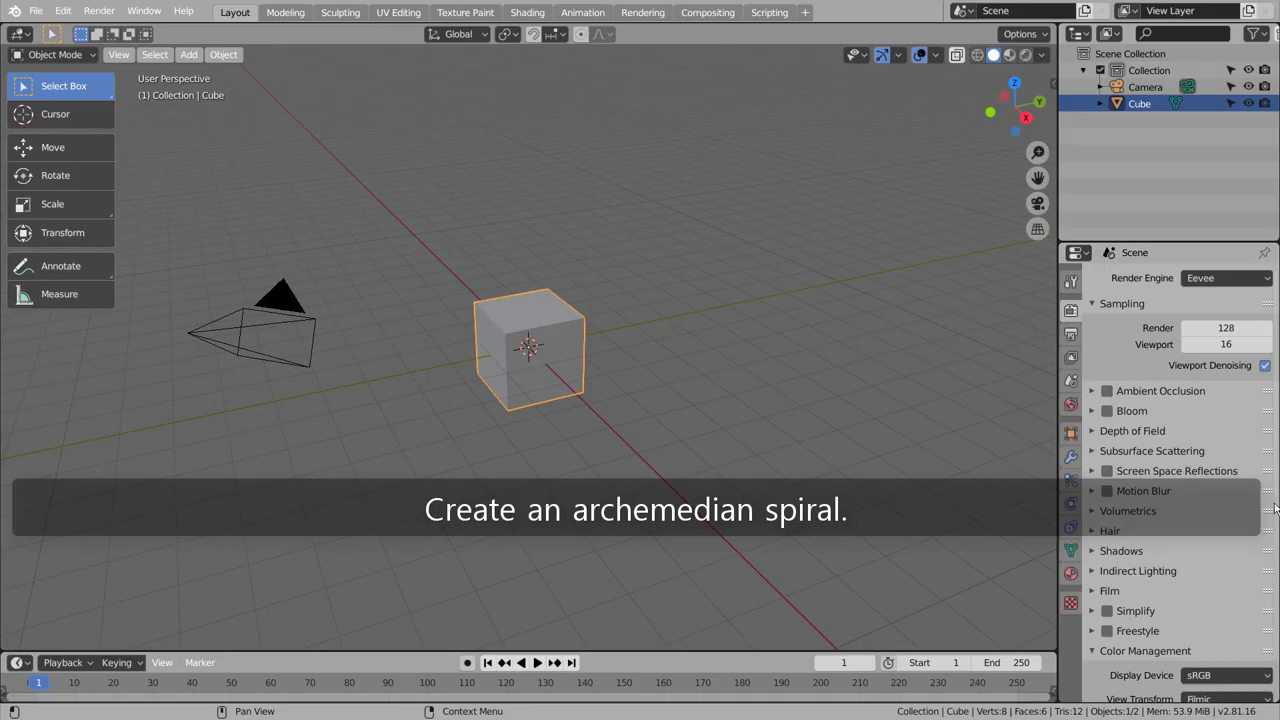
# Delete the default cube and add an Archimedean spiral curve in its place.
pyautogui.click(550, 384)
pyautogui.press('x')
pyautogui.press('shift+a')
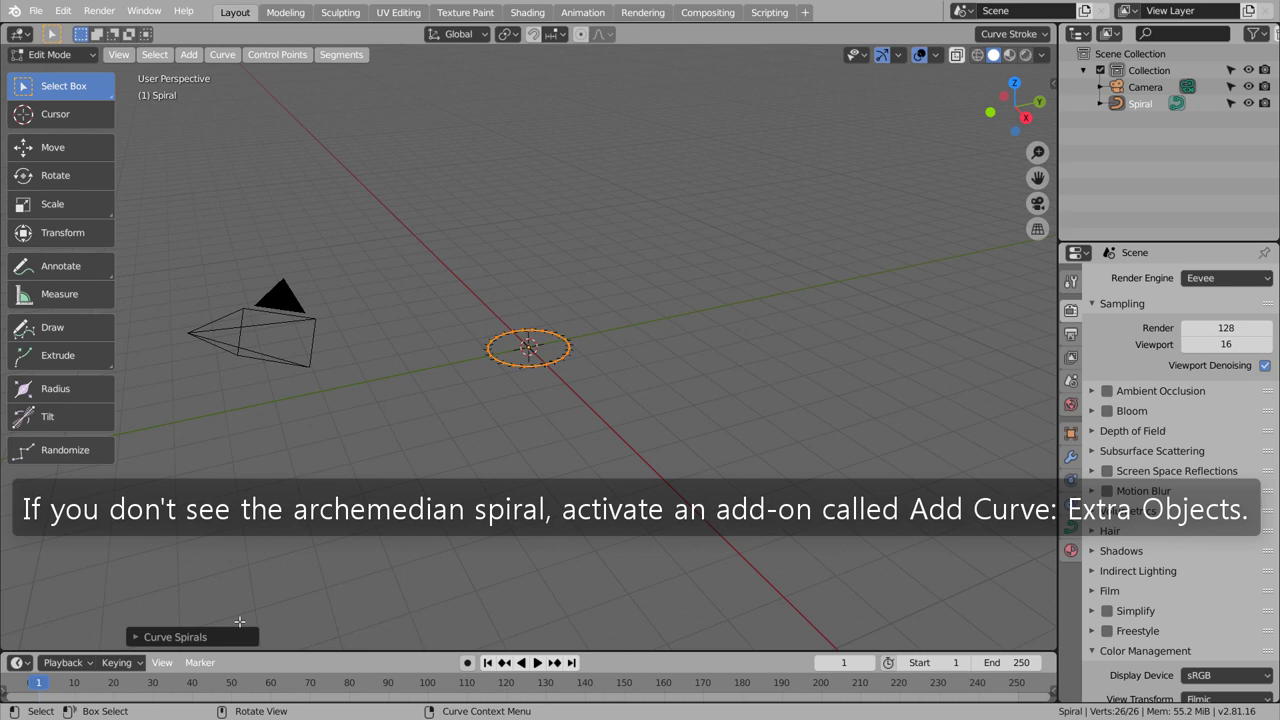
# Set the spiral to Turns 4, Radius Growth -0.08, Radius 0.5, Height 1 and leave Edit Mode.
pyautogui.click(228, 645)
pyautogui.scroll(3)
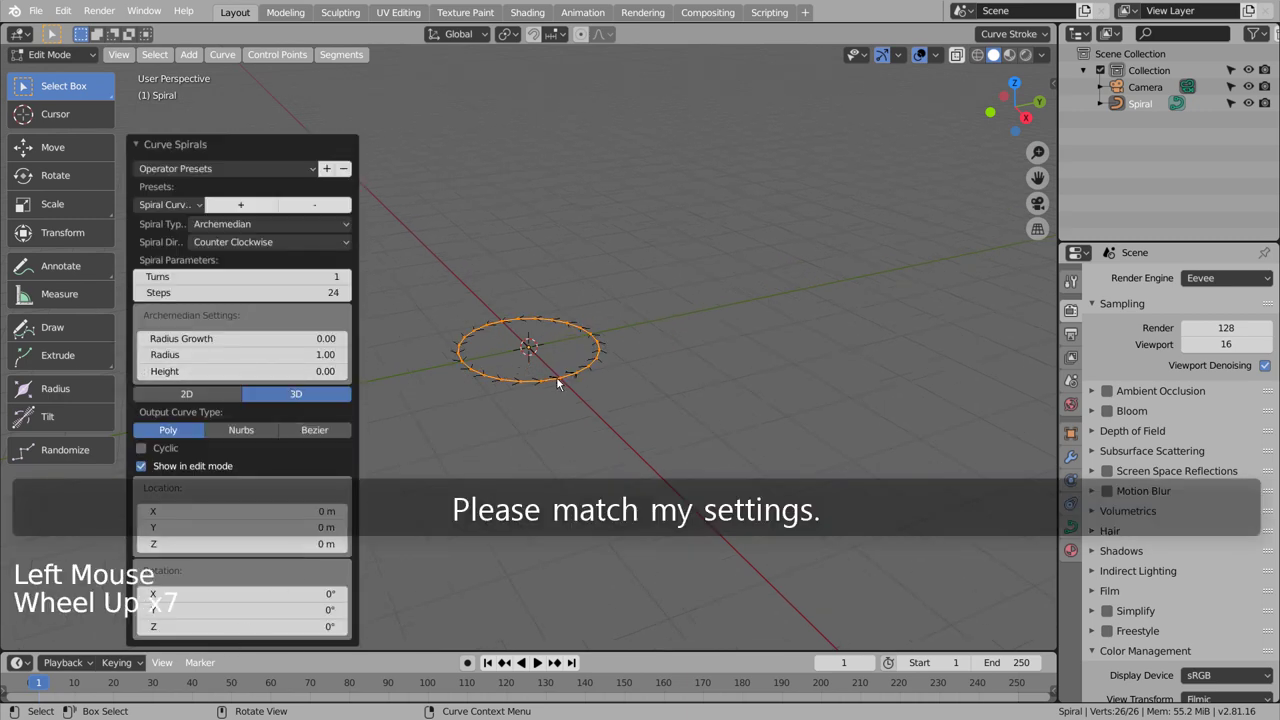
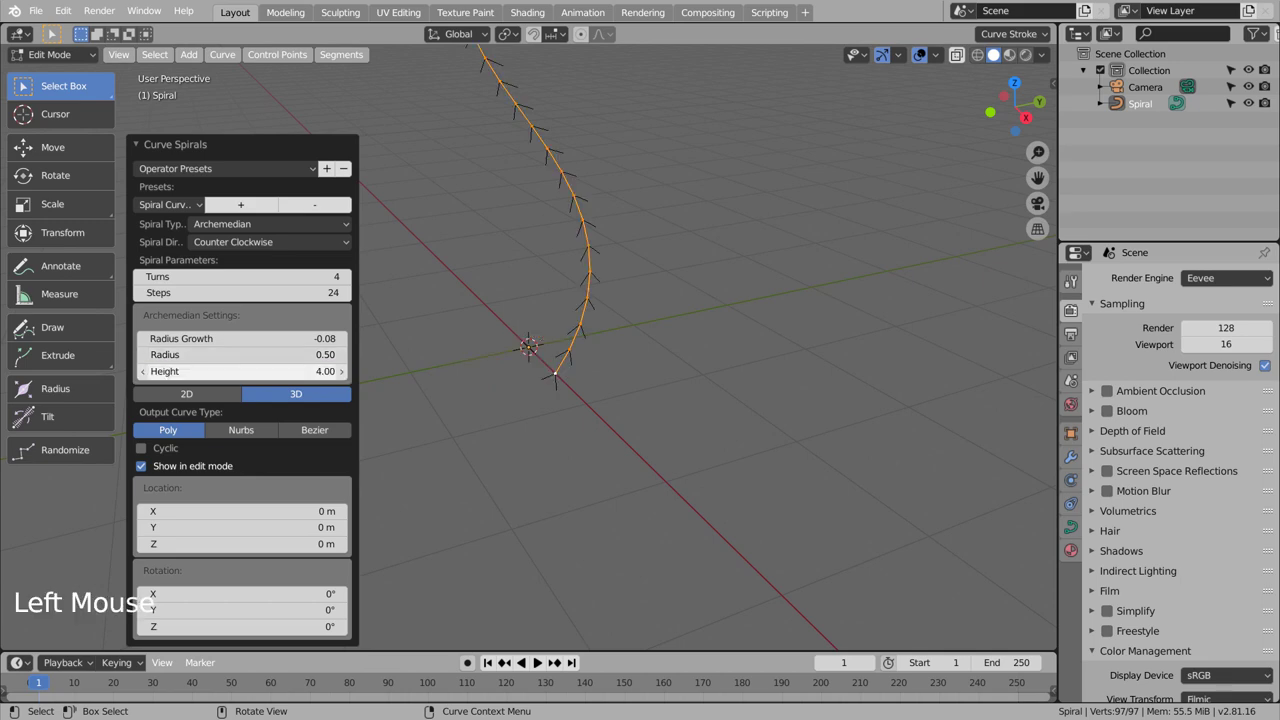
pyautogui.scroll(-3)
pyautogui.scroll(-3)
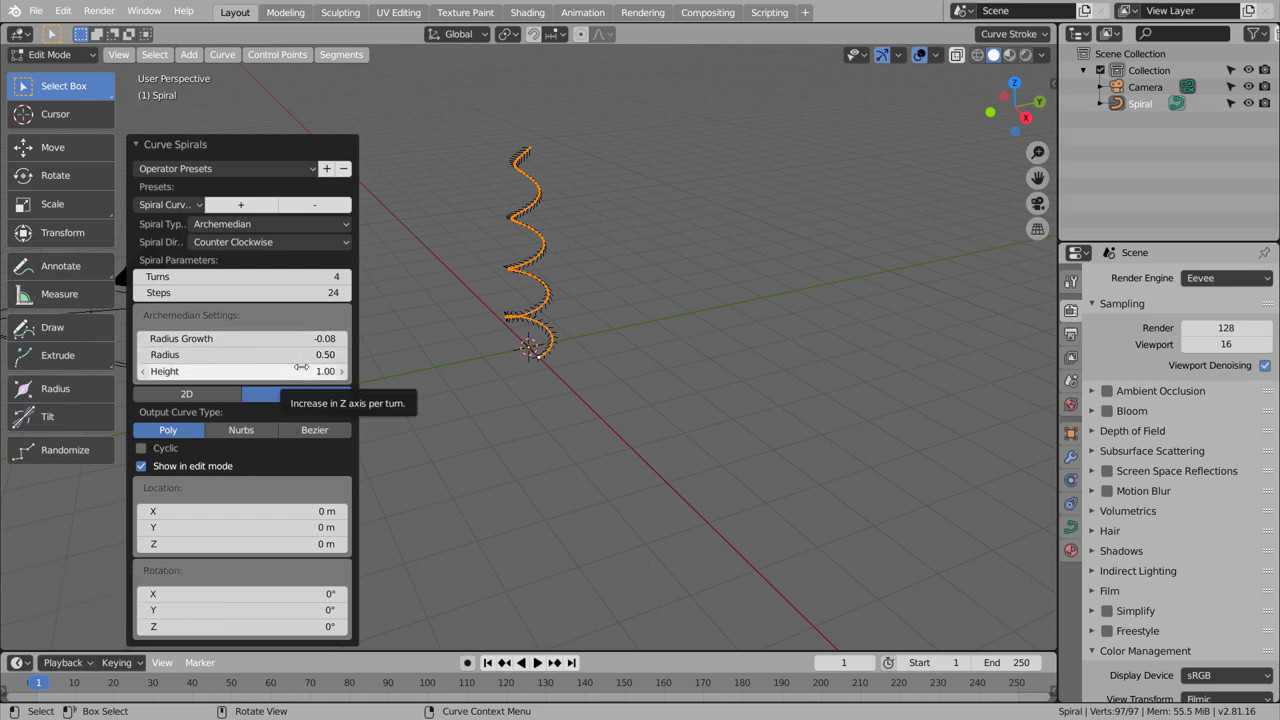
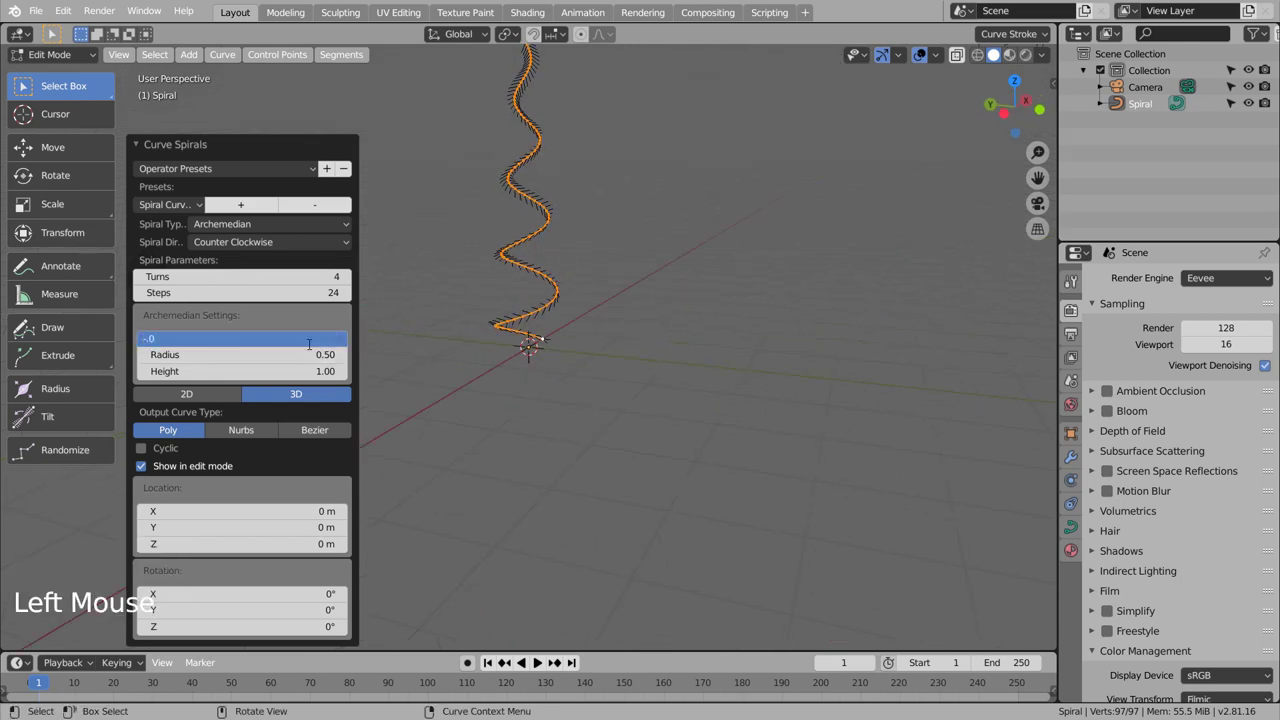
pyautogui.scroll(-3)
pyautogui.press('Tab')
# Add a curve circle at the origin and scale it down as a small profile for the spiral.
pyautogui.click(632, 275)
pyautogui.scroll(3)
pyautogui.press('shift+a')
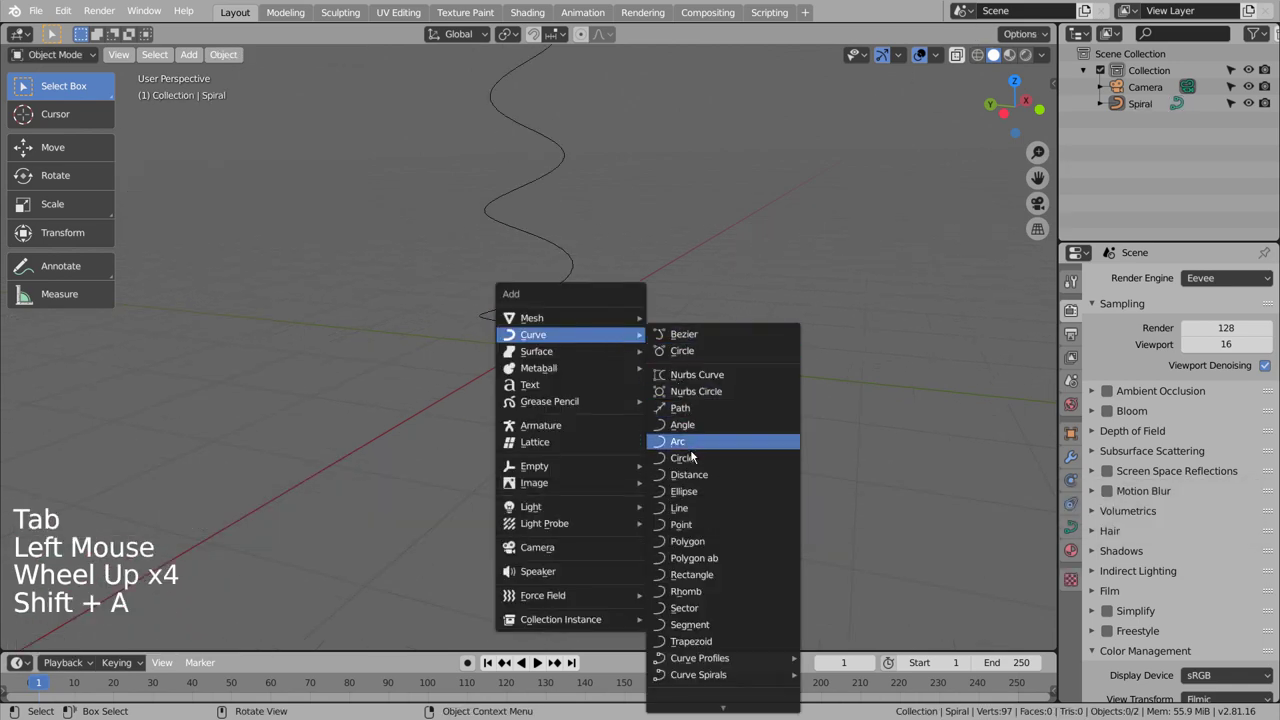
pyautogui.press('s')
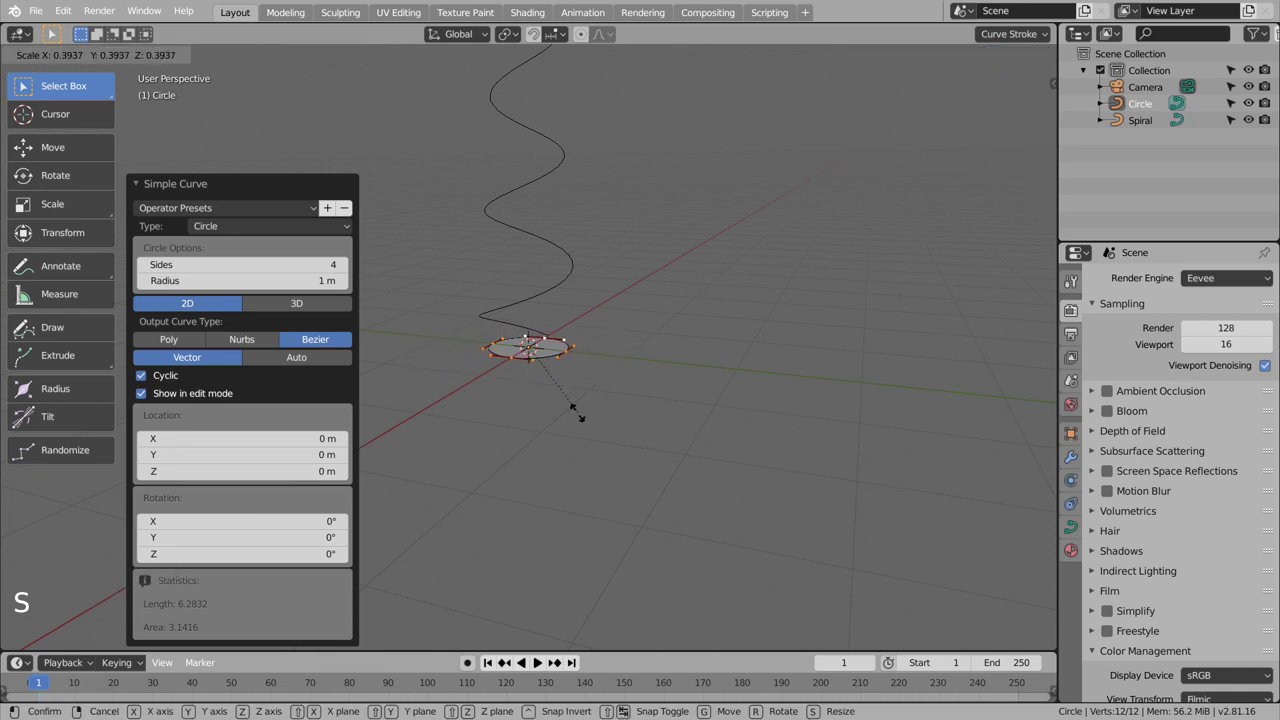
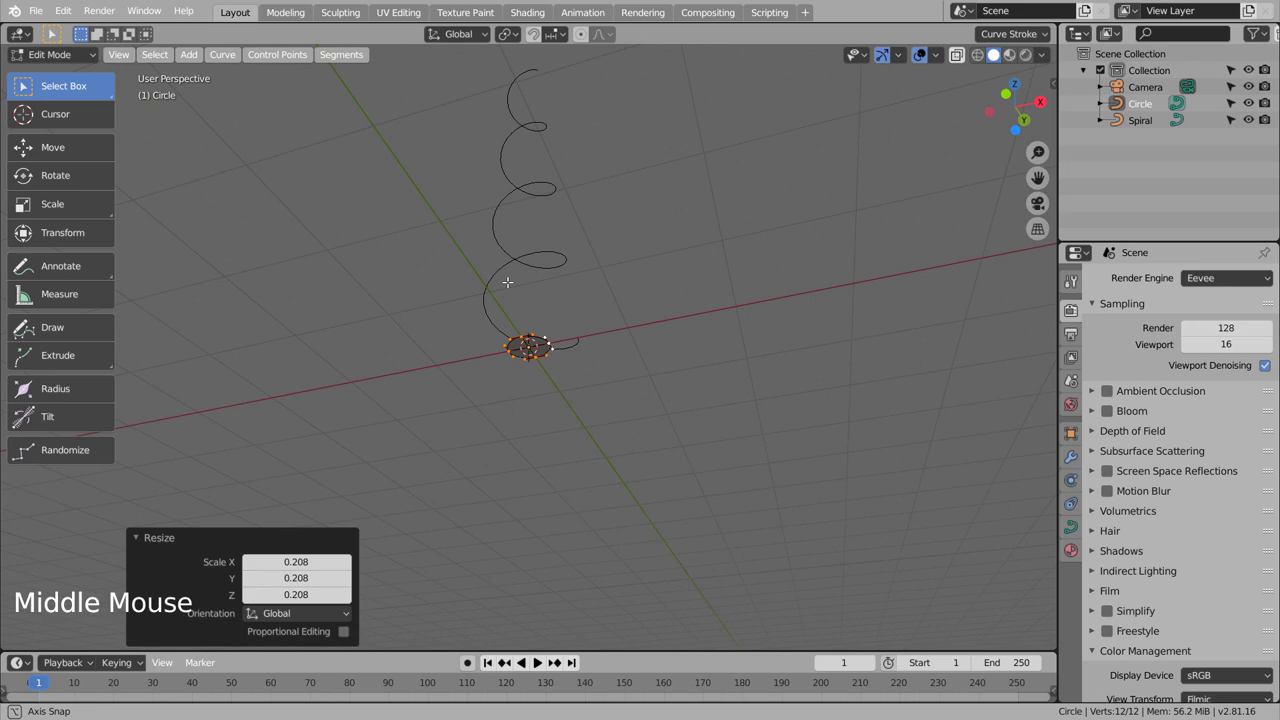
pyautogui.press('Tab')
# Assign the Circle as the spiral's bevel object under Geometry to make it a solid tube.
pyautogui.click(582, 343)
pyautogui.click(1069, 524)
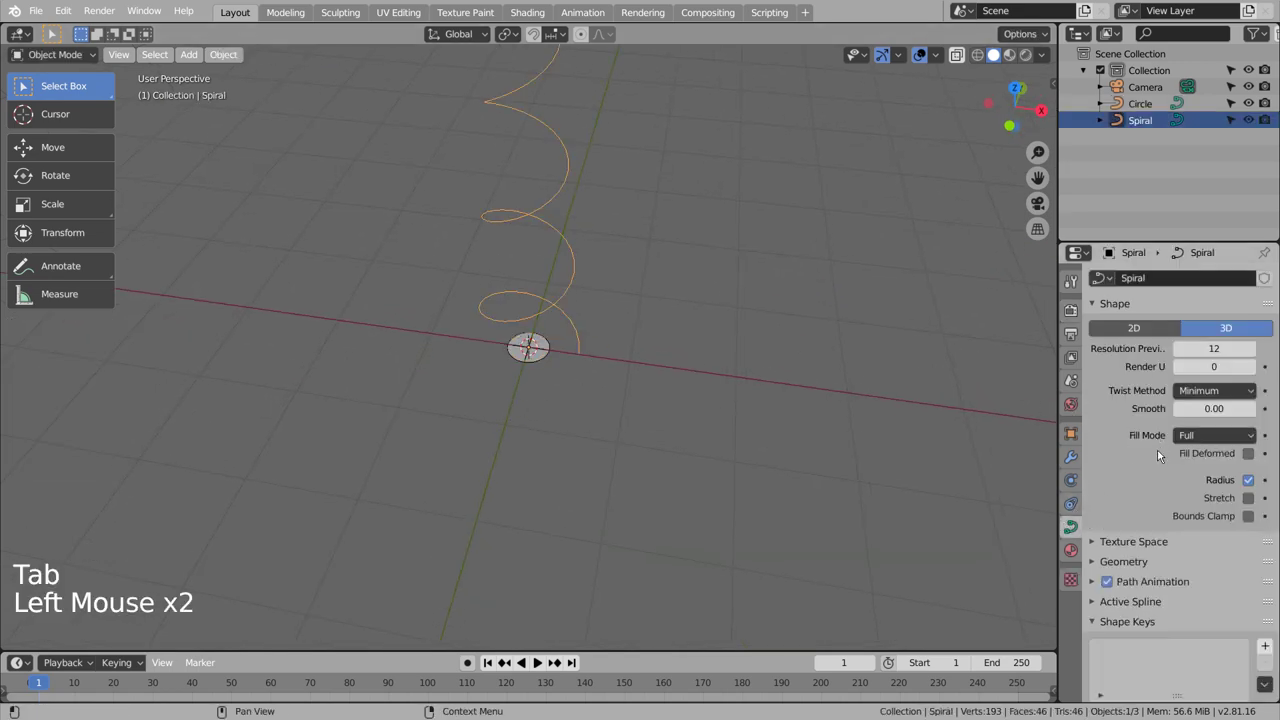
pyautogui.click(1100, 564)
pyautogui.scroll(-3)
pyautogui.click(1186, 596)
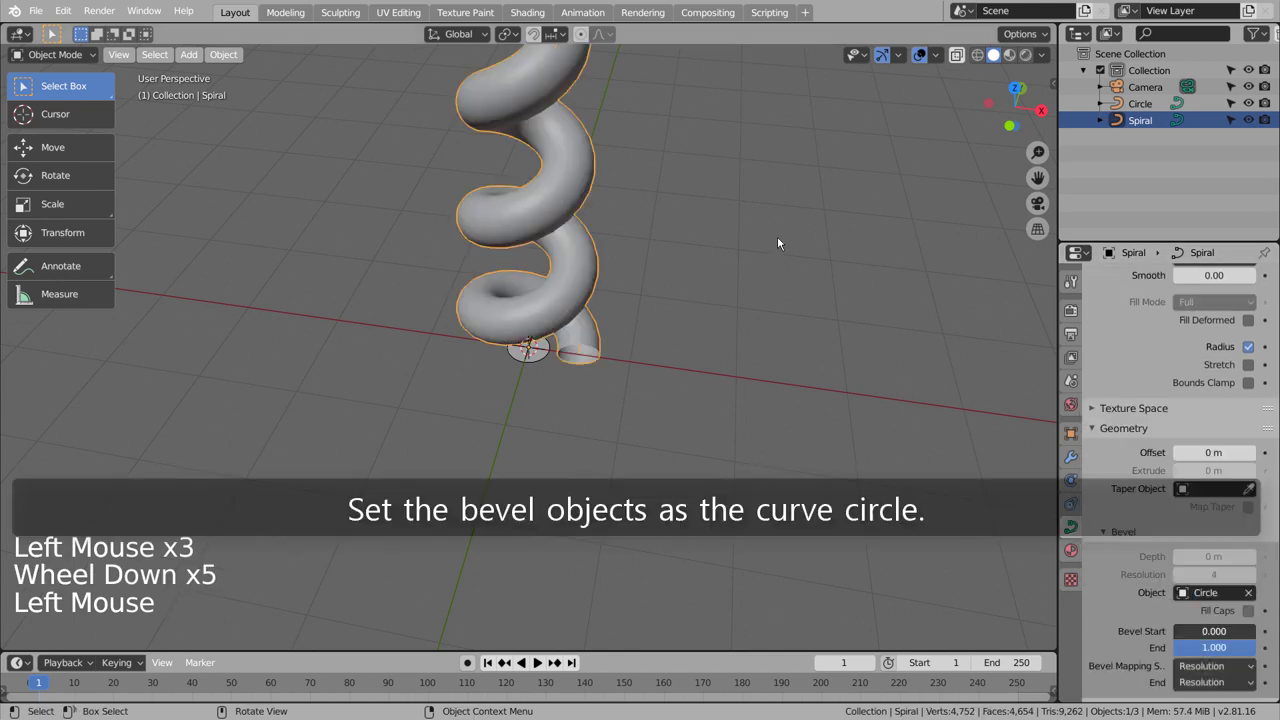
# Orbit the view to inspect the tube and its open end.
pyautogui.scroll(-3)
pyautogui.middleClick(734, 238)
pyautogui.scroll(3)
pyautogui.middleClick(646, 423)
pyautogui.middleClick(661, 490)
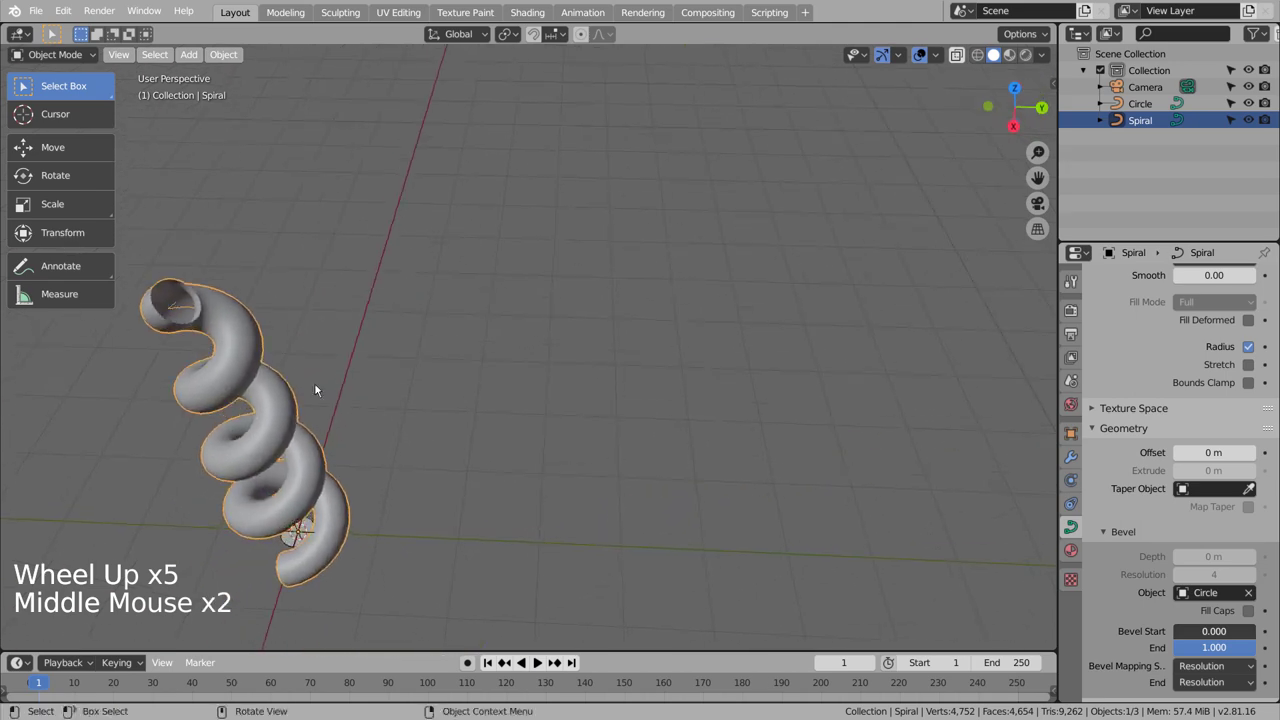
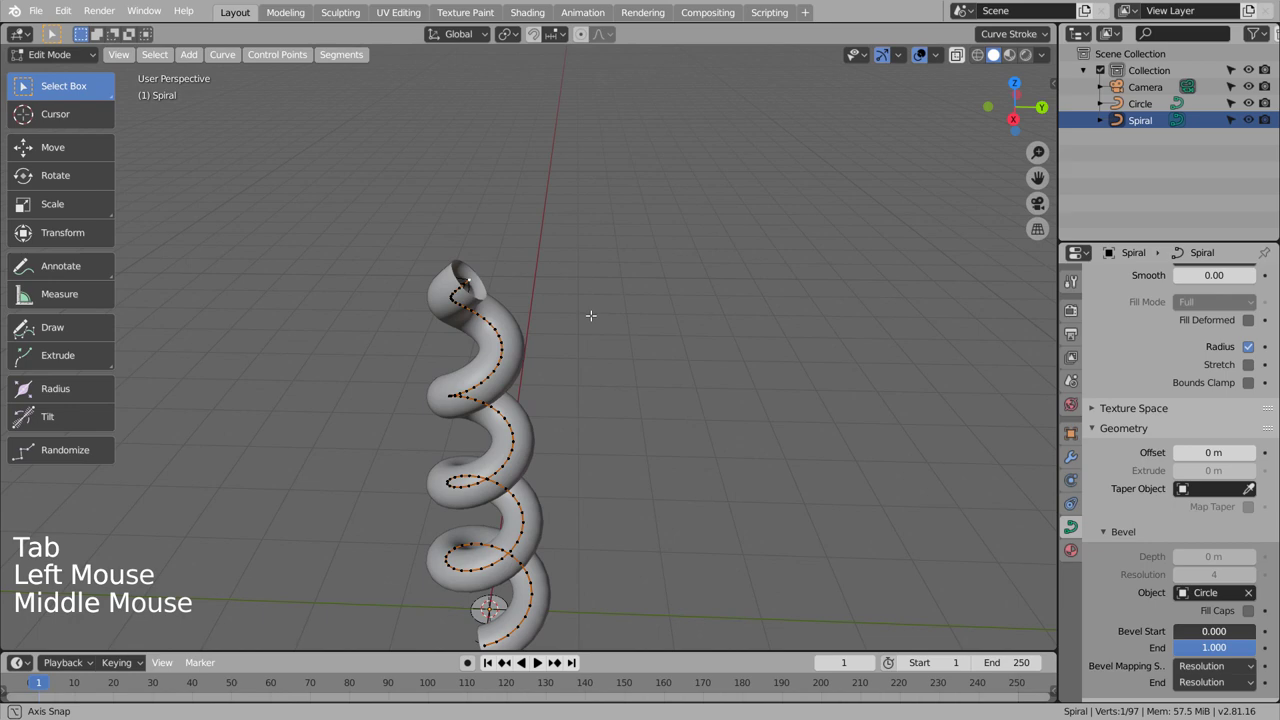
# Shrink the top end point's radius with proportional falloff so the tube tapers to a point.
pyautogui.press('alt+s')
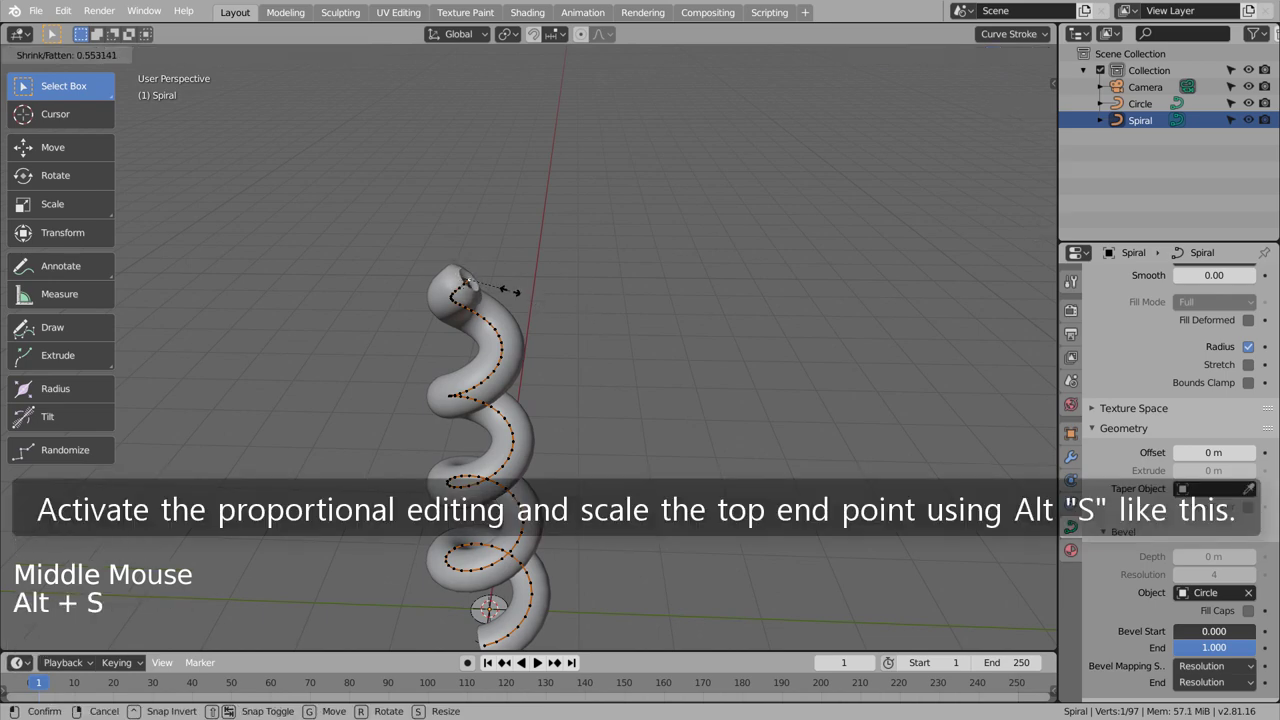
pyautogui.press('ctrl+z')
pyautogui.press('o')
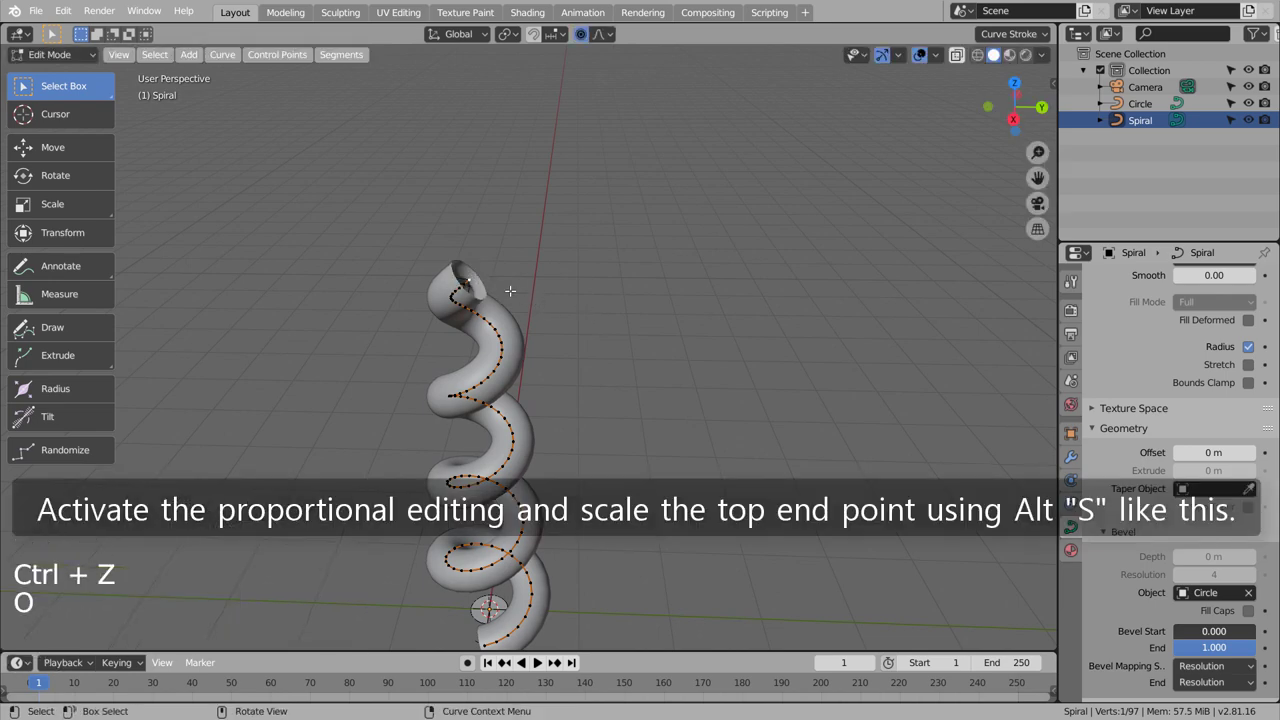
pyautogui.press('alt+s')
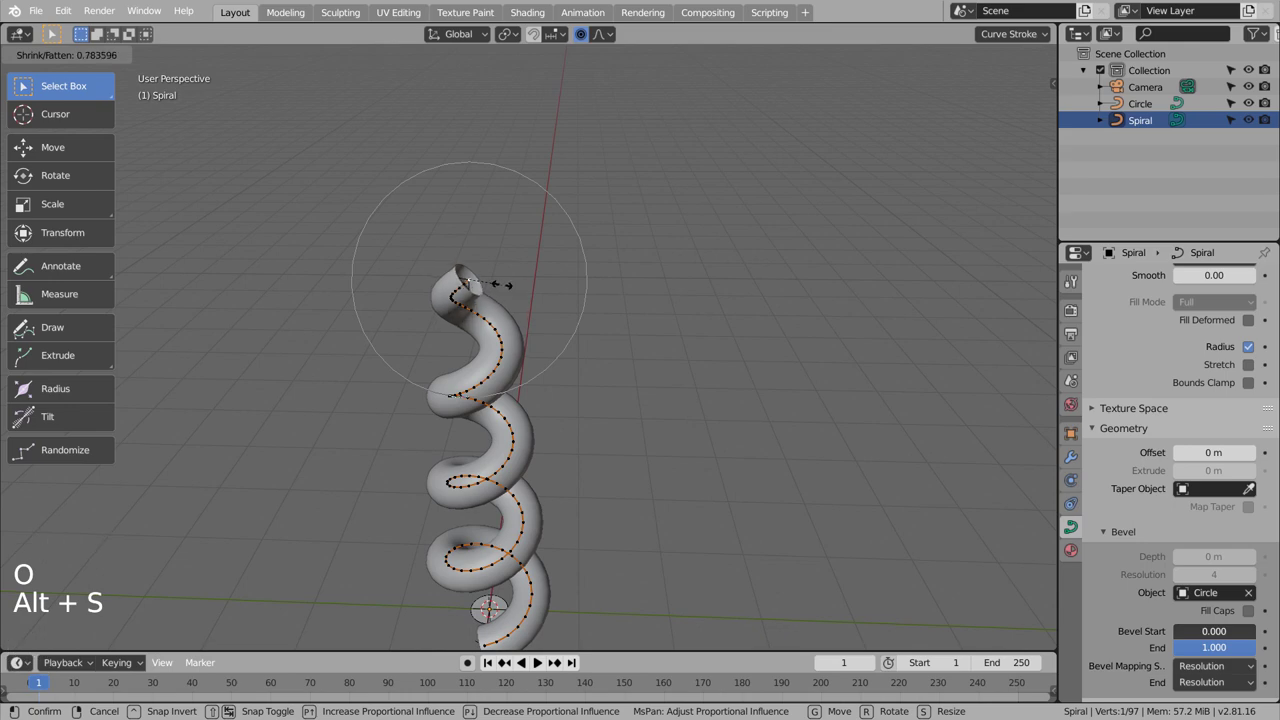
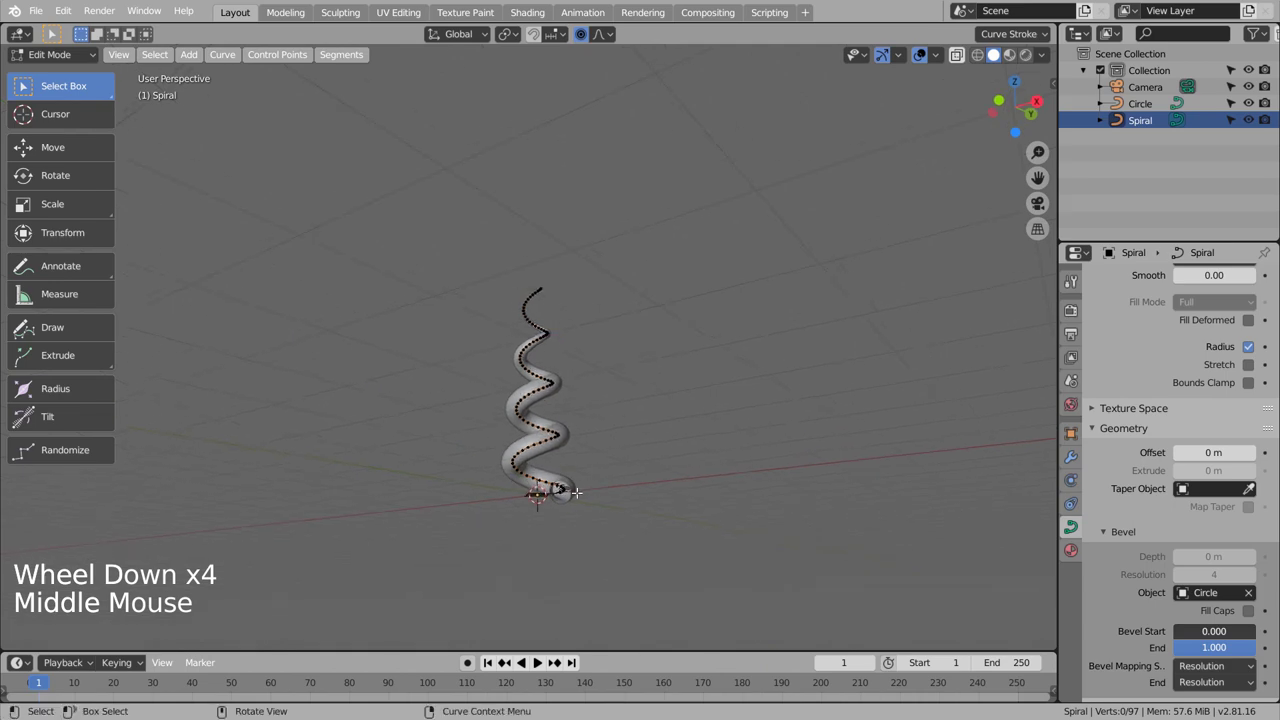
pyautogui.scroll(3)
# Leave Edit Mode, inspect the tapered corkscrew and select the profile circle.
pyautogui.press('Tab')
pyautogui.middleClick(663, 569)
pyautogui.middleClick(715, 507)
pyautogui.click(635, 543)
# Scale the profile circle down to about 0.53 to thin the tube.
pyautogui.press('s')
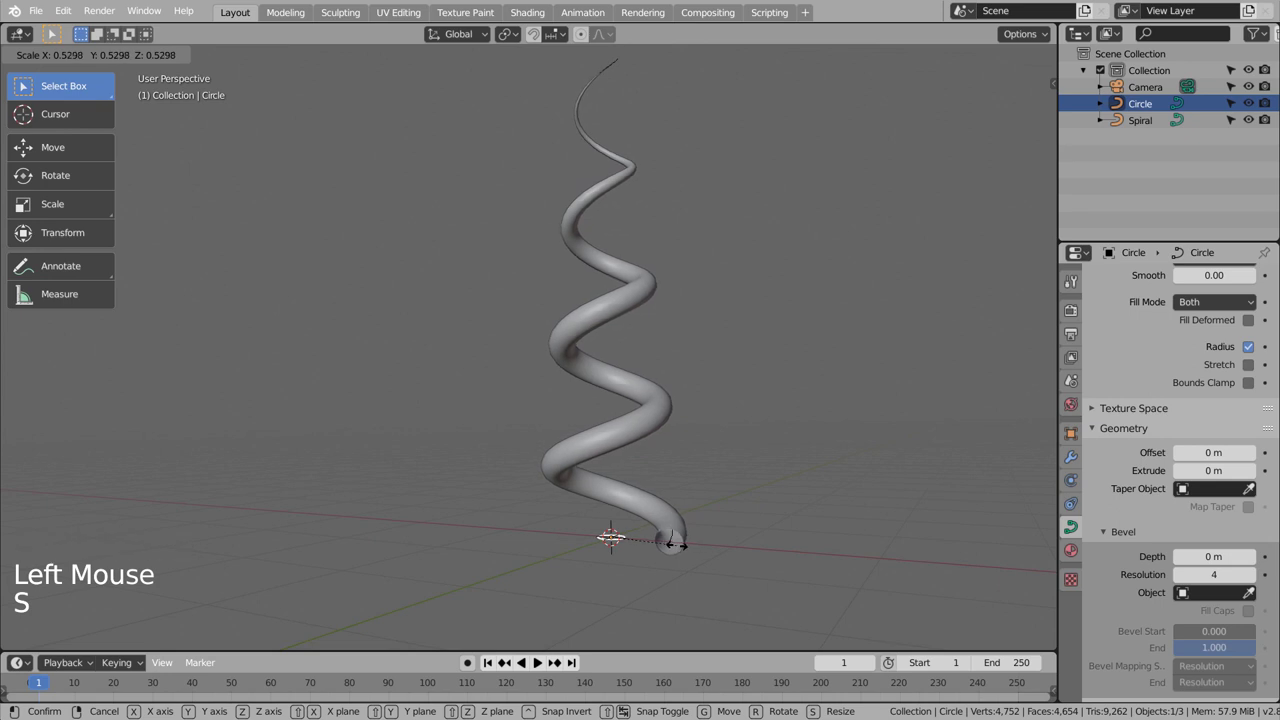
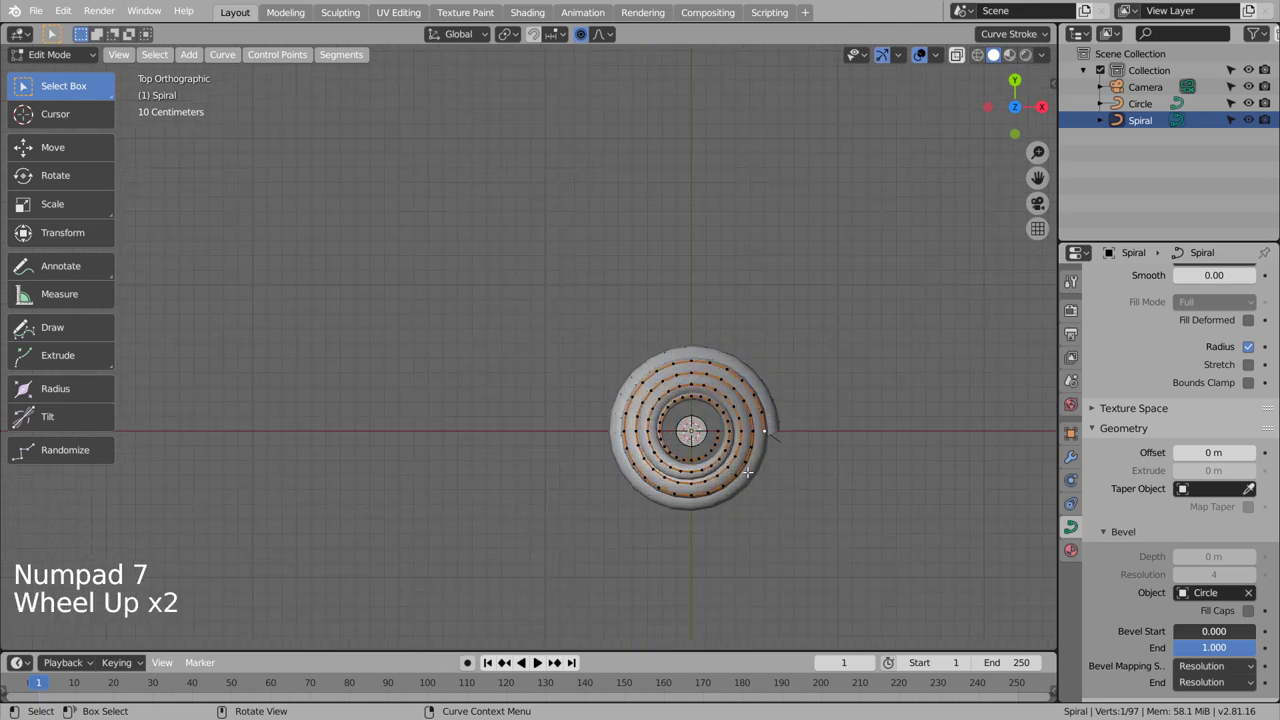
# Move the spiral's bottom end point along X toward the centre with proportional falloff.
pyautogui.press('g')
pyautogui.press('ctrl+z')
pyautogui.press('o')
pyautogui.press('o')
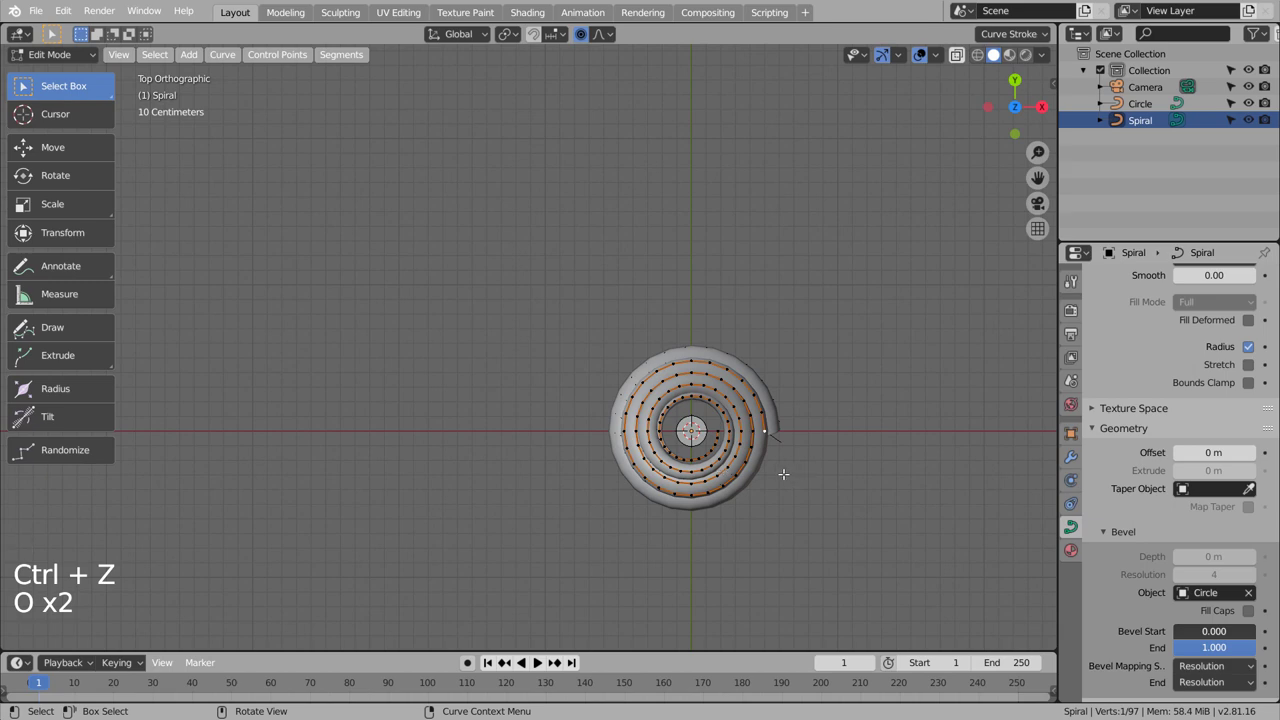
pyautogui.press('g')
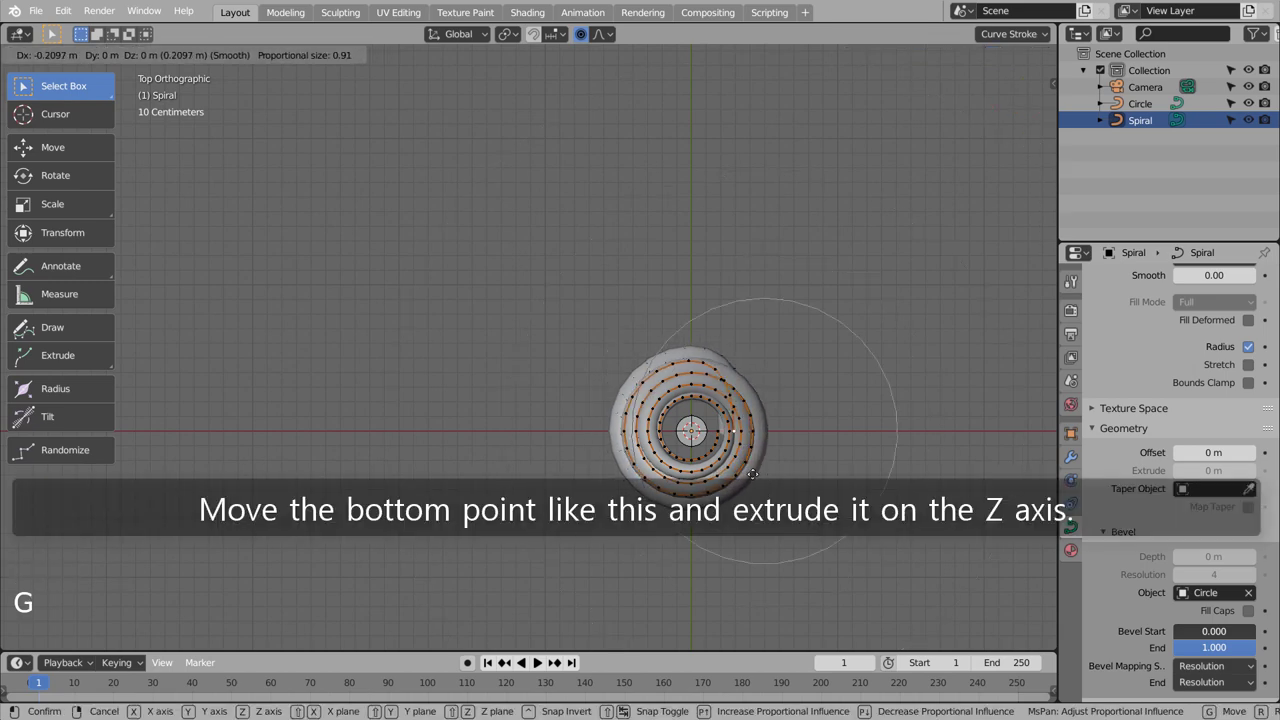
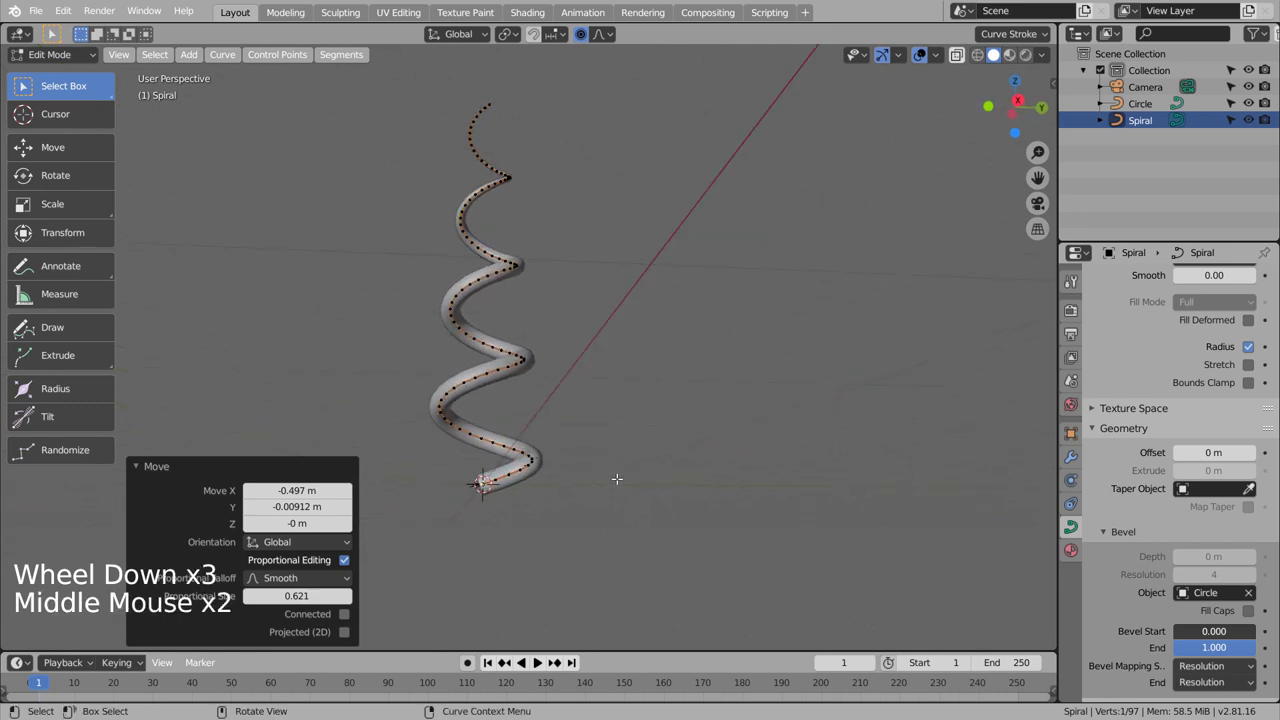
# Extrude the spiral's bottom end point straight down along Z.
pyautogui.press('e')
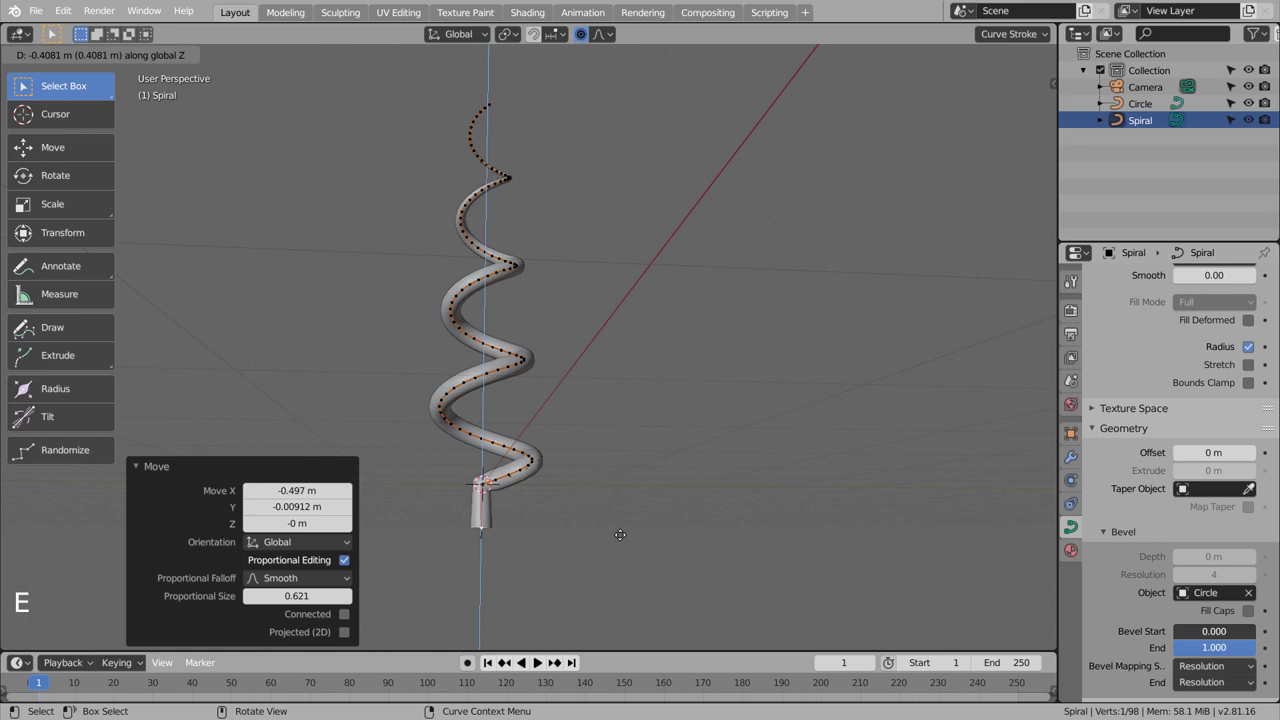
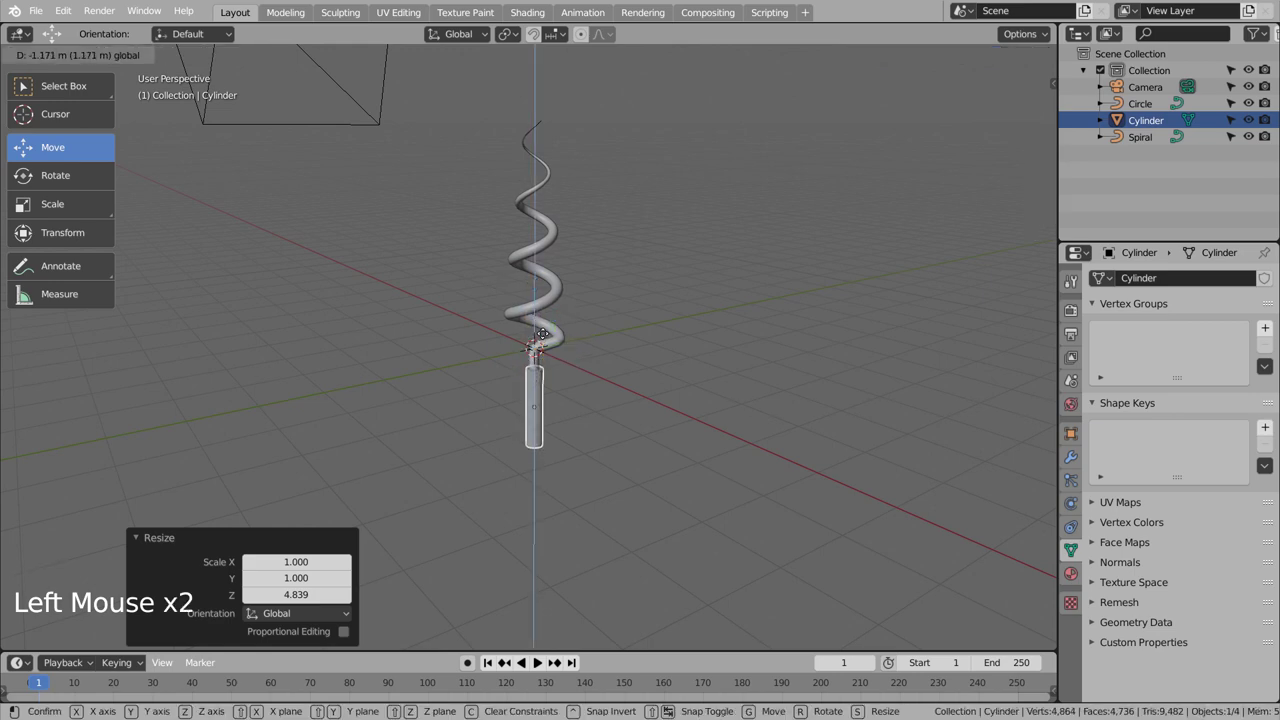
# Size and position the cylinder shaft beneath the spiral's end and inspect it.
pyautogui.middleClick(634, 450)
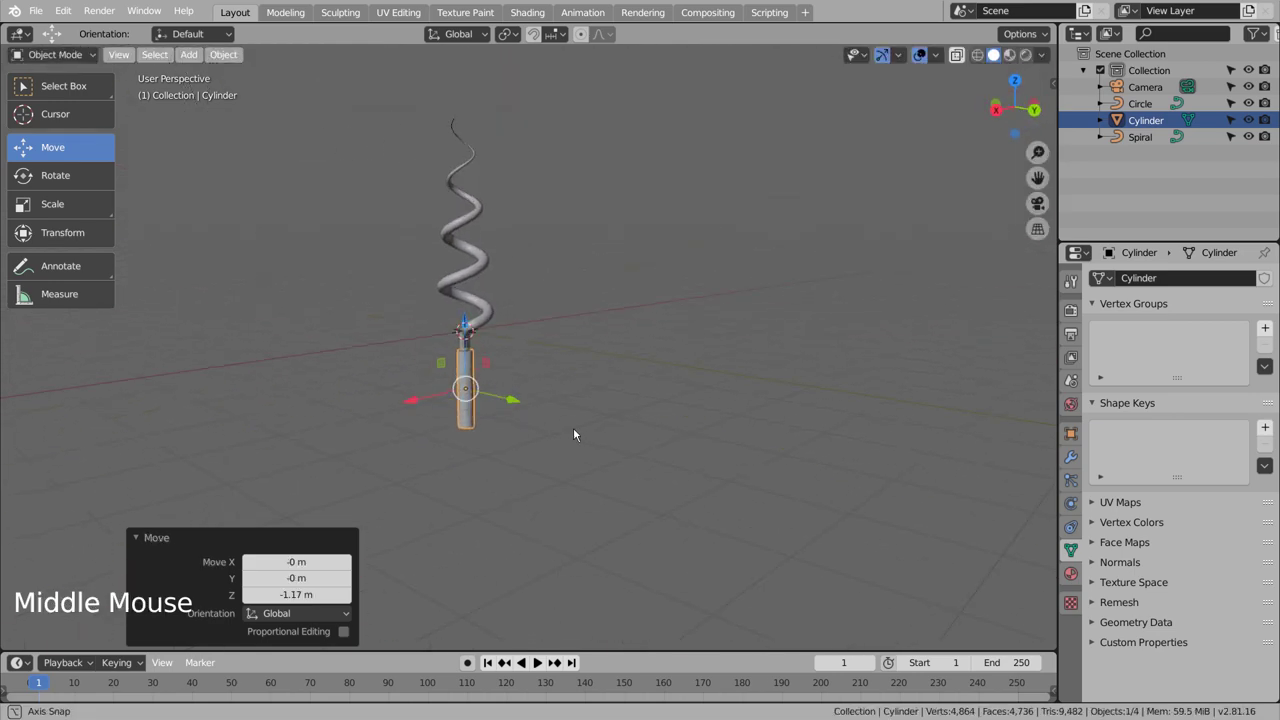
pyautogui.press('s')
pyautogui.click(579, 348)
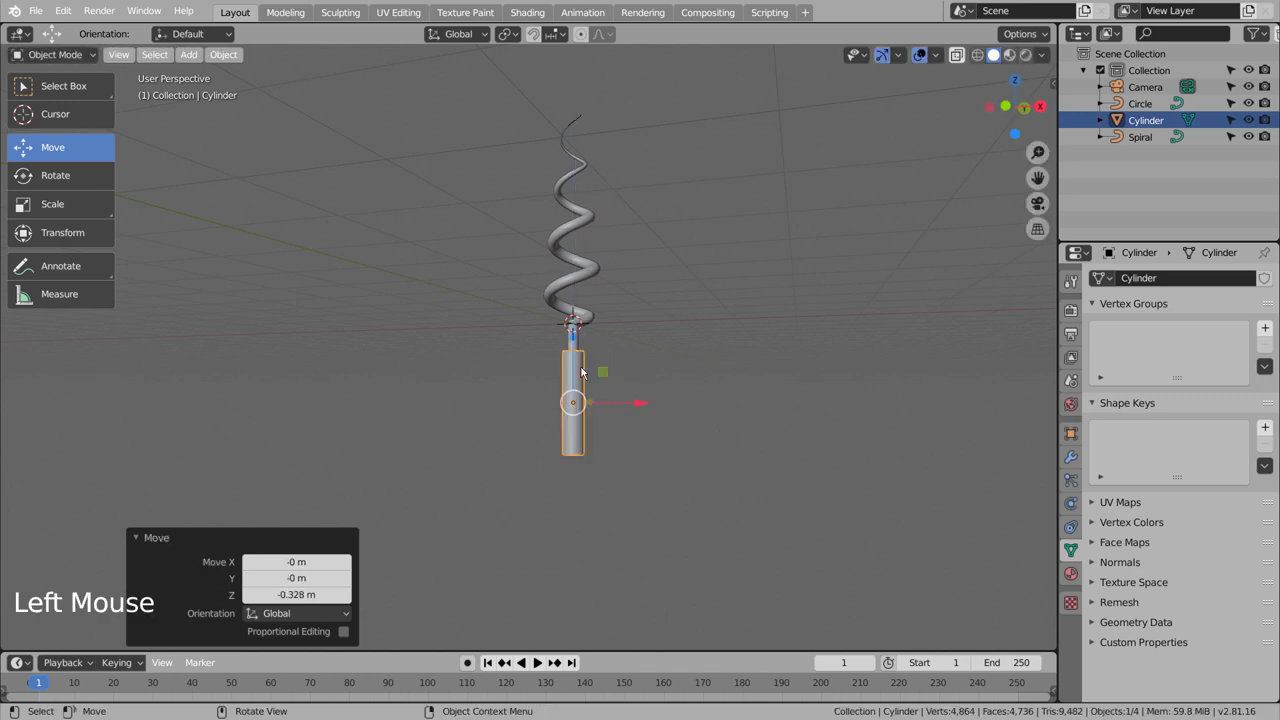
pyautogui.click(698, 436)
pyautogui.middleClick(693, 464)
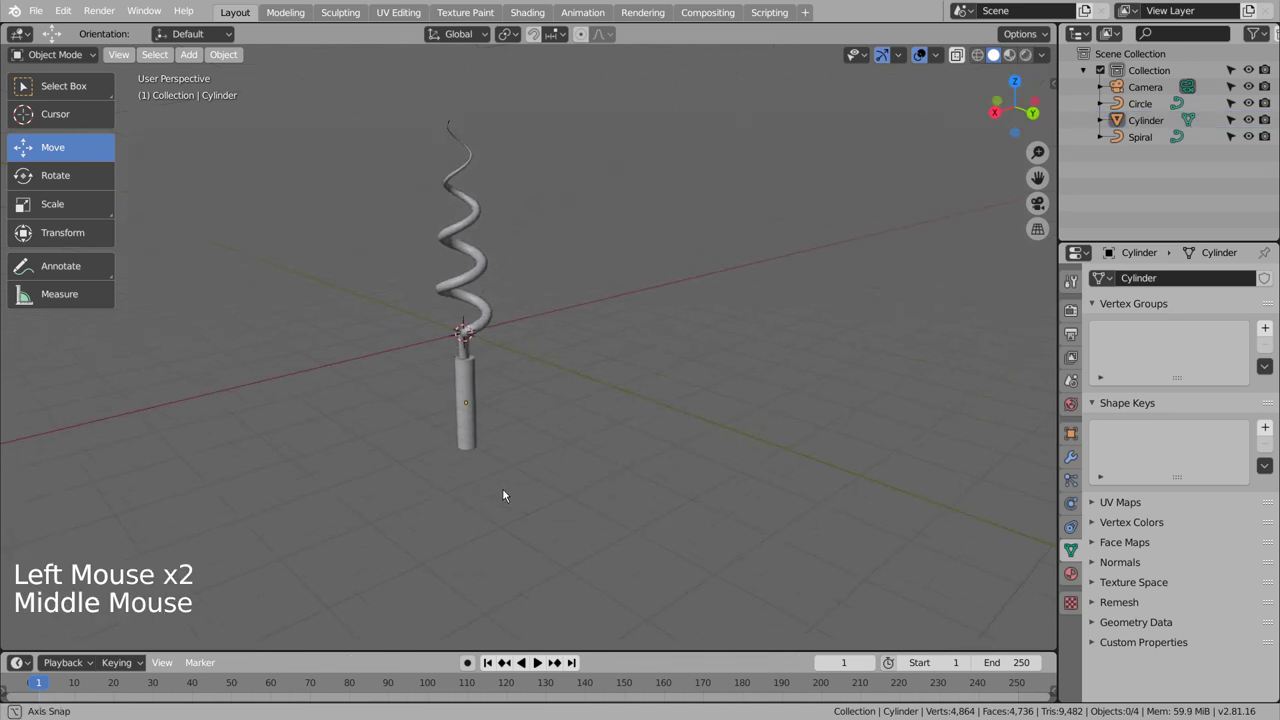
pyautogui.click(570, 384)
pyautogui.rightClick(570, 384)
pyautogui.click(680, 452)
# Add a cube below the shaft in front view and flatten and stretch it into a bar.
pyautogui.press('shift+a')
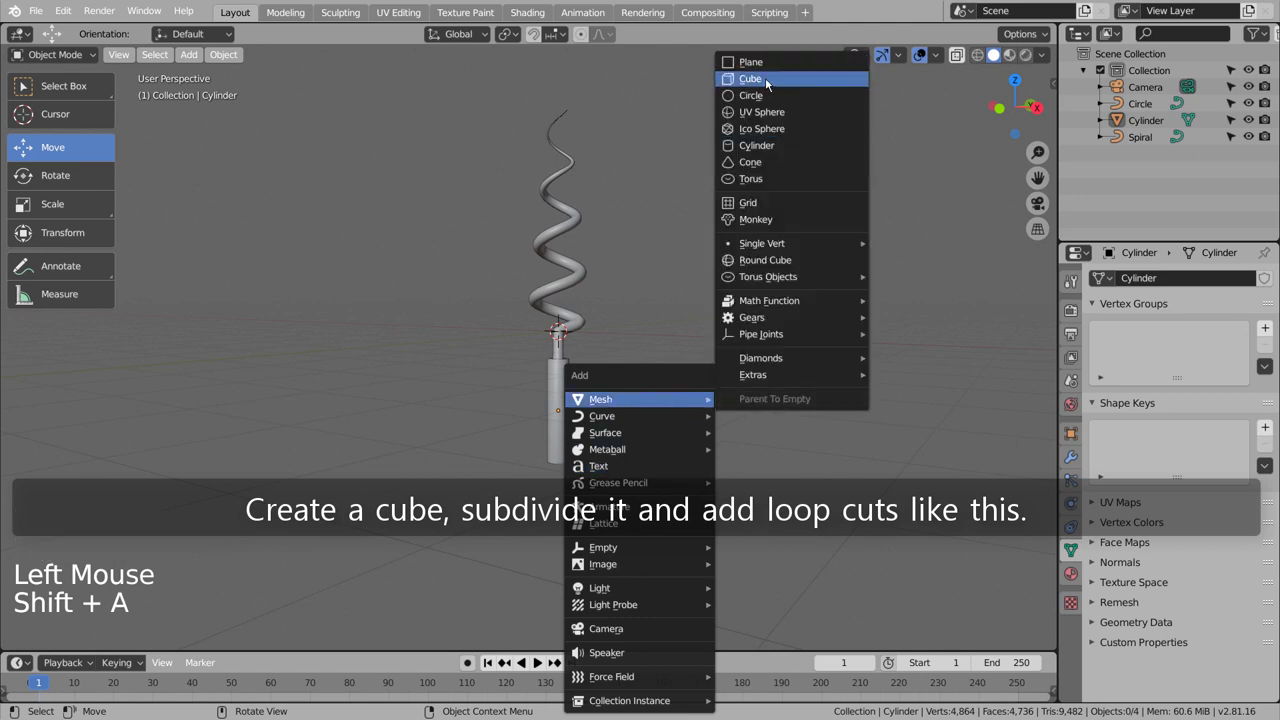
pyautogui.press('KP_1')
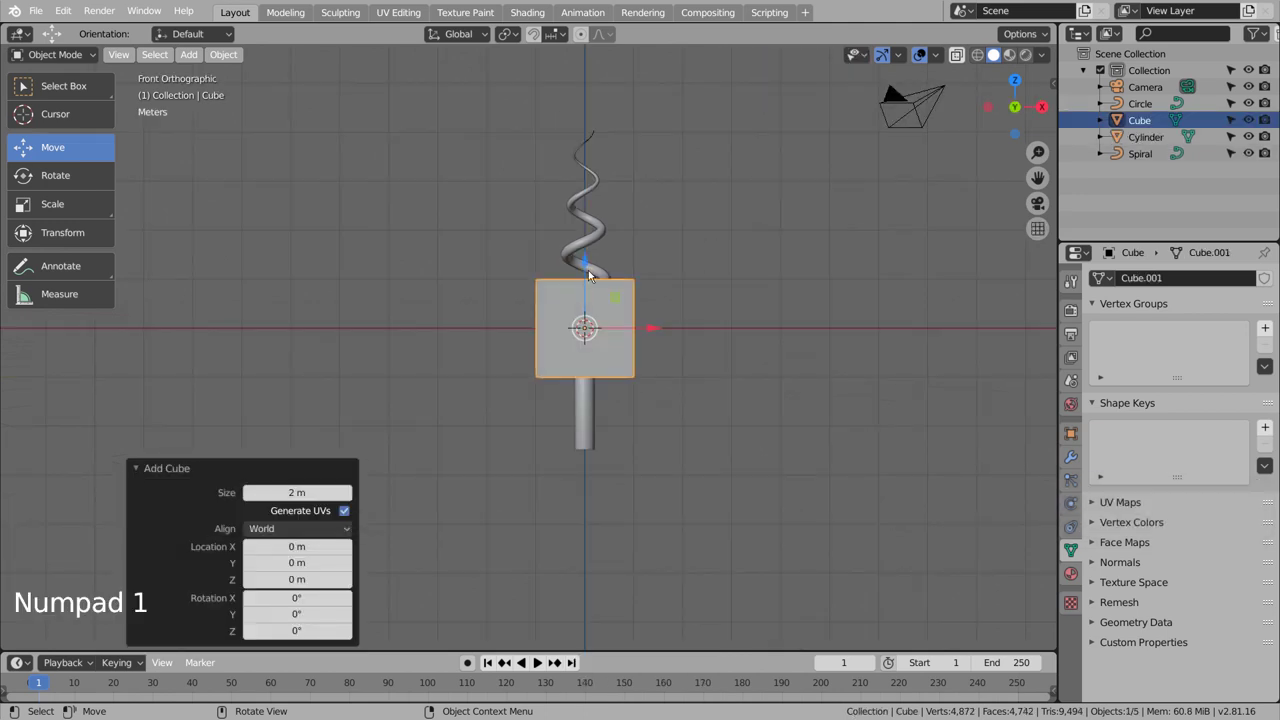
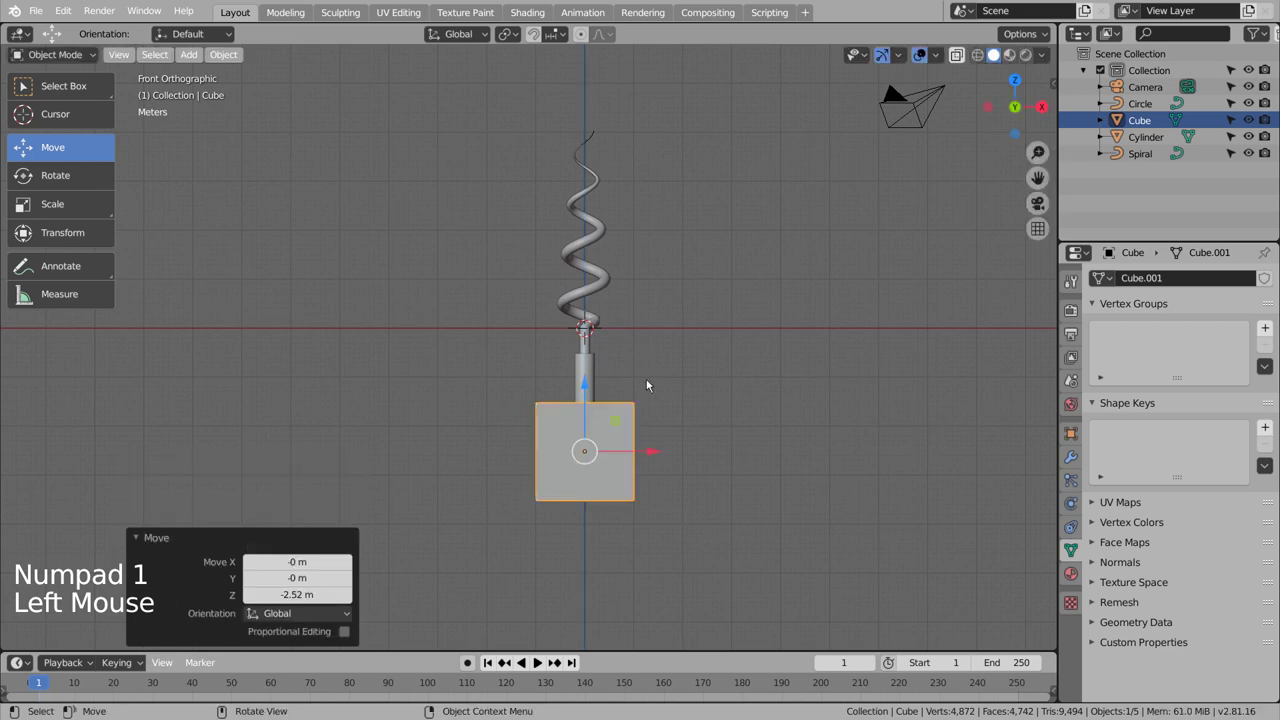
pyautogui.press('shift+z')
pyautogui.click(590, 382)
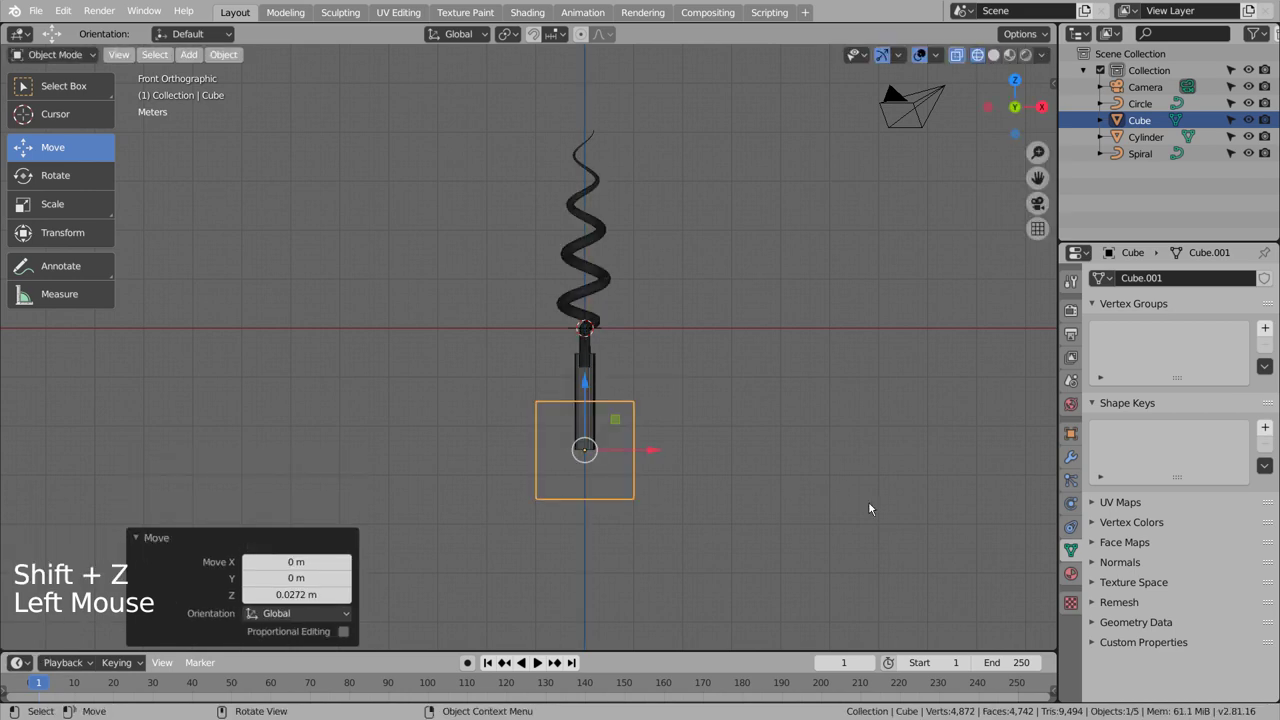
pyautogui.press('s')
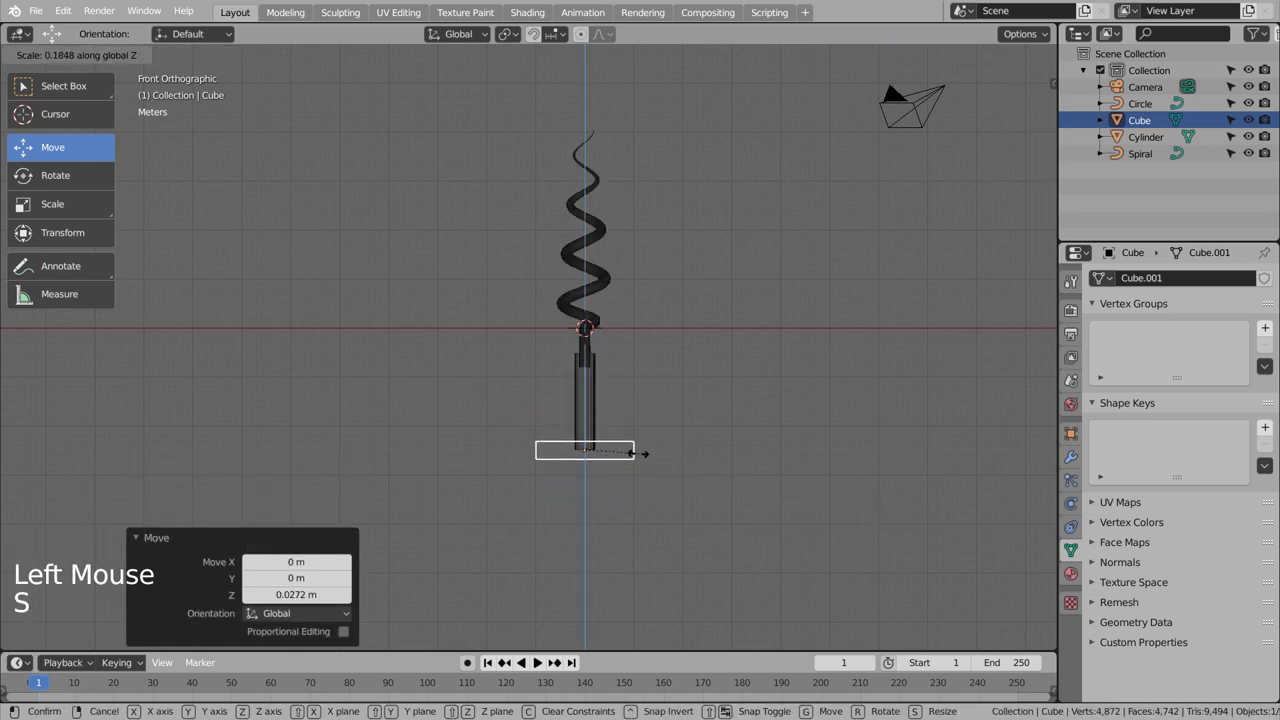
pyautogui.press('s')
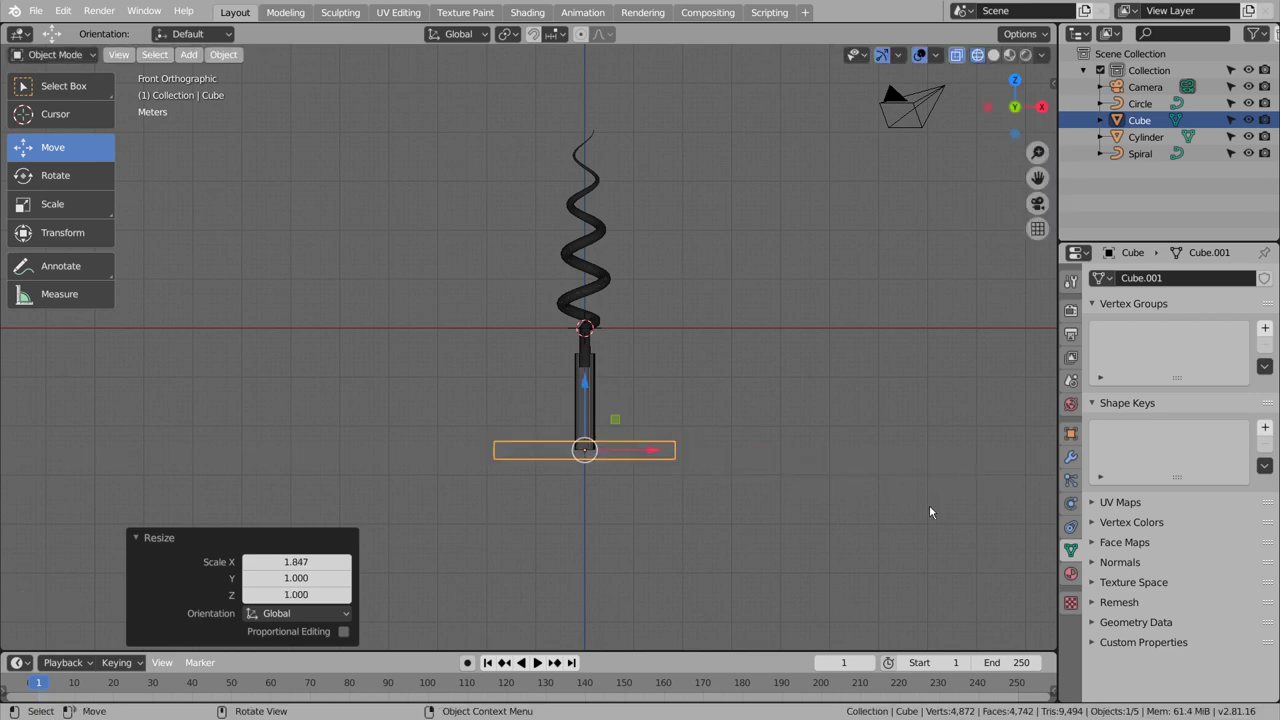
pyautogui.middleClick(912, 537)
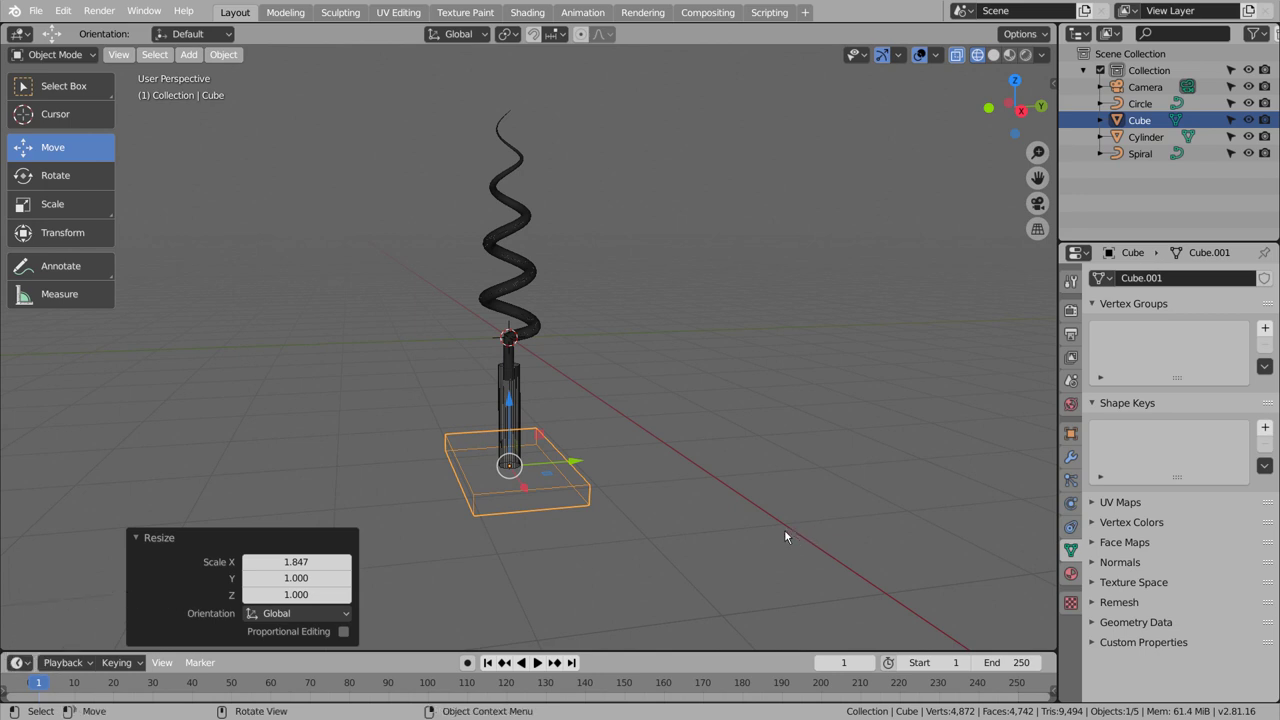
# Refine the bar's depth, thickness and length from side view and smooth it with a Subdivision Surface modifier.
pyautogui.press('s')
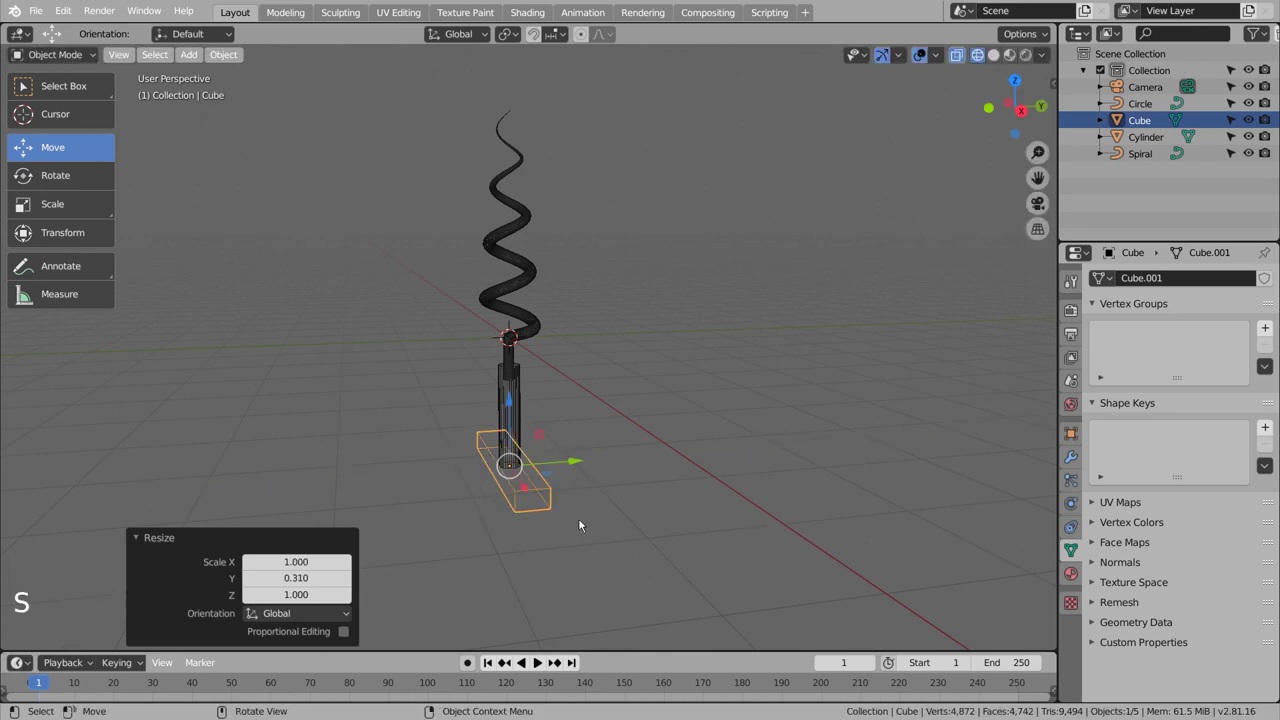
pyautogui.press('KP_1')
pyautogui.press('KP_3')
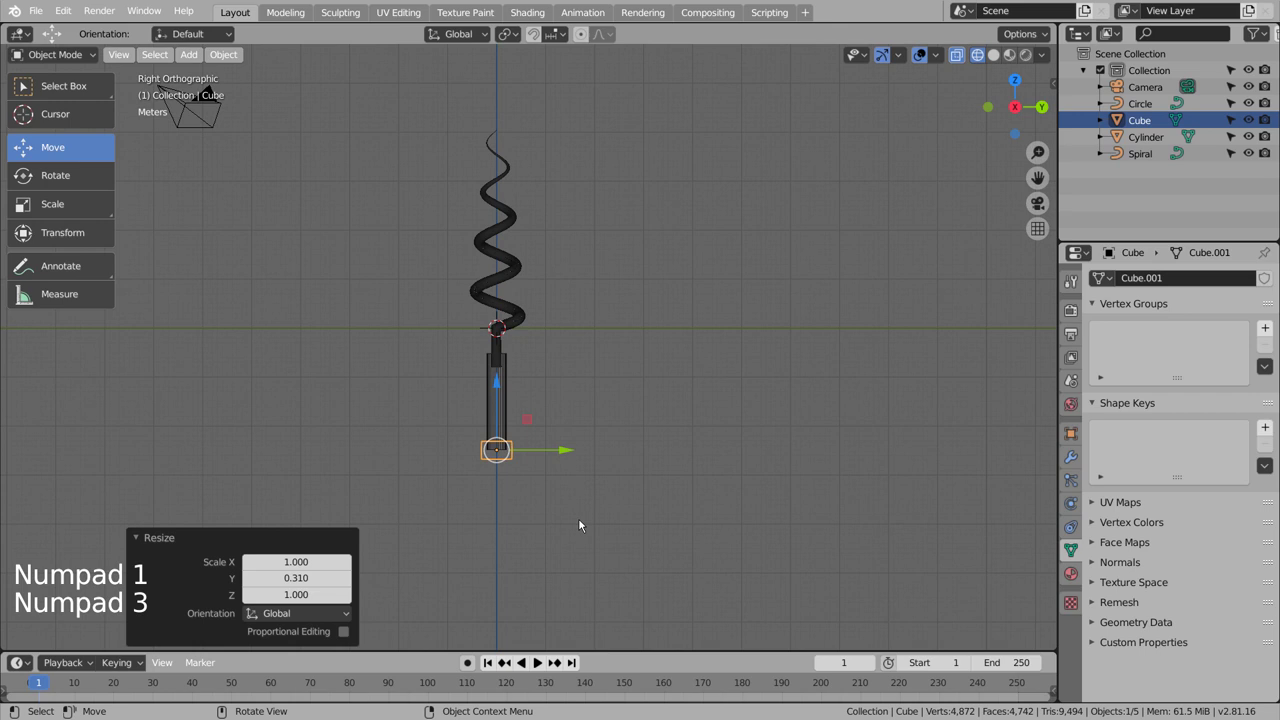
pyautogui.press('s')
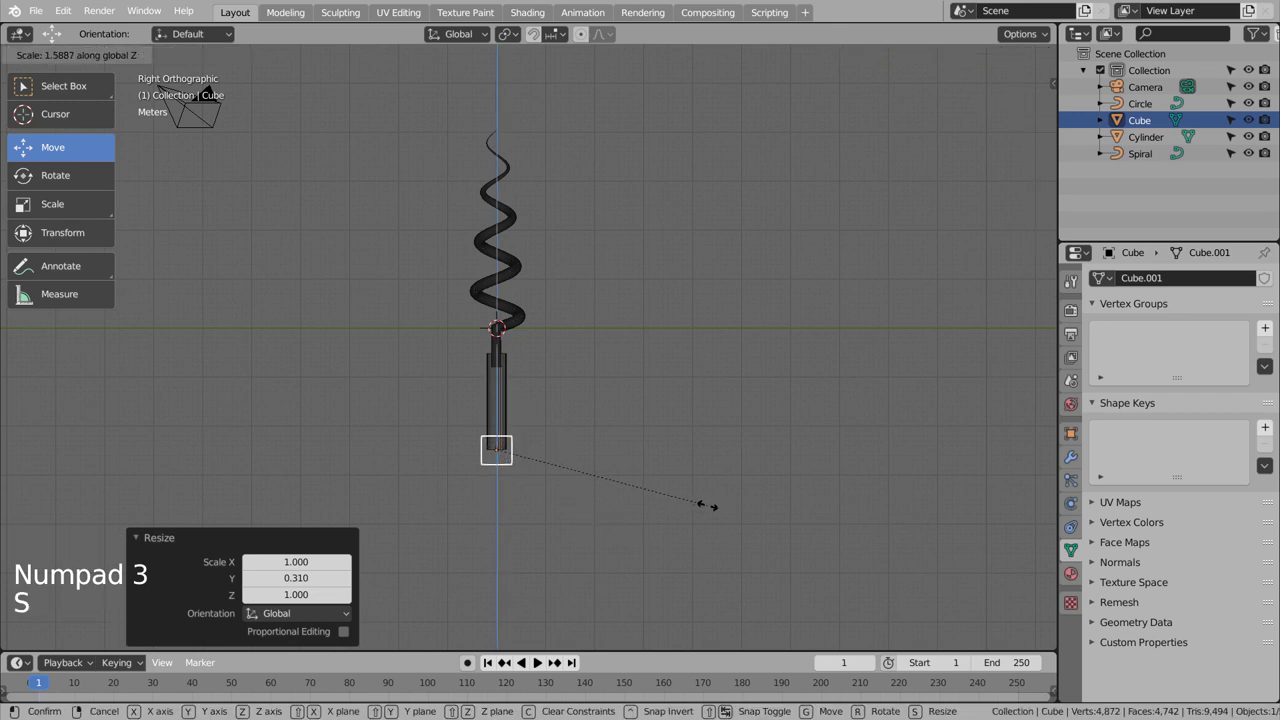
pyautogui.middleClick(636, 521)
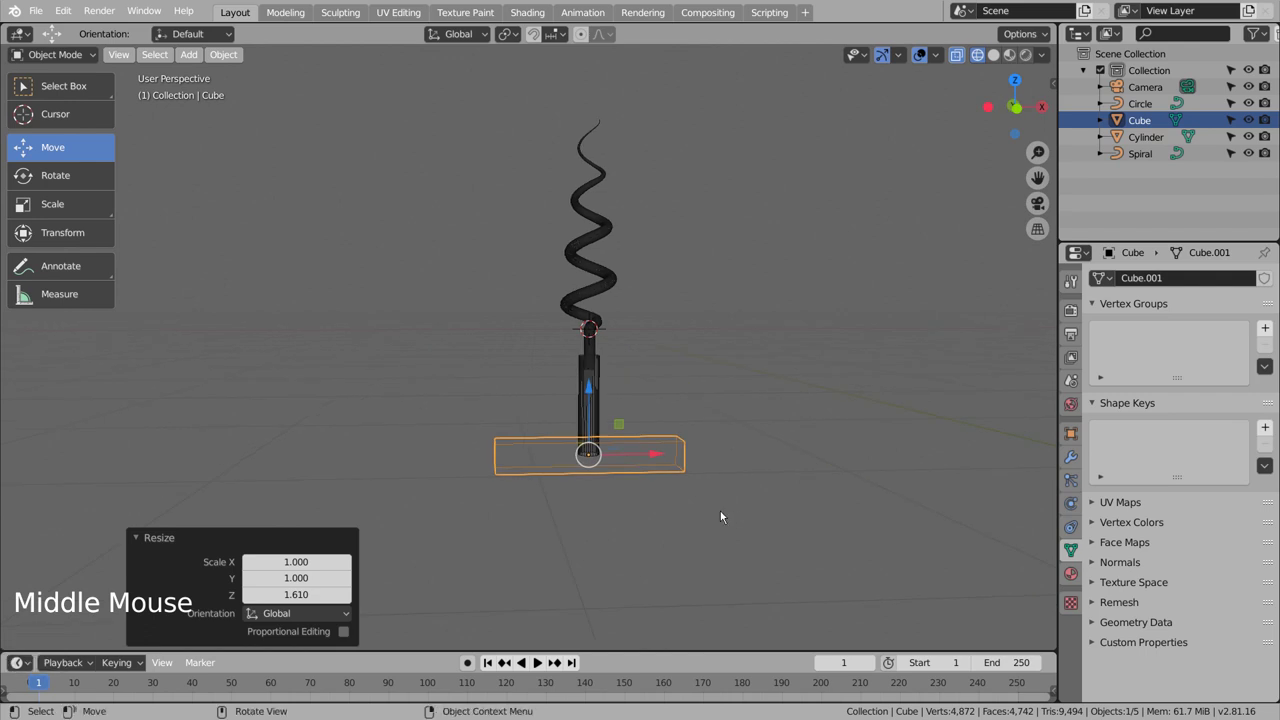
pyautogui.press('s')
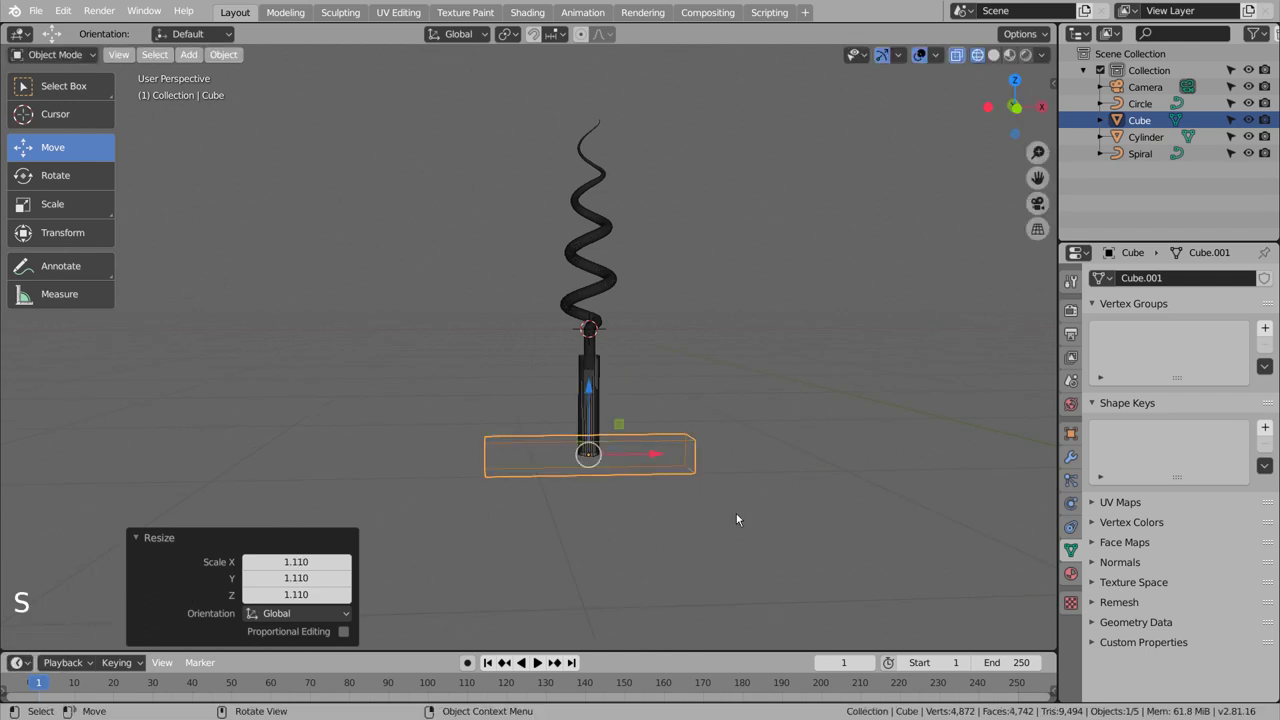
pyautogui.press('ctrl+3')
# Add loop cuts across the handle bar and spread them toward both ends with proportional scaling.
pyautogui.press('Tab')
pyautogui.press('ctrl+r')
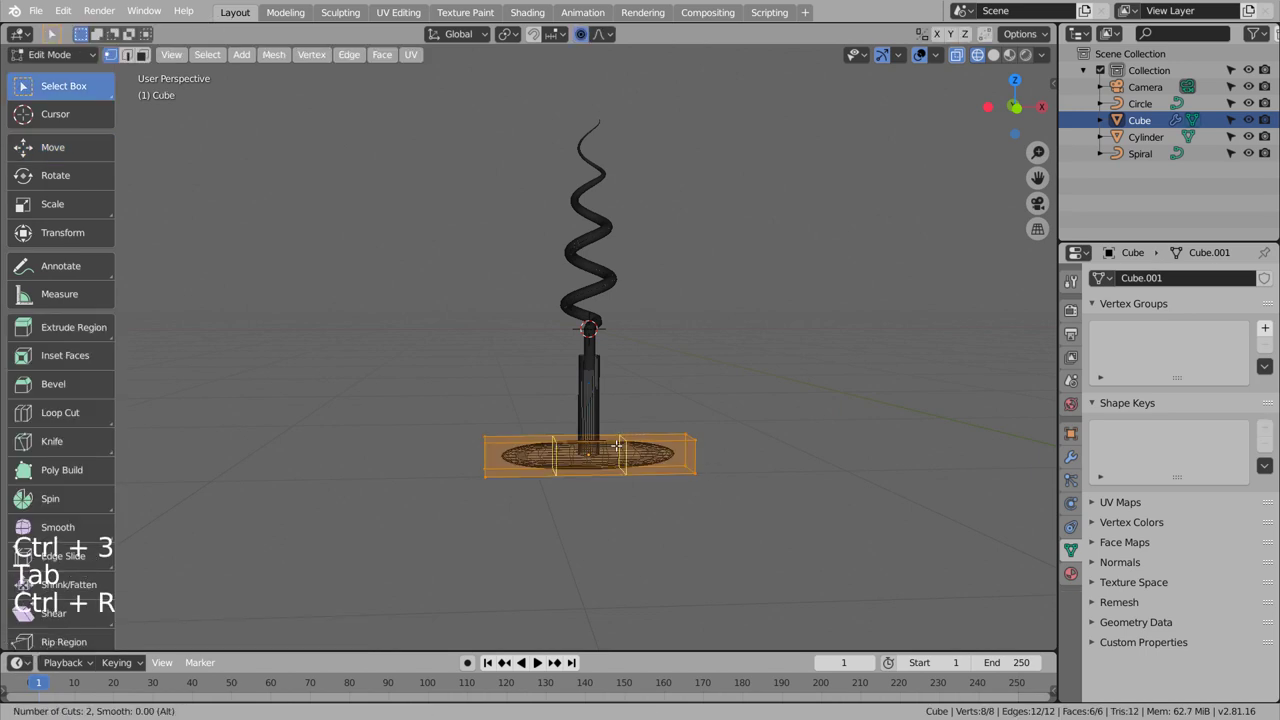
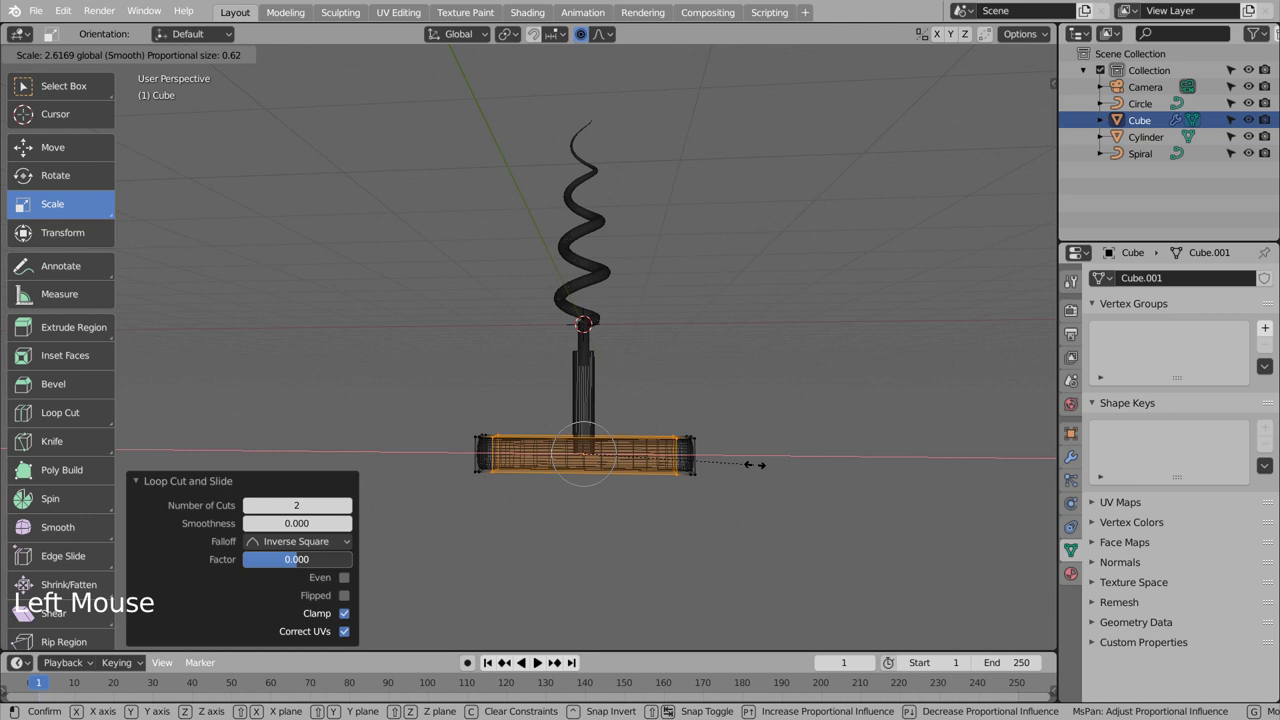
pyautogui.press('ctrl+r')
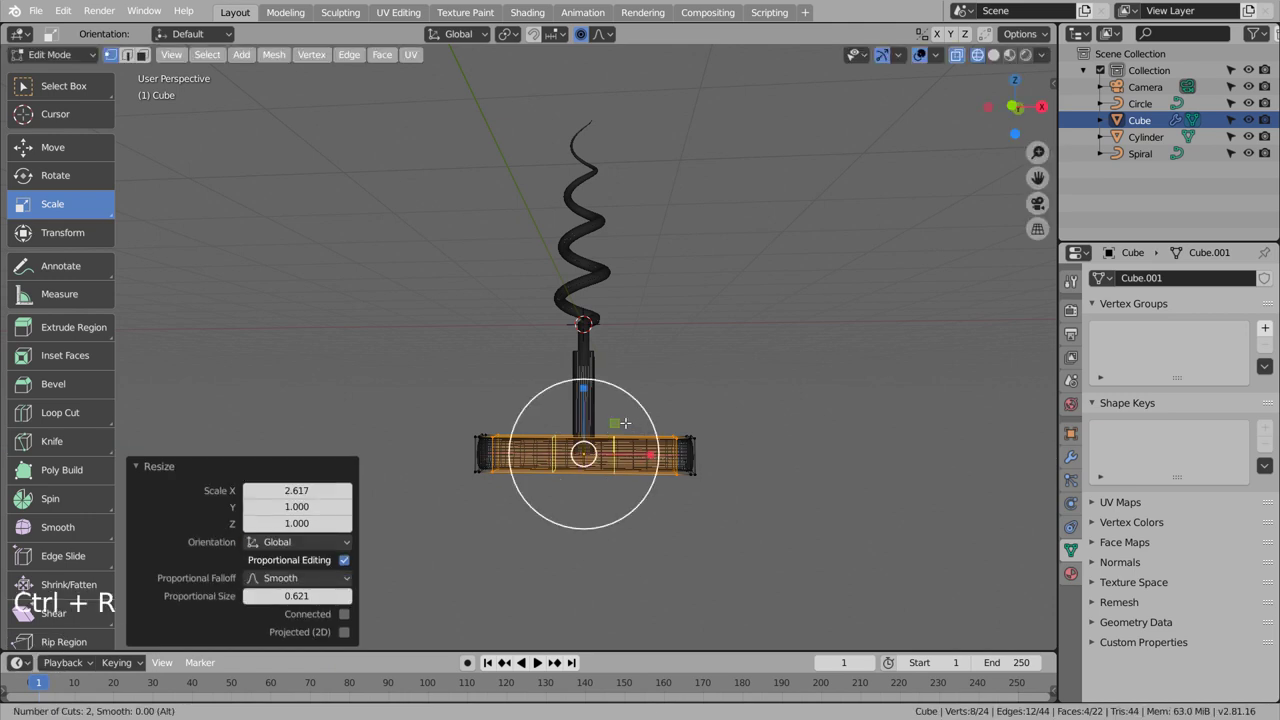
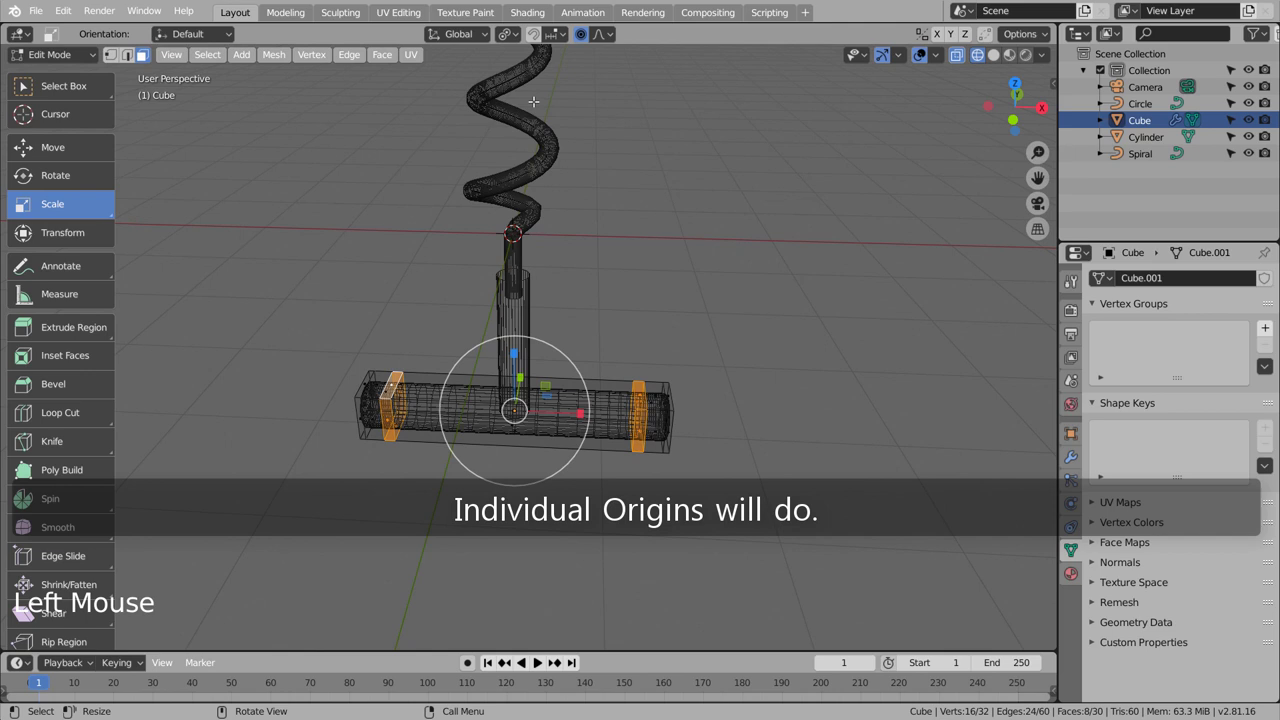
# Inset the end face rings and shrink them to about 0.81 to form grooves, proportional editing off.
pyautogui.press('i')
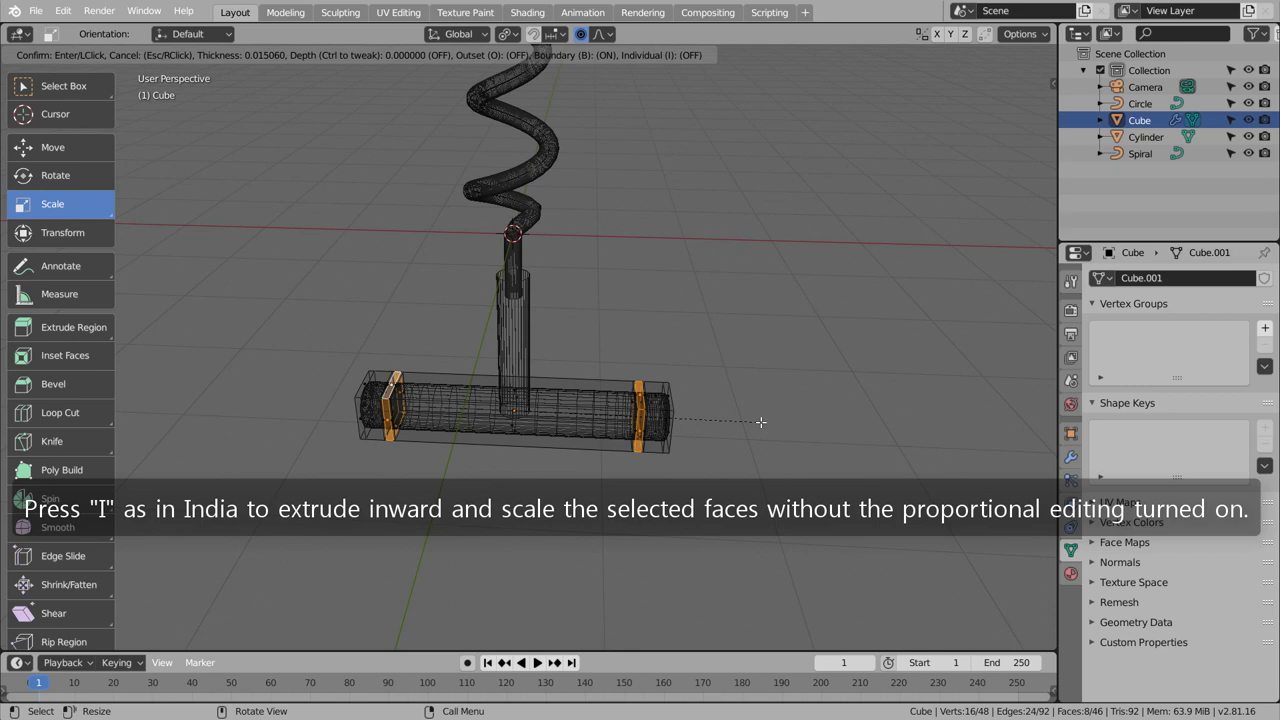
pyautogui.press('s')
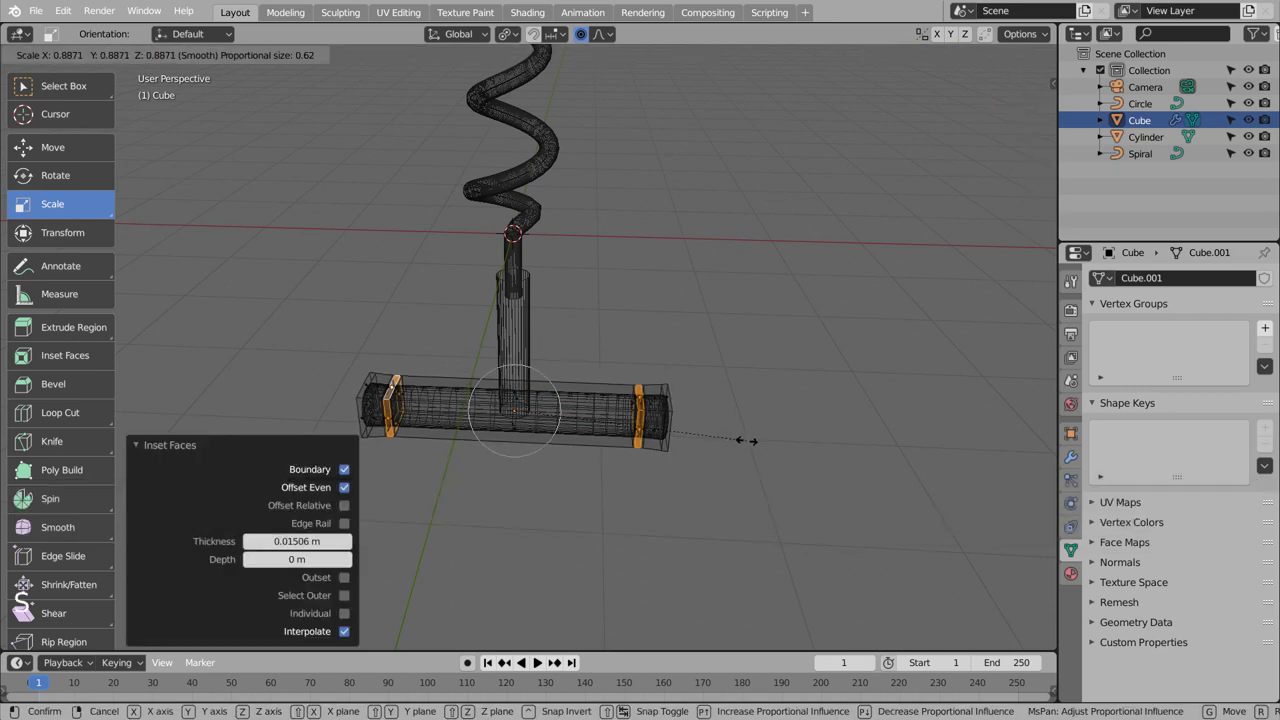
pyautogui.press('ctrl+z')
pyautogui.press('o')
pyautogui.press('s')
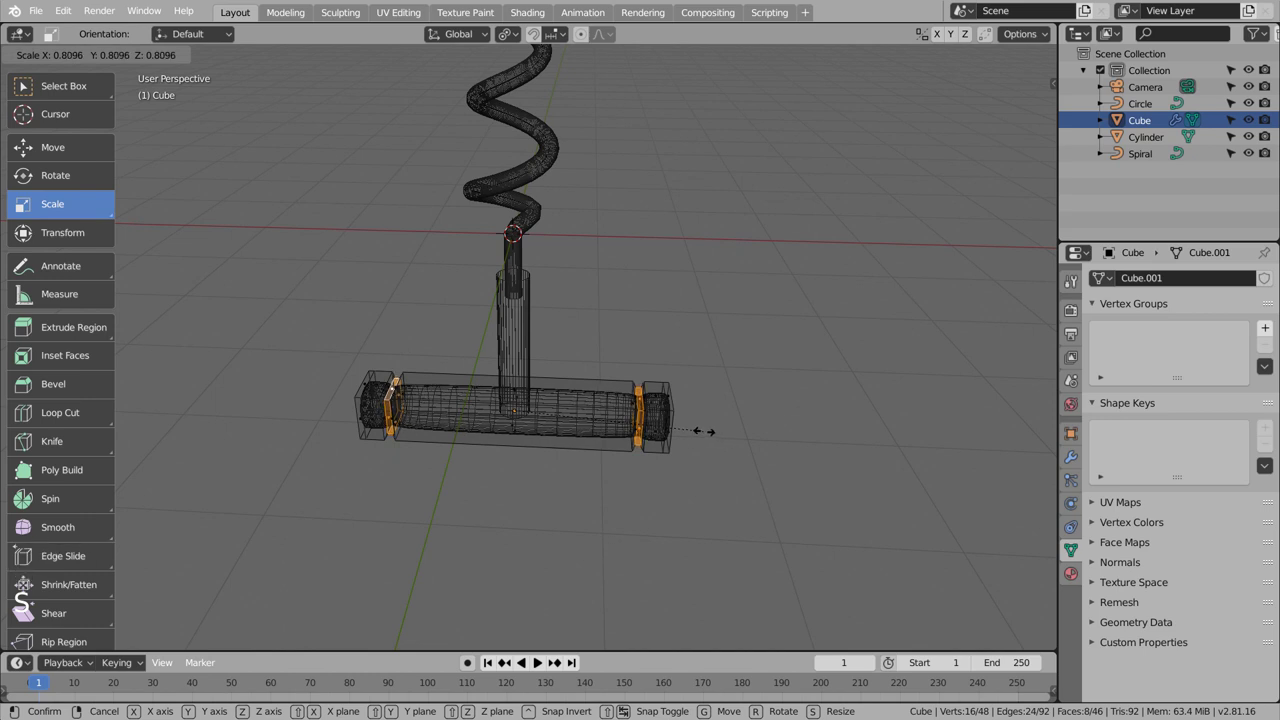
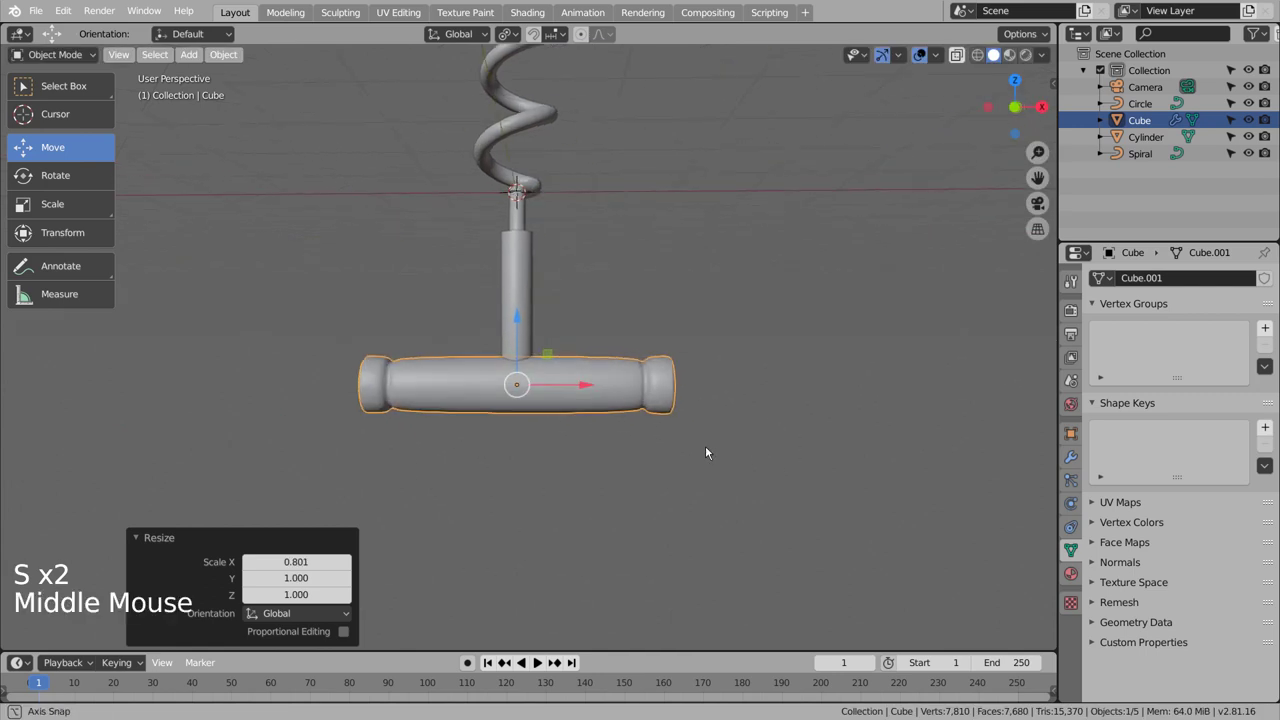
# Orbit and pan the view around the grooved handle up toward the spiral.
pyautogui.scroll(-3)
pyautogui.middleClick(713, 451)
pyautogui.scroll(3)
pyautogui.middleClick(731, 482)
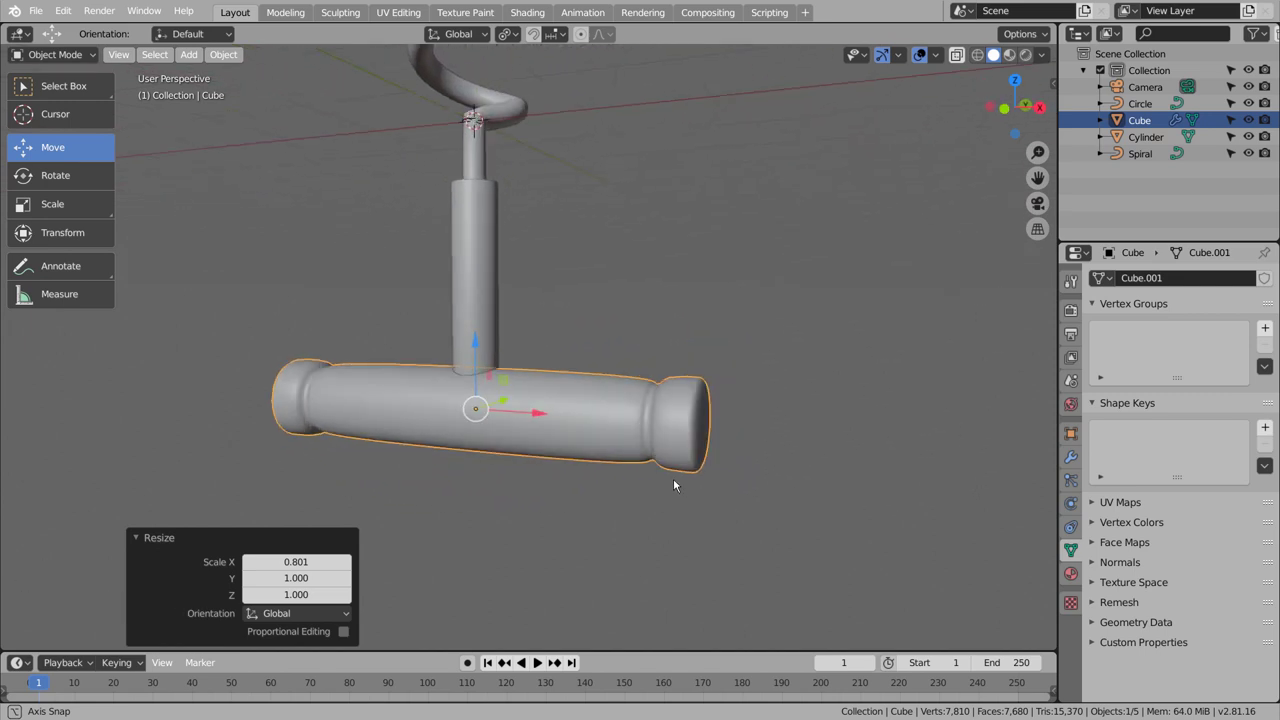
pyautogui.middleClick(664, 268)
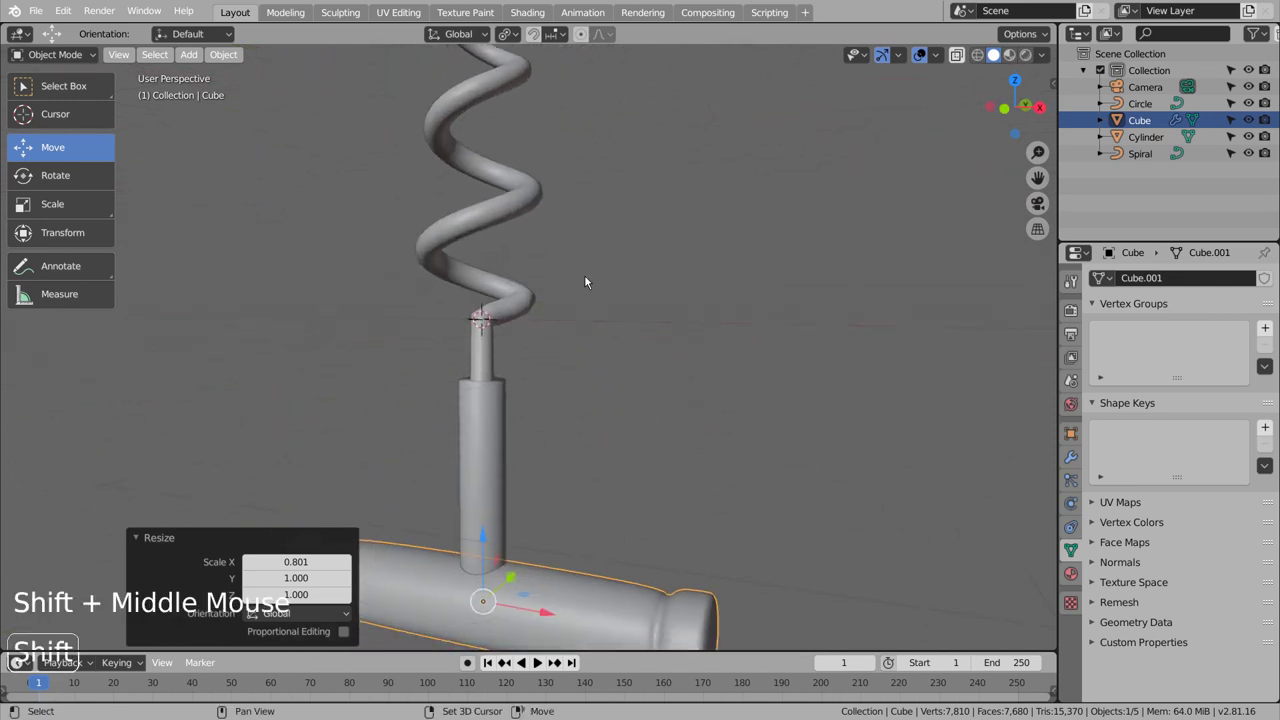
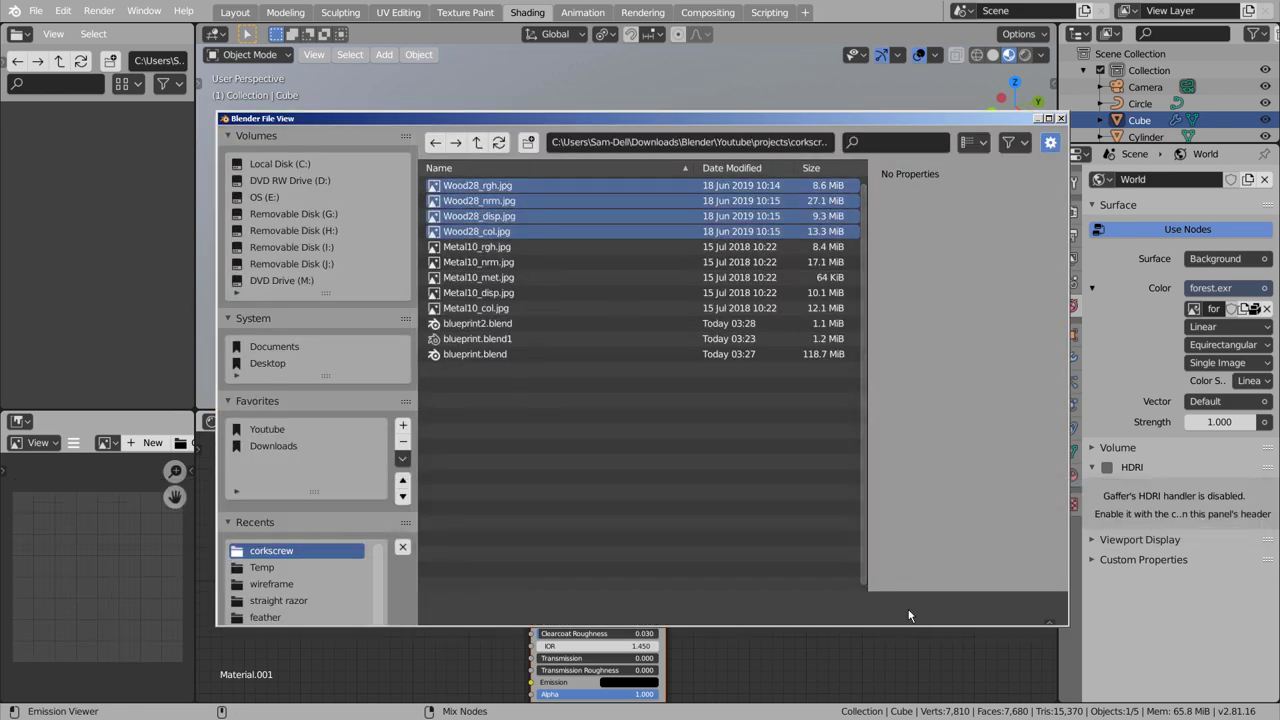
# Orbit and zoom to inspect the dark wood material on the handle.
pyautogui.middleClick(764, 299)
pyautogui.middleClick(741, 324)
pyautogui.scroll(3)
pyautogui.middleClick(741, 298)
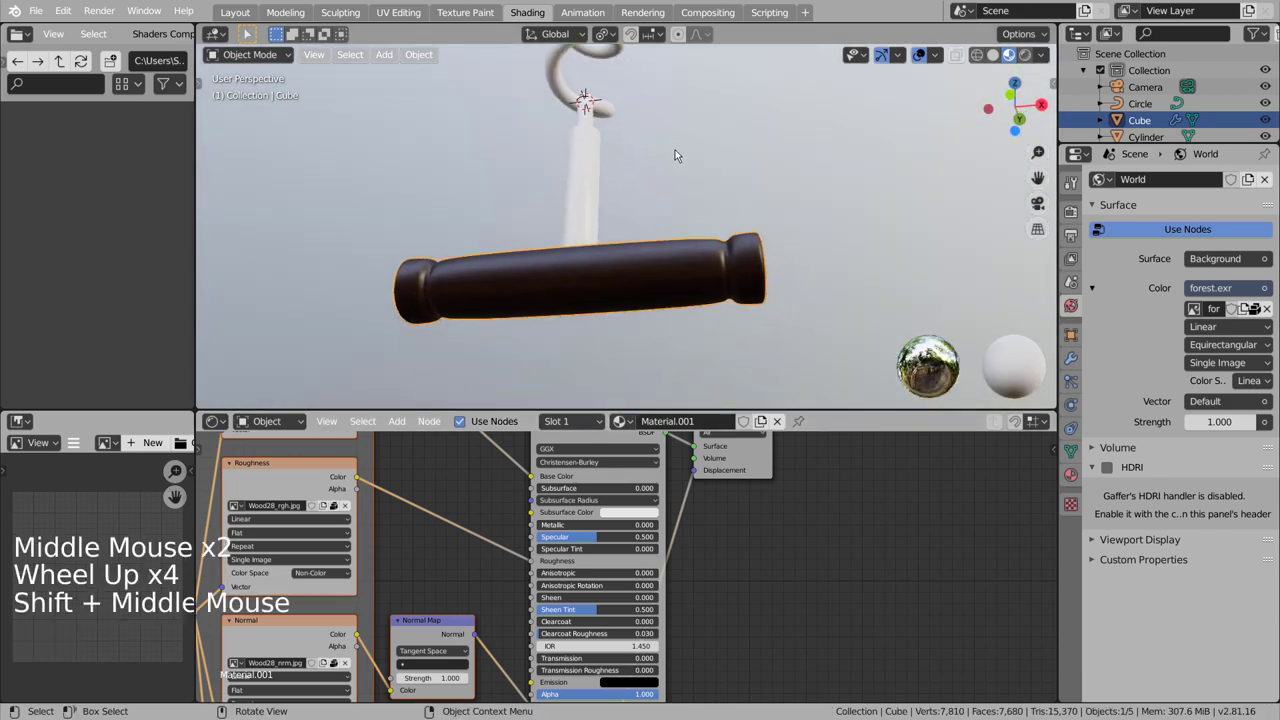
pyautogui.scroll(3)
pyautogui.middleClick(712, 272)
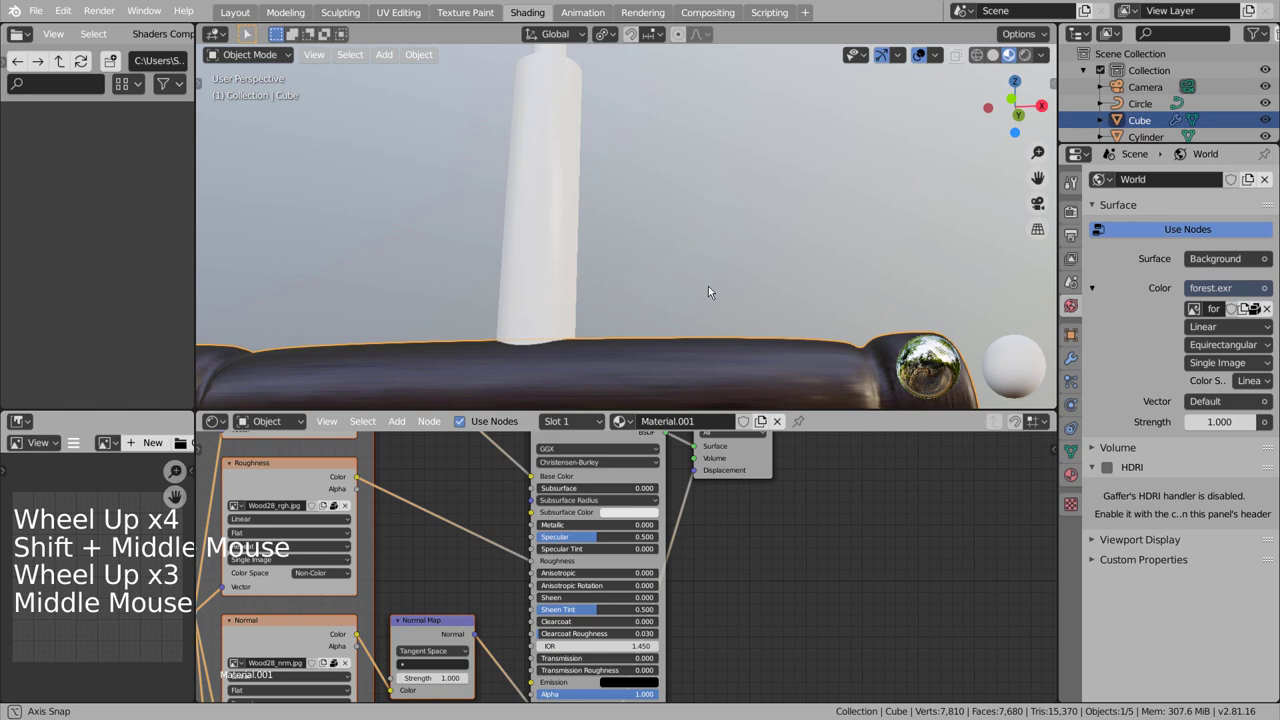
pyautogui.scroll(-3)
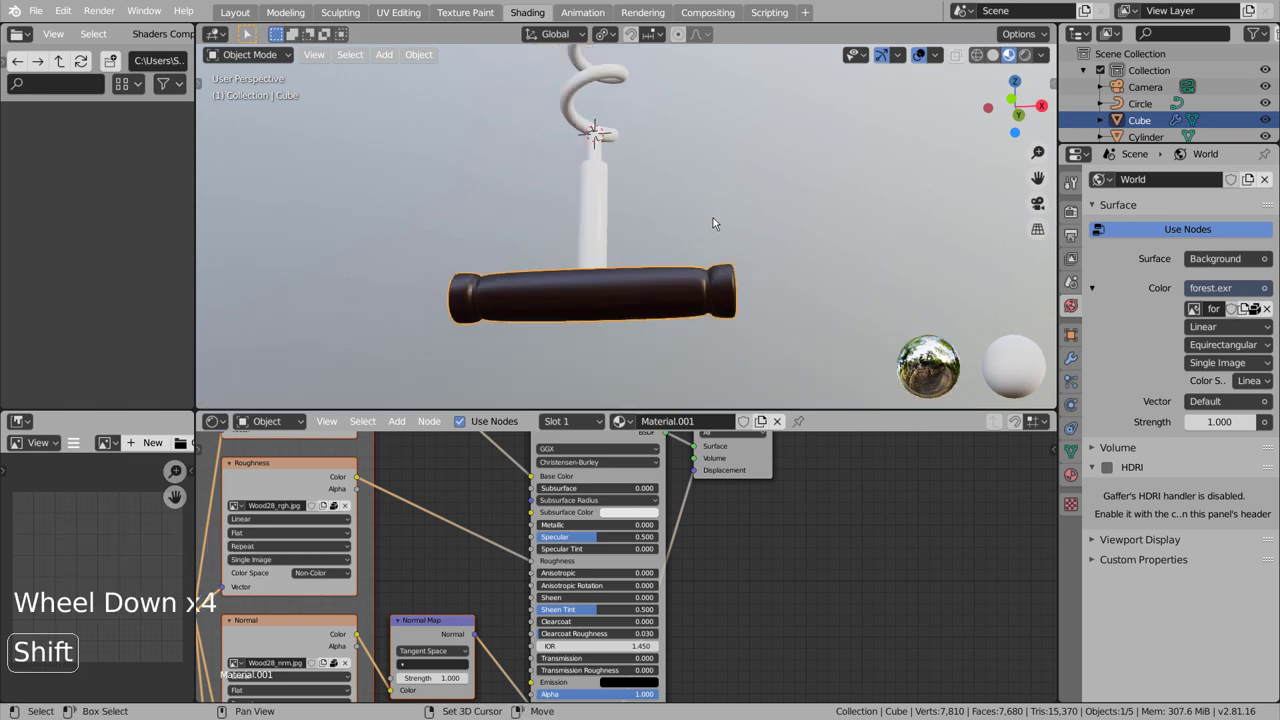
pyautogui.middleClick(735, 216)
# Select the cylinder shaft and choose the five Metal10 images in Principled Texture Setup.
pyautogui.click(597, 333)
pyautogui.click(650, 424)
pyautogui.click(716, 535)
pyautogui.click(586, 474)
# Apply the Metal10 textures to the shaft and inspect the result.
pyautogui.press('ctrl+shift+t')
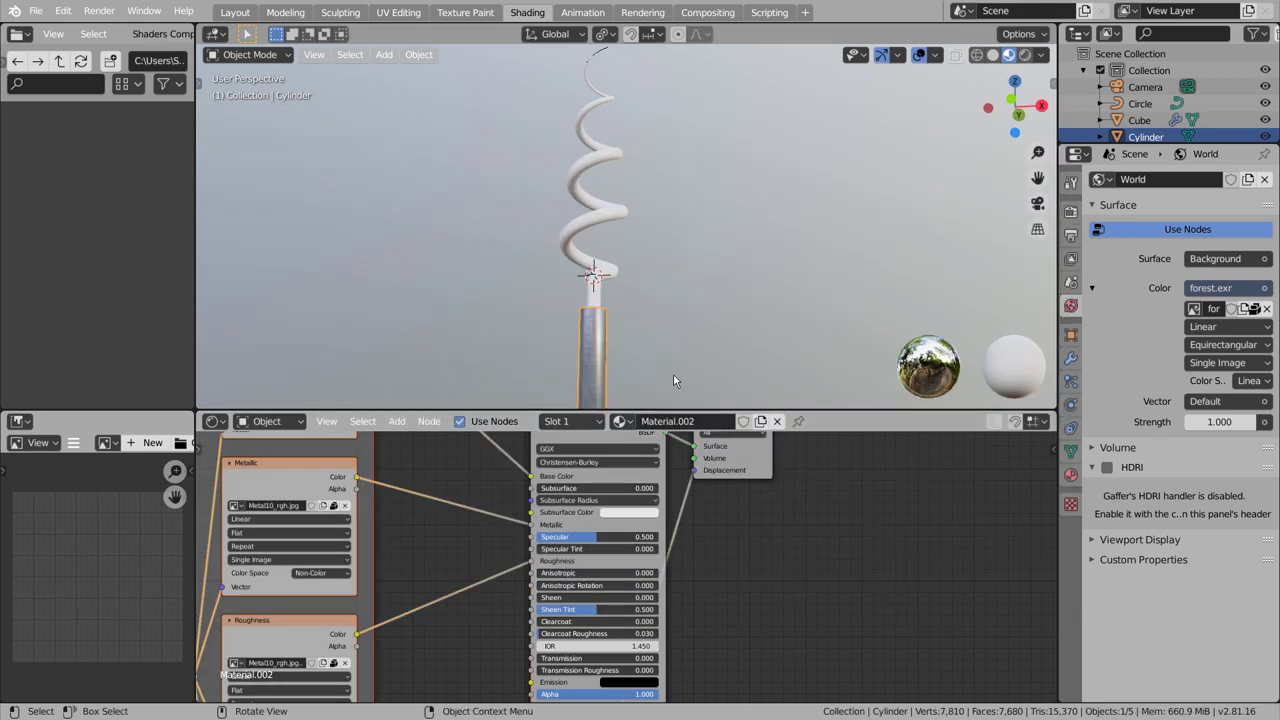
pyautogui.middleClick(679, 377)
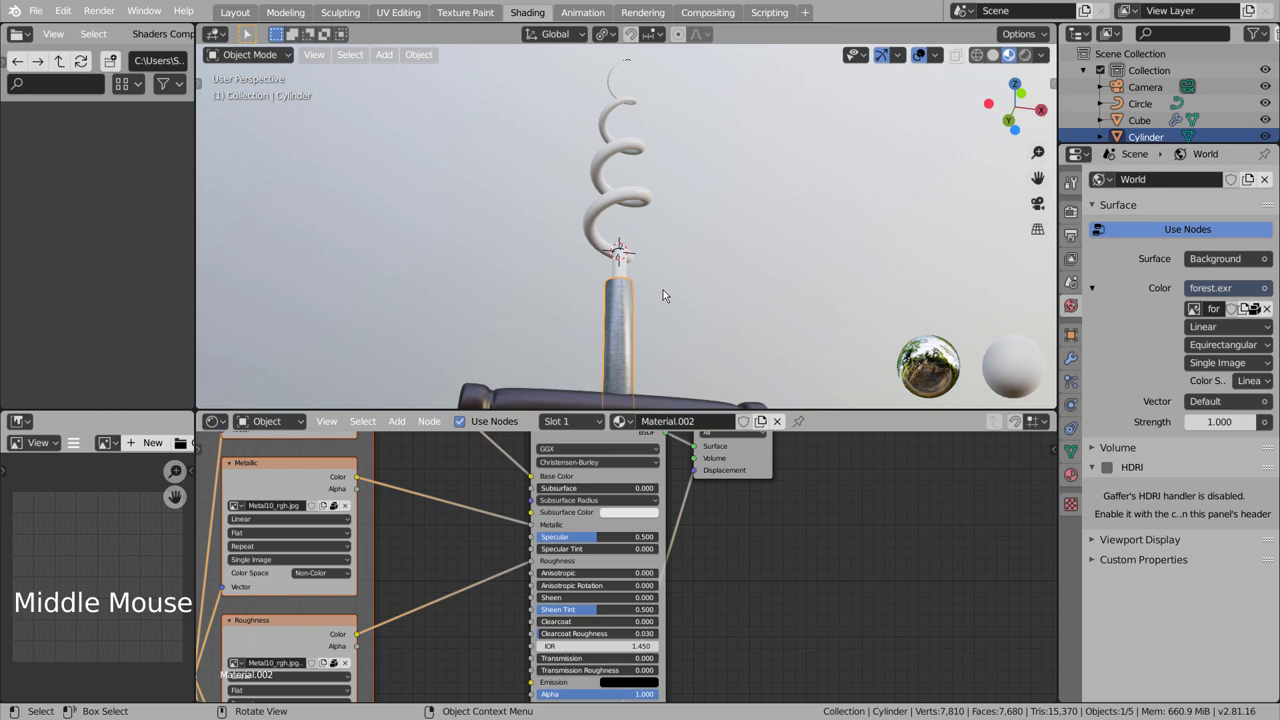
# Give the spiral a new material with Metallic 0.960 and Roughness 0.060.
pyautogui.click(641, 201)
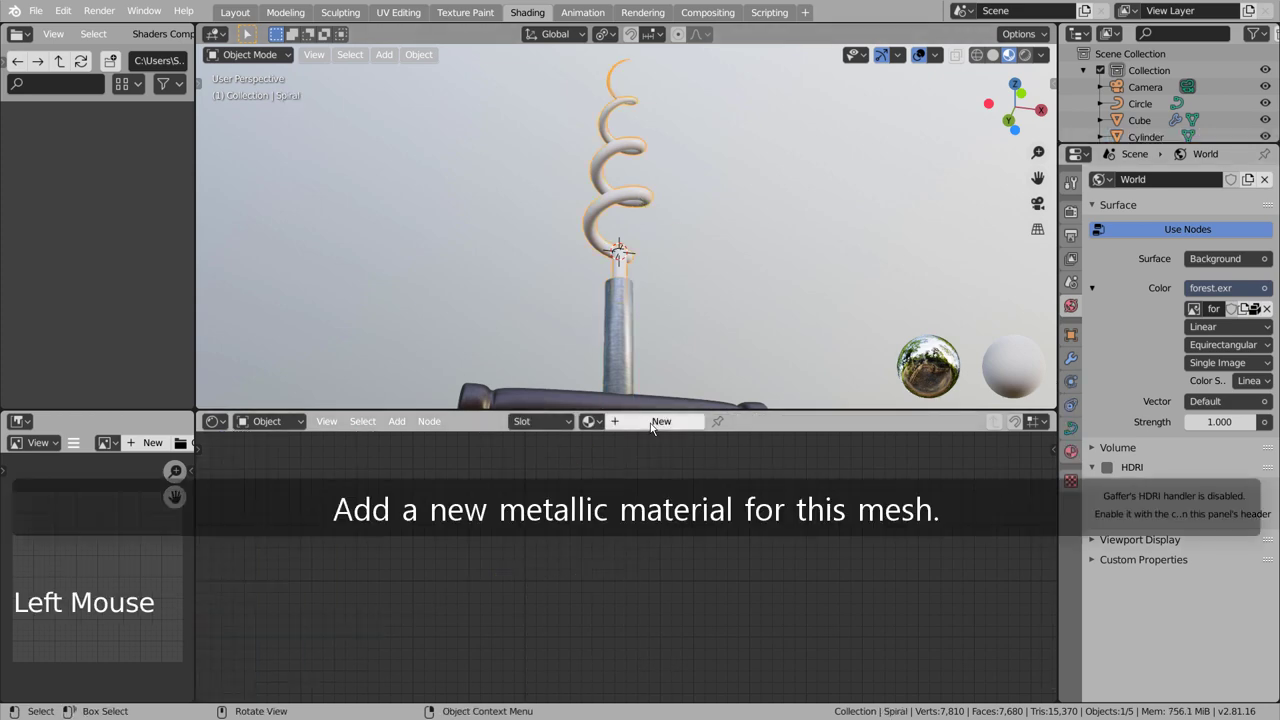
pyautogui.click(653, 423)
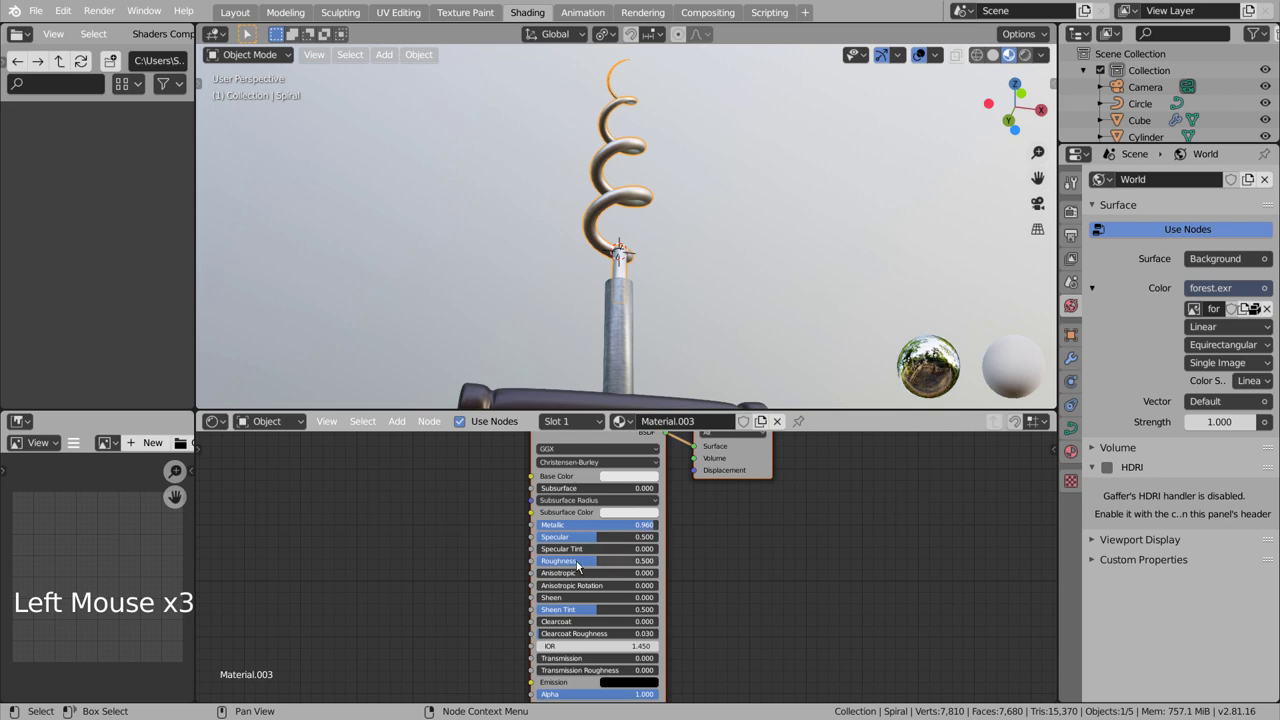
pyautogui.click(581, 565)
pyautogui.middleClick(691, 312)
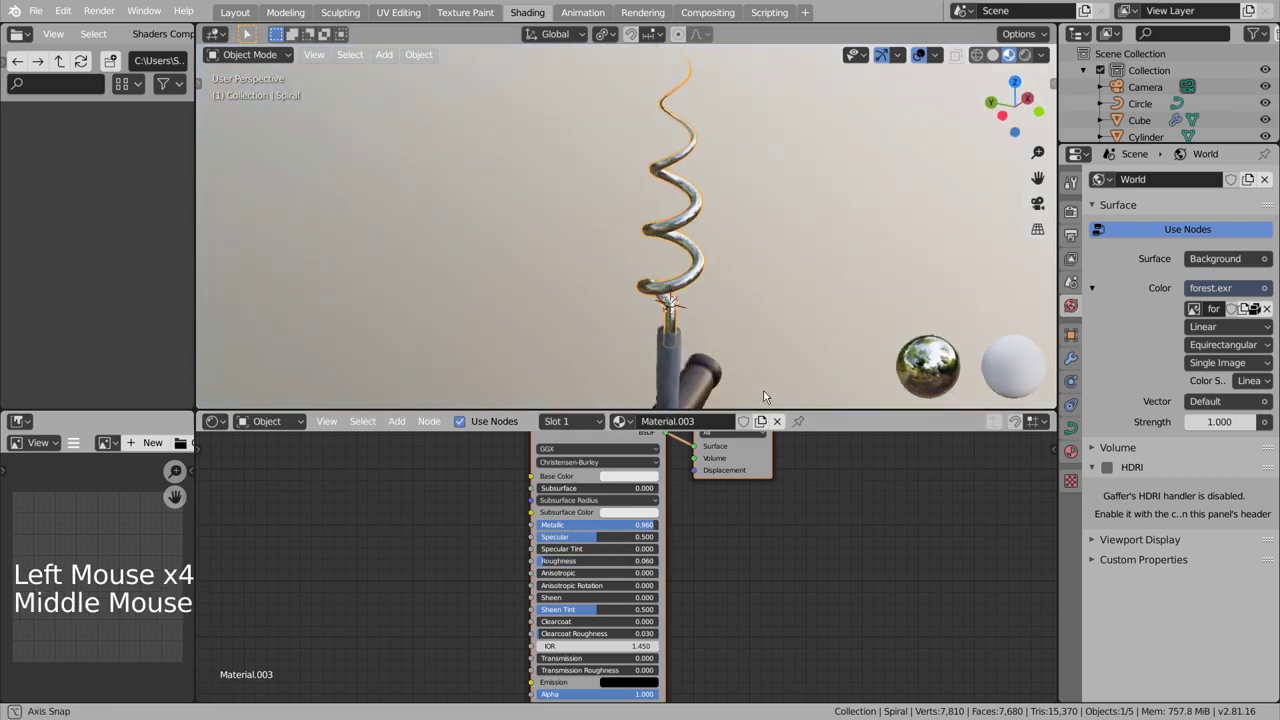
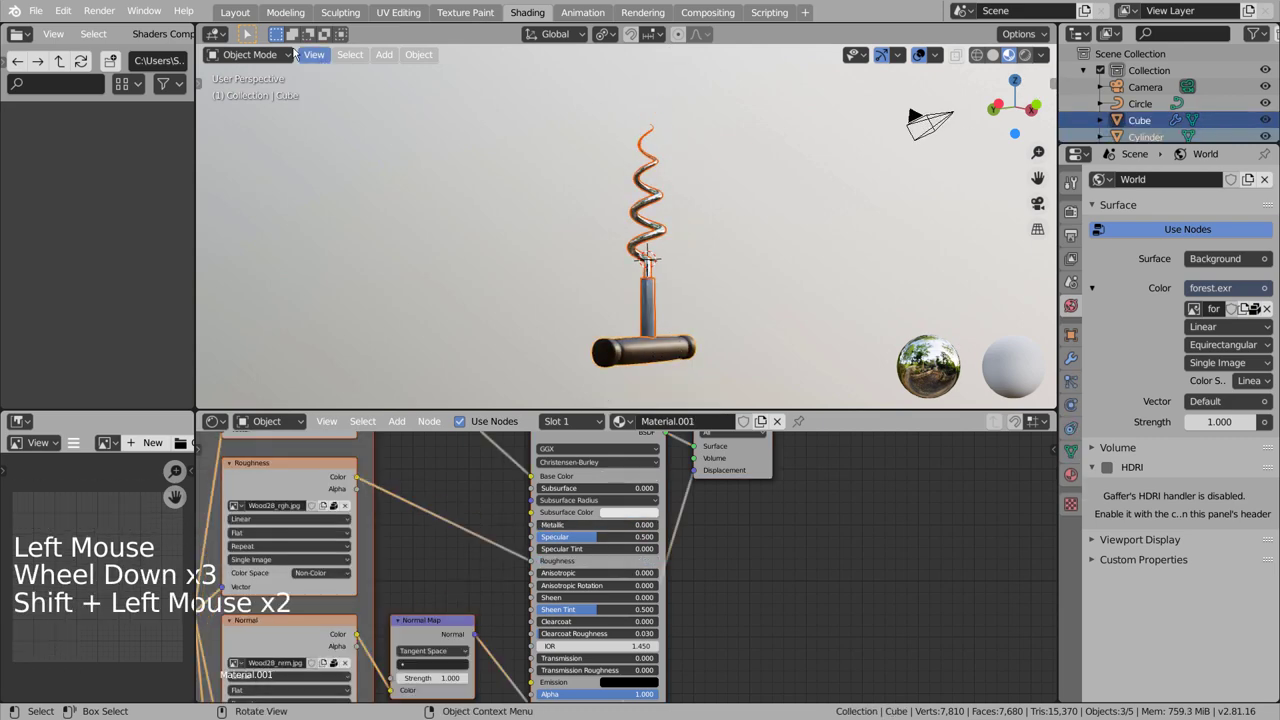
# In the Layout workspace side view, rotate all corkscrew parts about 90° around their median point.
pyautogui.click(242, 17)
pyautogui.press('KP_3')
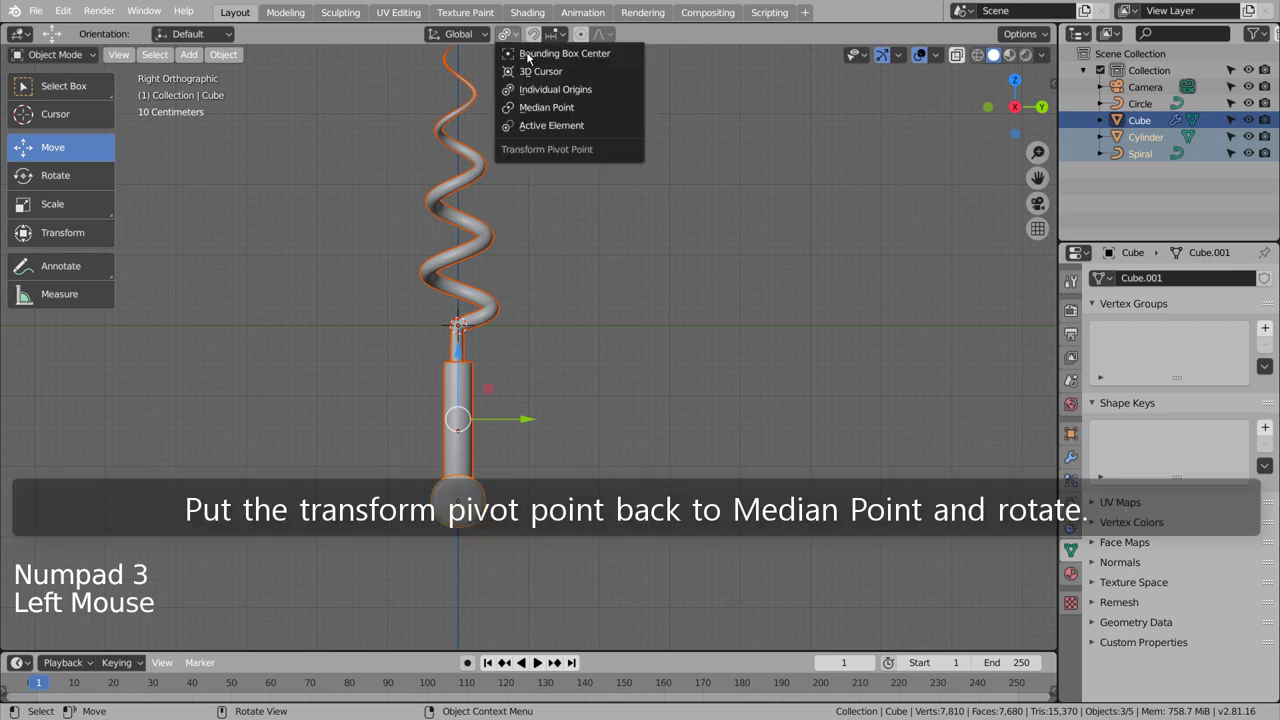
pyautogui.click(536, 79)
pyautogui.press('r')
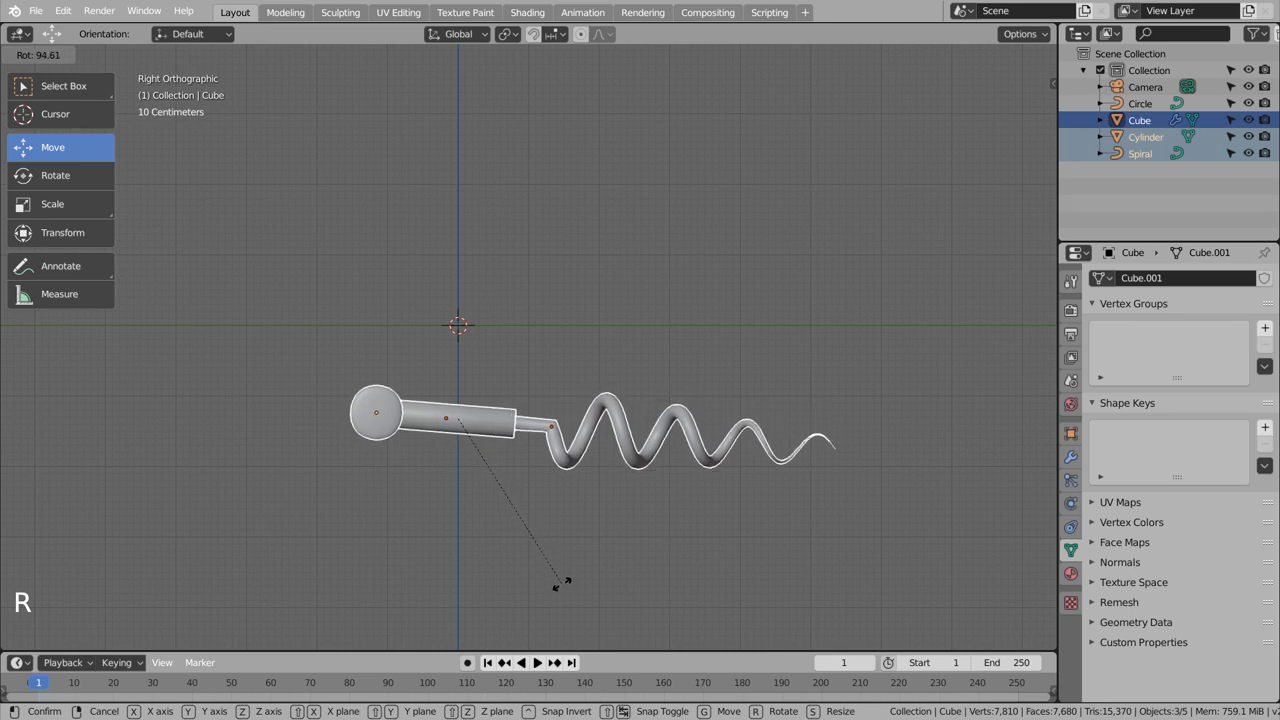
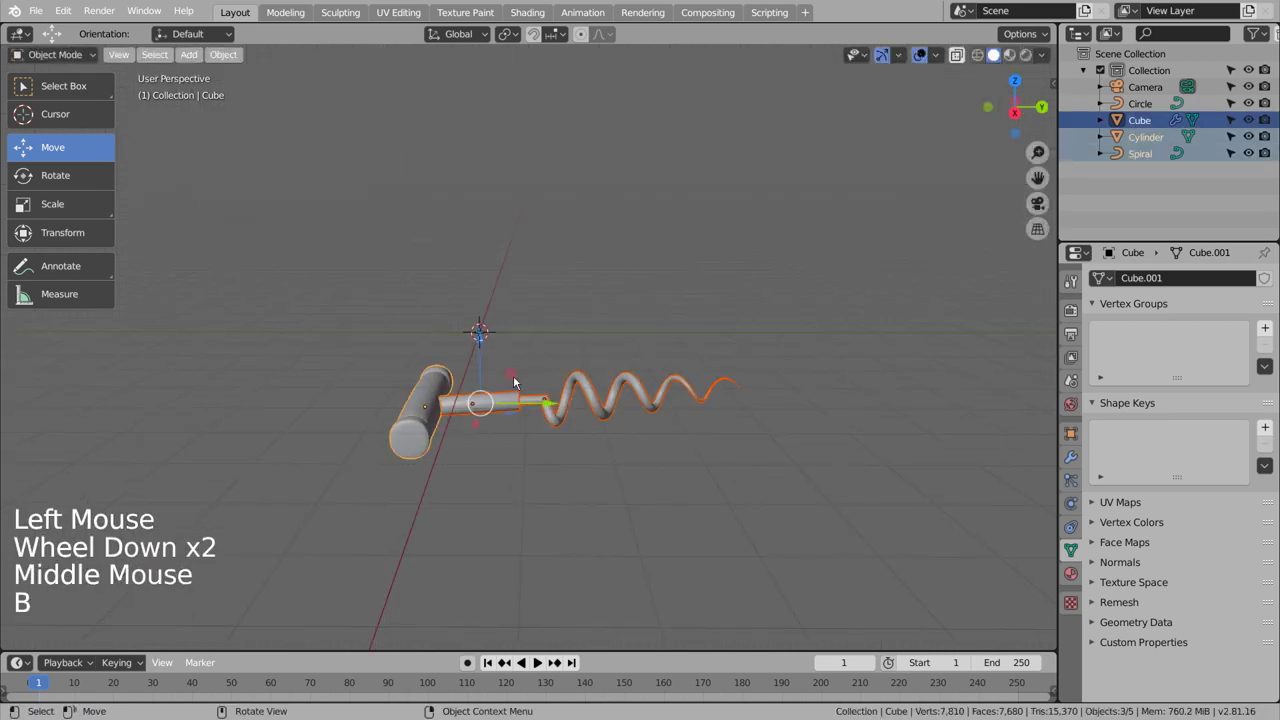
# Move the lying corkscrew down so it rests near the ground grid.
pyautogui.press('KP_3')
pyautogui.click(487, 346)
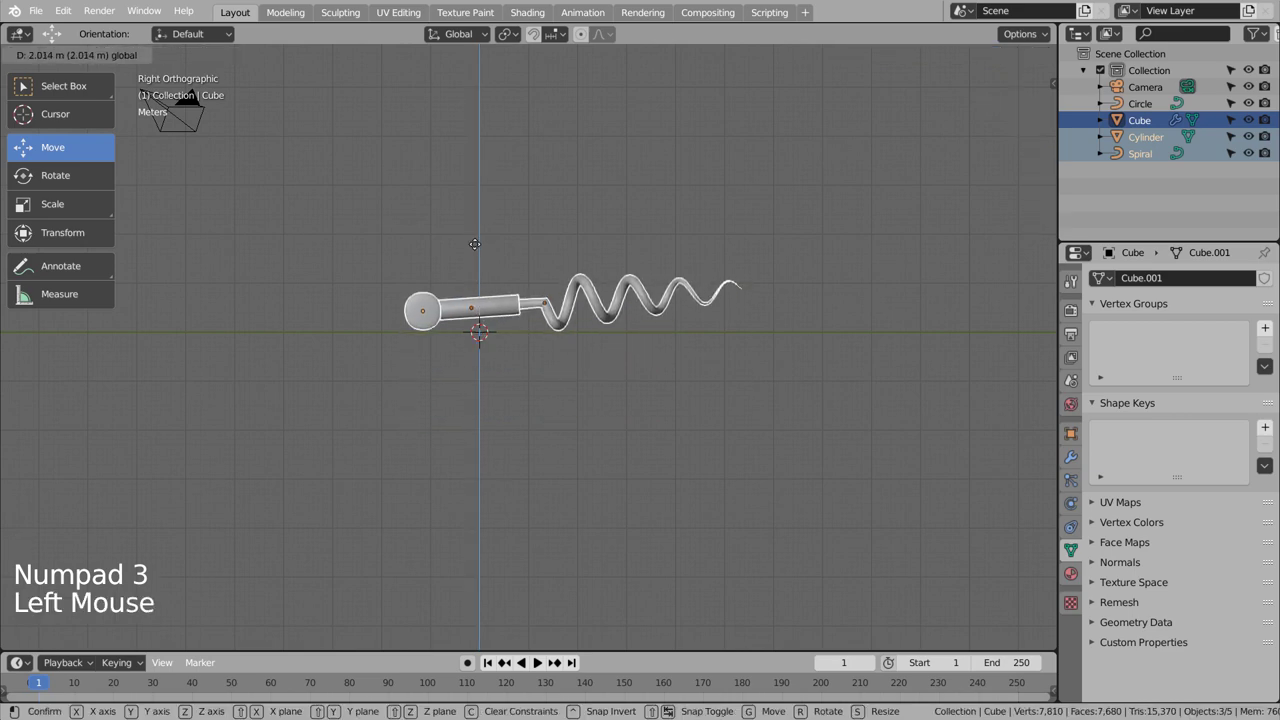
pyautogui.click(593, 372)
pyautogui.middleClick(597, 390)
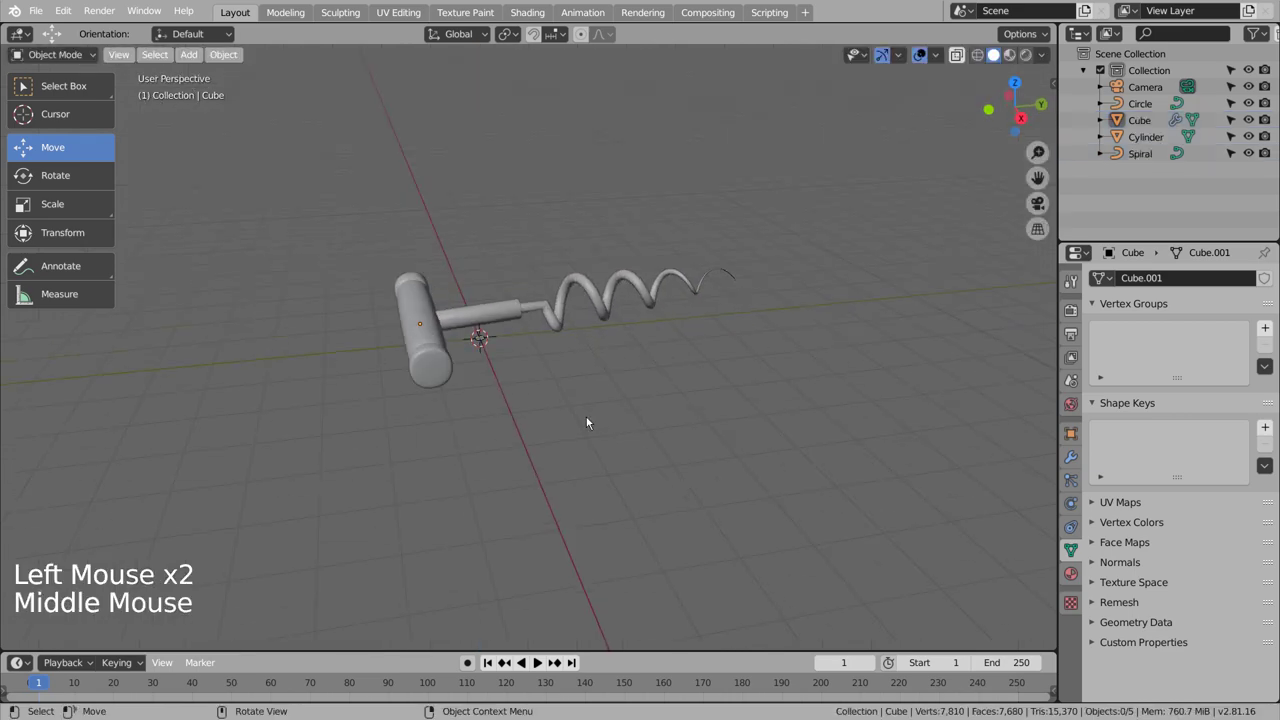
# Add a mesh plane and scale it up into a large floor.
pyautogui.press('shift+a')
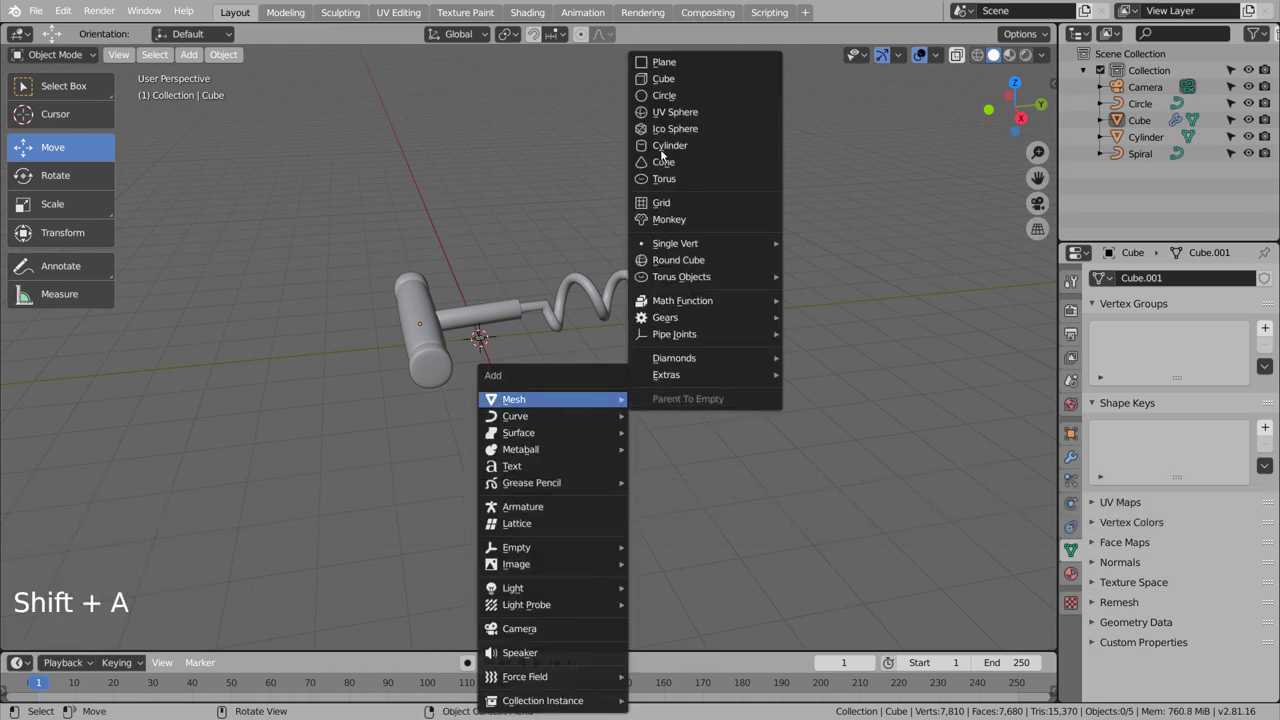
pyautogui.press('s')
pyautogui.middleClick(599, 376)
pyautogui.scroll(-3)
pyautogui.middleClick(602, 408)
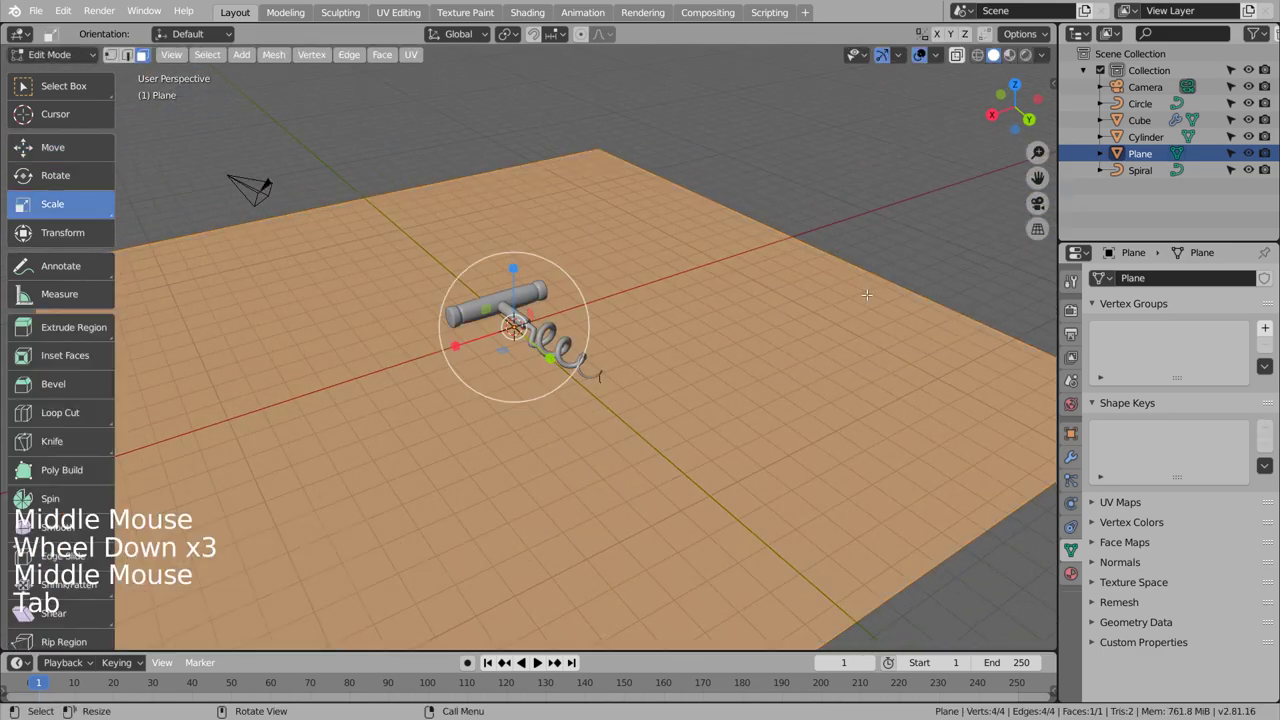
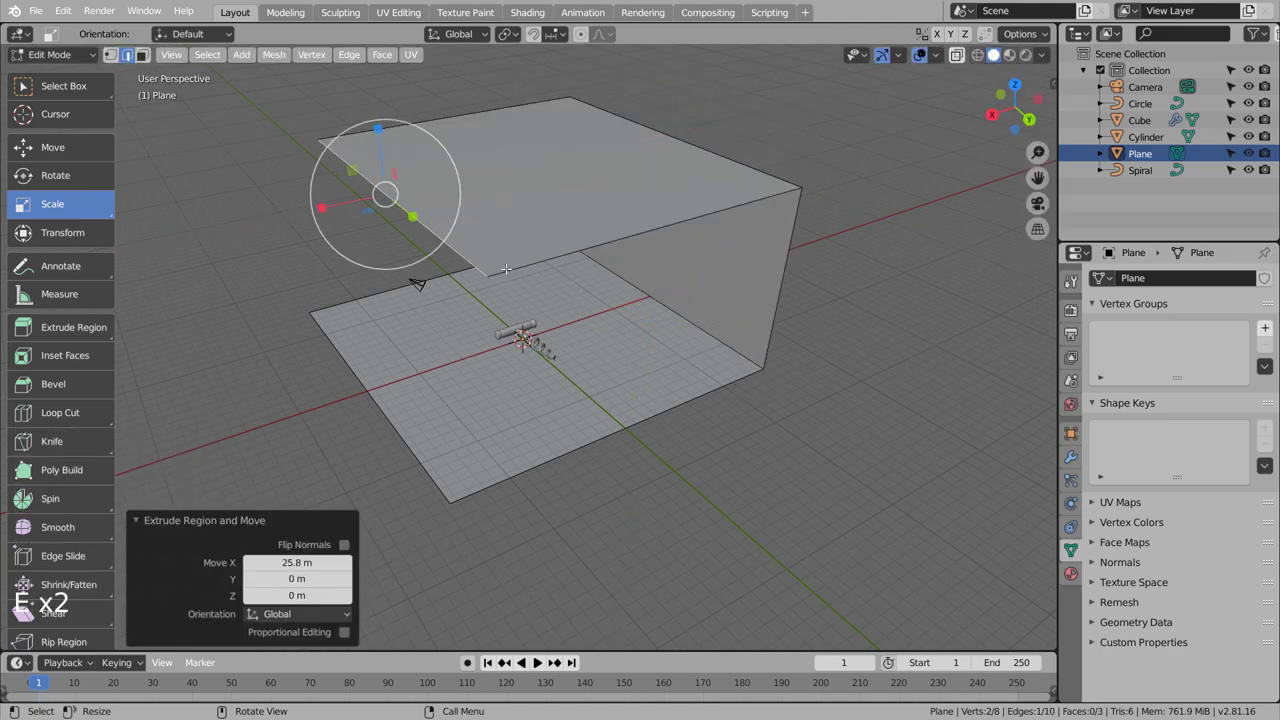
# Extrude the floor's back edge up into a wall and forward into a ceiling, bevelling the corner bends round.
pyautogui.press('KP_1')
pyautogui.press('e')
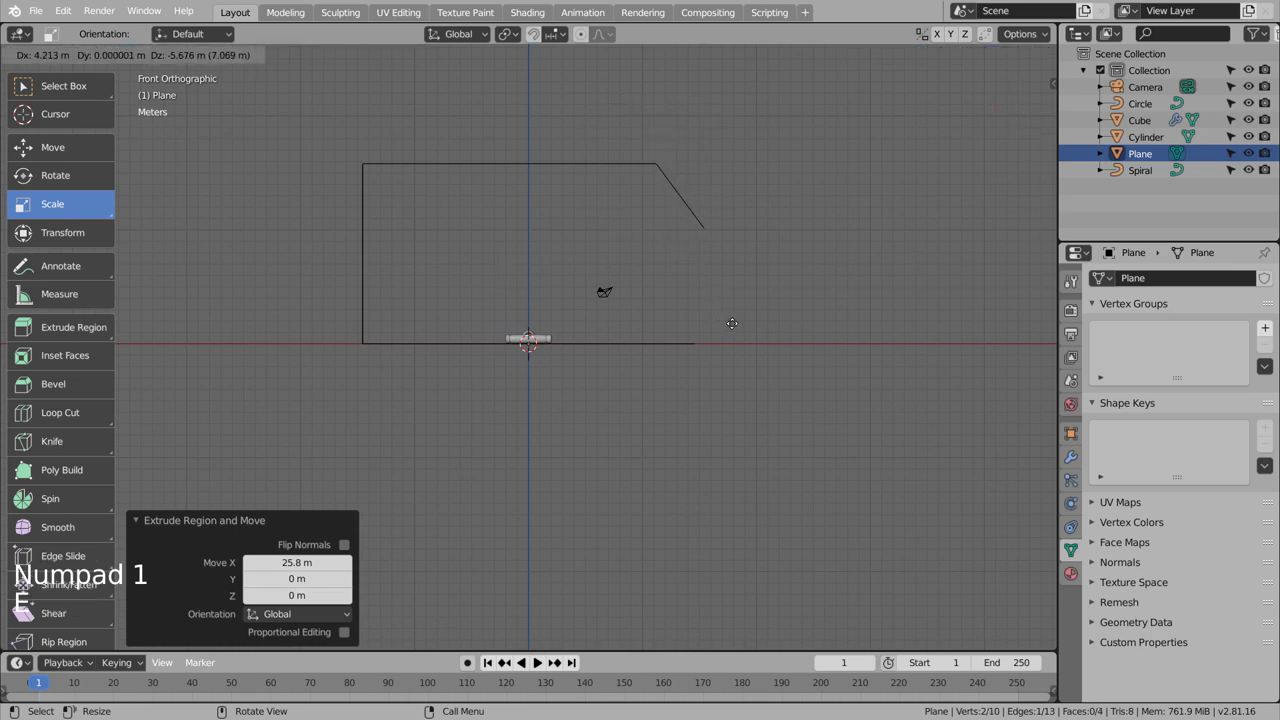
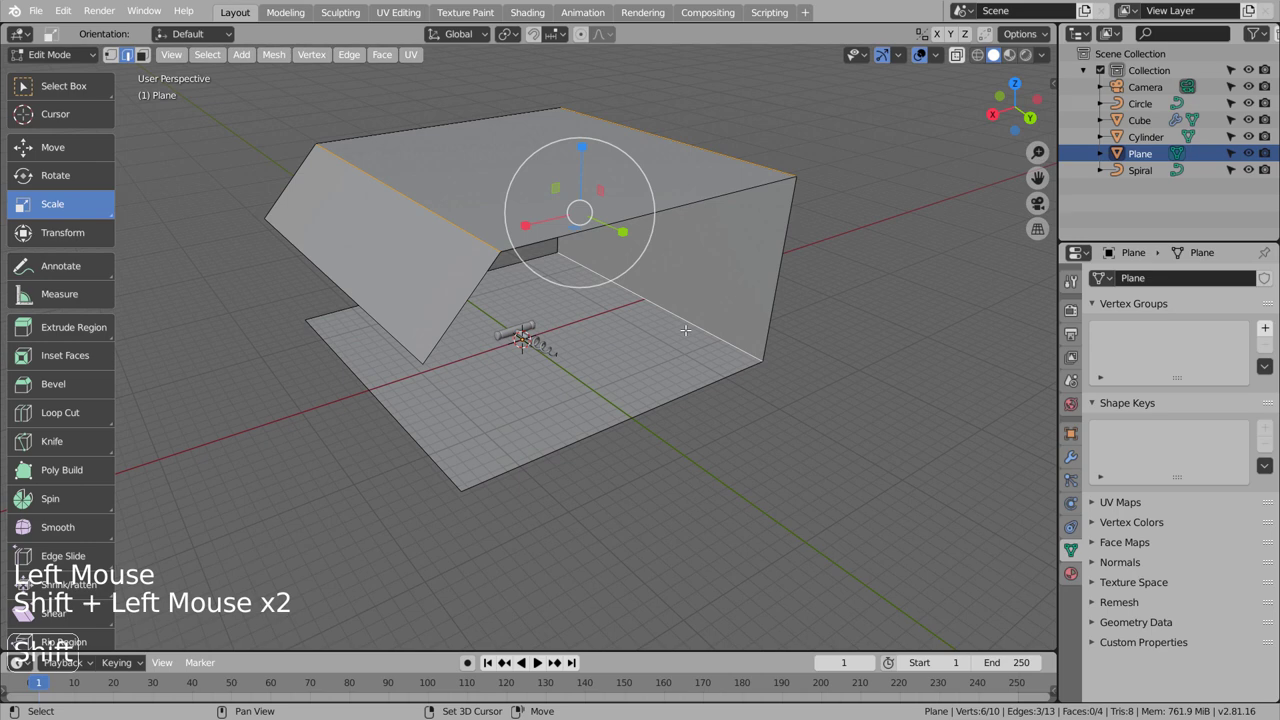
pyautogui.press('ctrl+b')
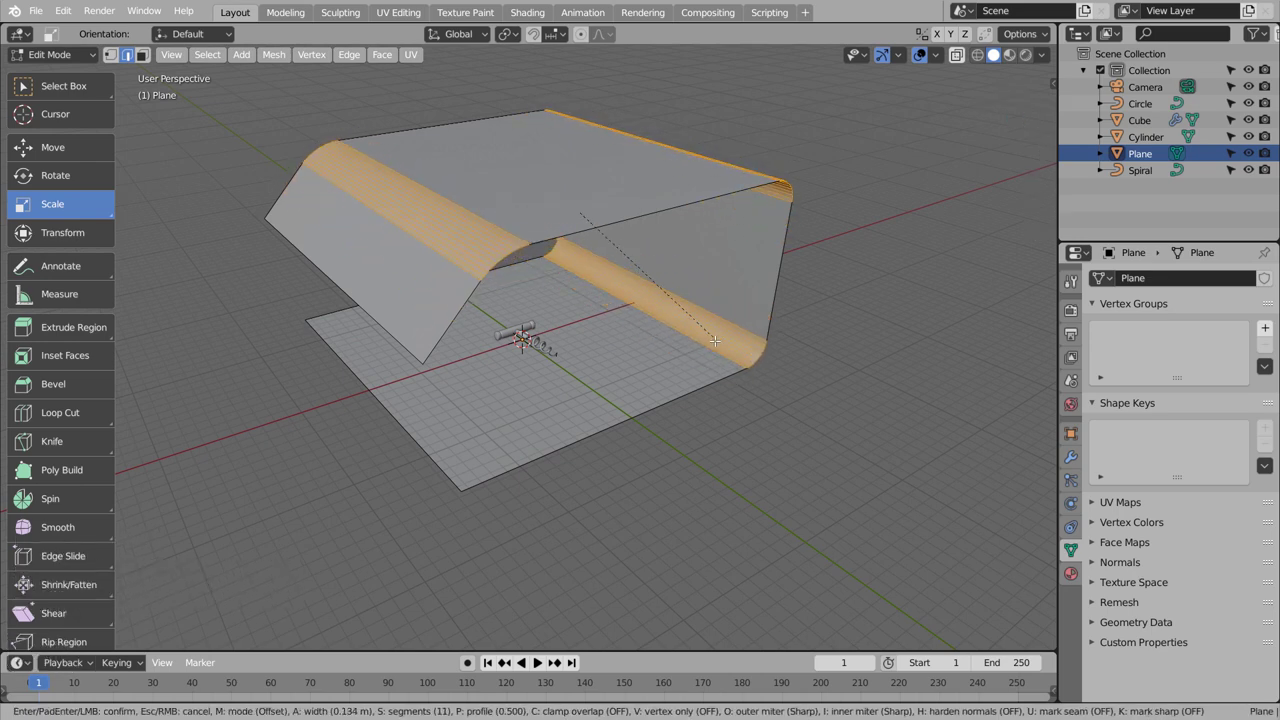
# Give the backdrop a new material with a black base colour.
pyautogui.press('Tab')
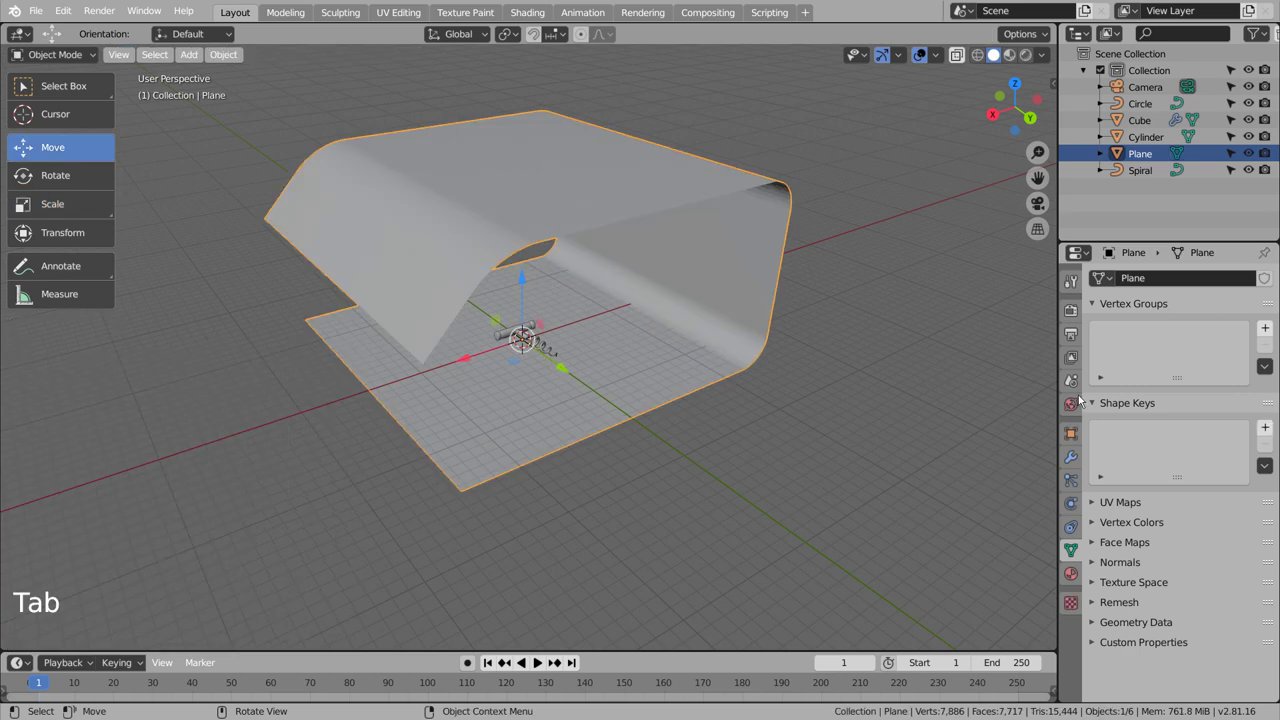
pyautogui.rightClick(761, 221)
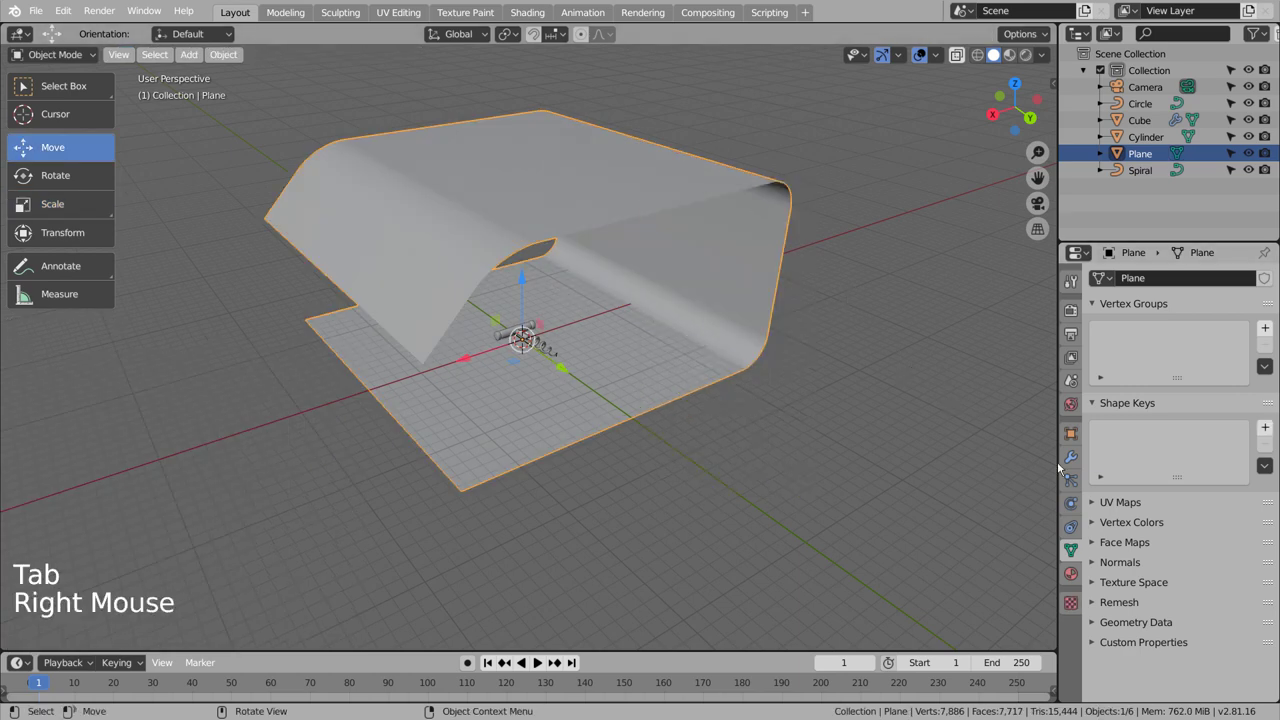
pyautogui.click(1072, 570)
pyautogui.click(1159, 356)
pyautogui.click(1231, 517)
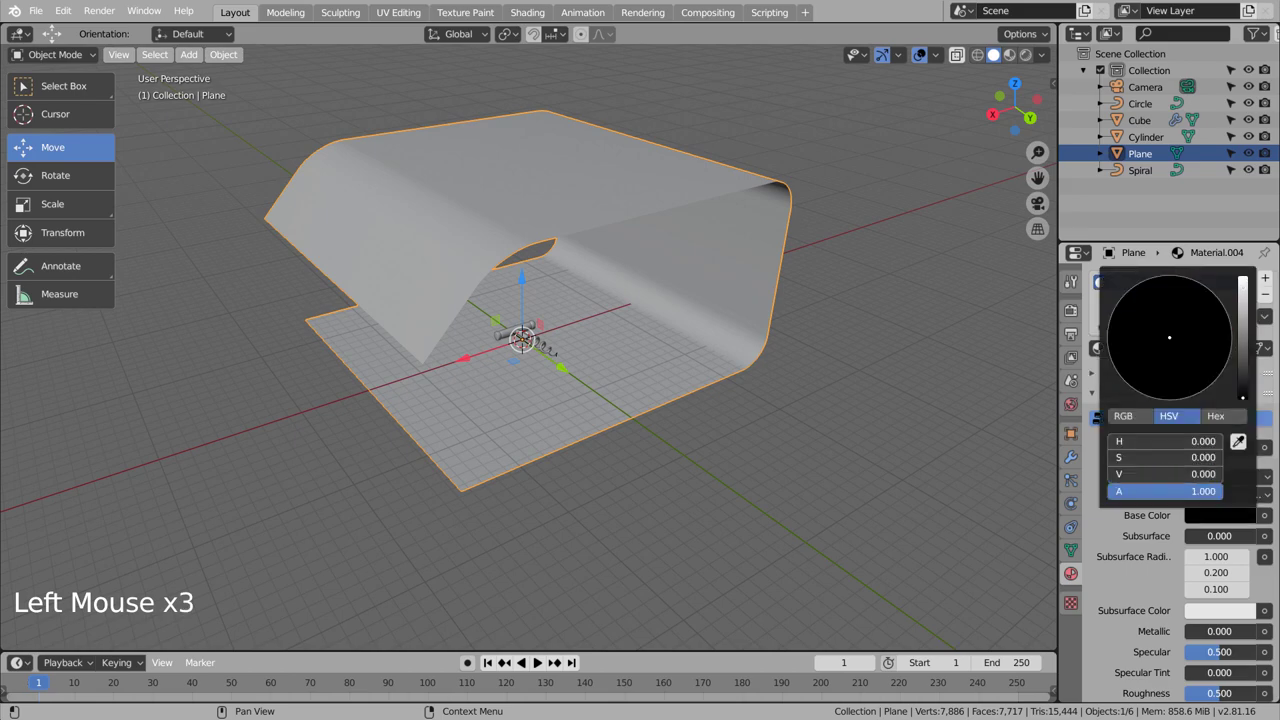
# Orbit inside the backdrop toward the corkscrew and check the framing through the camera.
pyautogui.middleClick(676, 417)
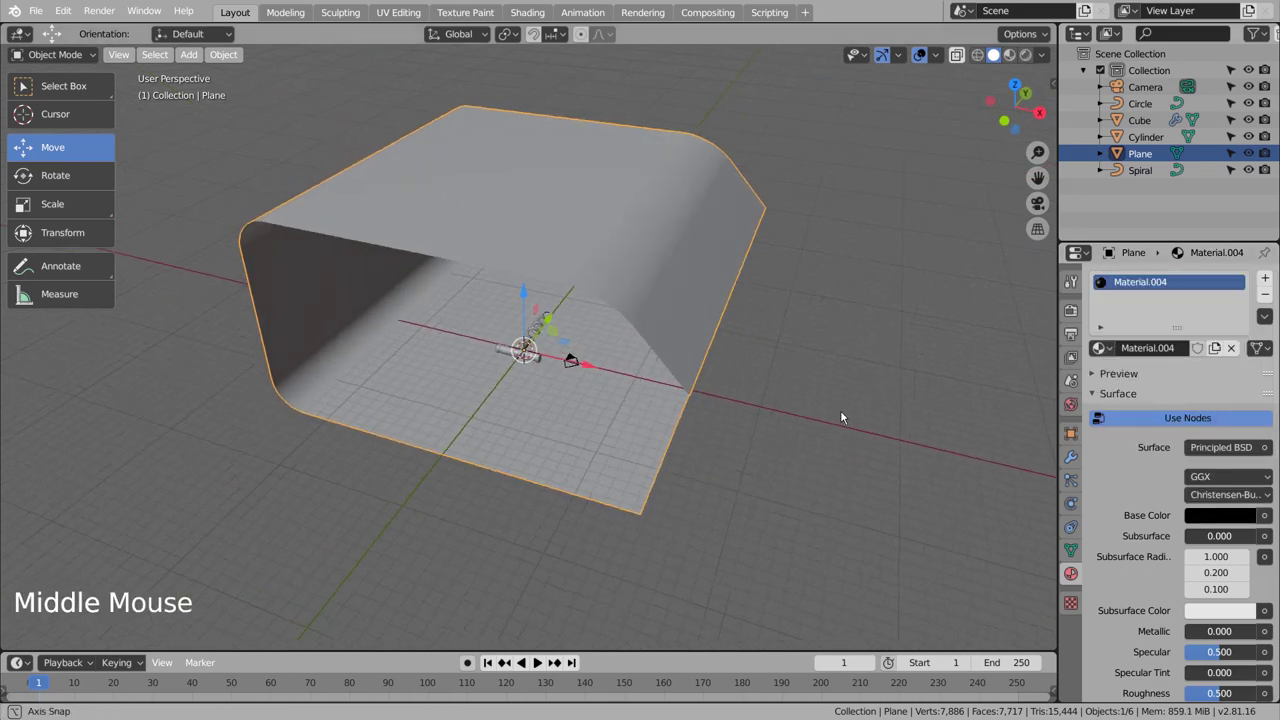
pyautogui.scroll(3)
pyautogui.middleClick(705, 417)
pyautogui.scroll(3)
pyautogui.middleClick(740, 443)
pyautogui.scroll(3)
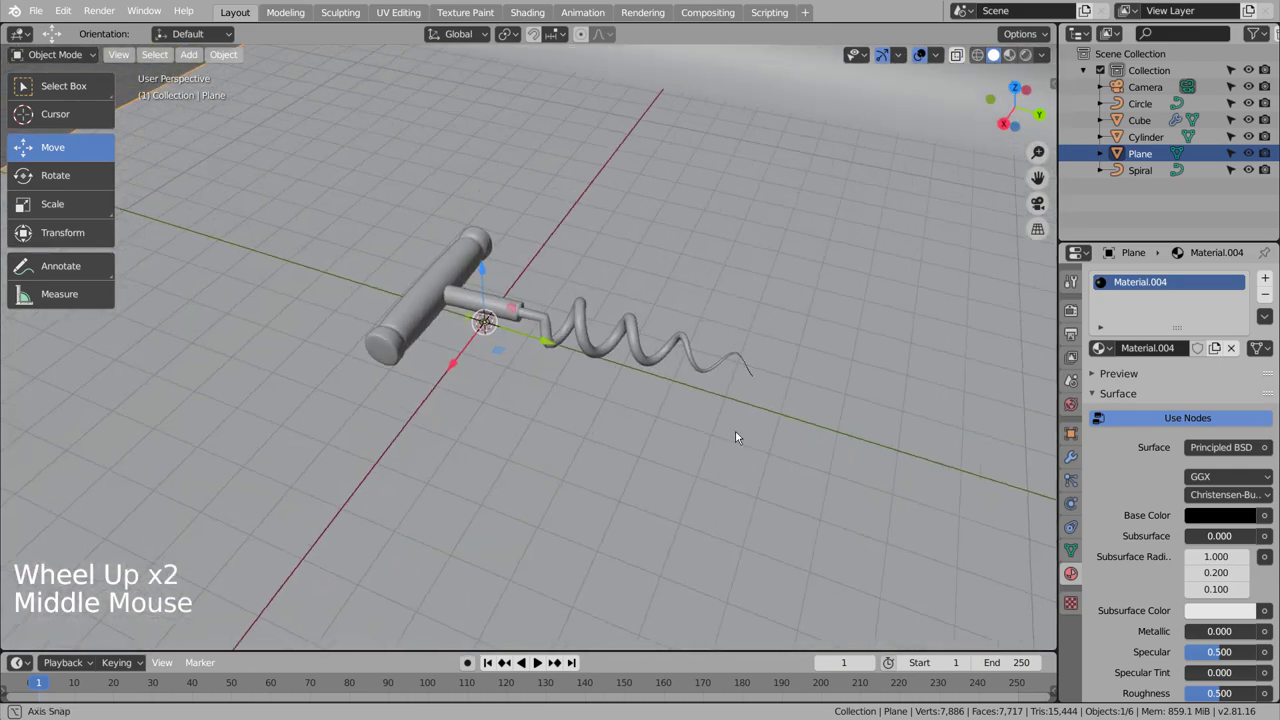
pyautogui.middleClick(763, 456)
pyautogui.middleClick(763, 442)
pyautogui.middleClick(779, 447)
pyautogui.press('ctrl+alt+KP_0')
pyautogui.press('shift+`')
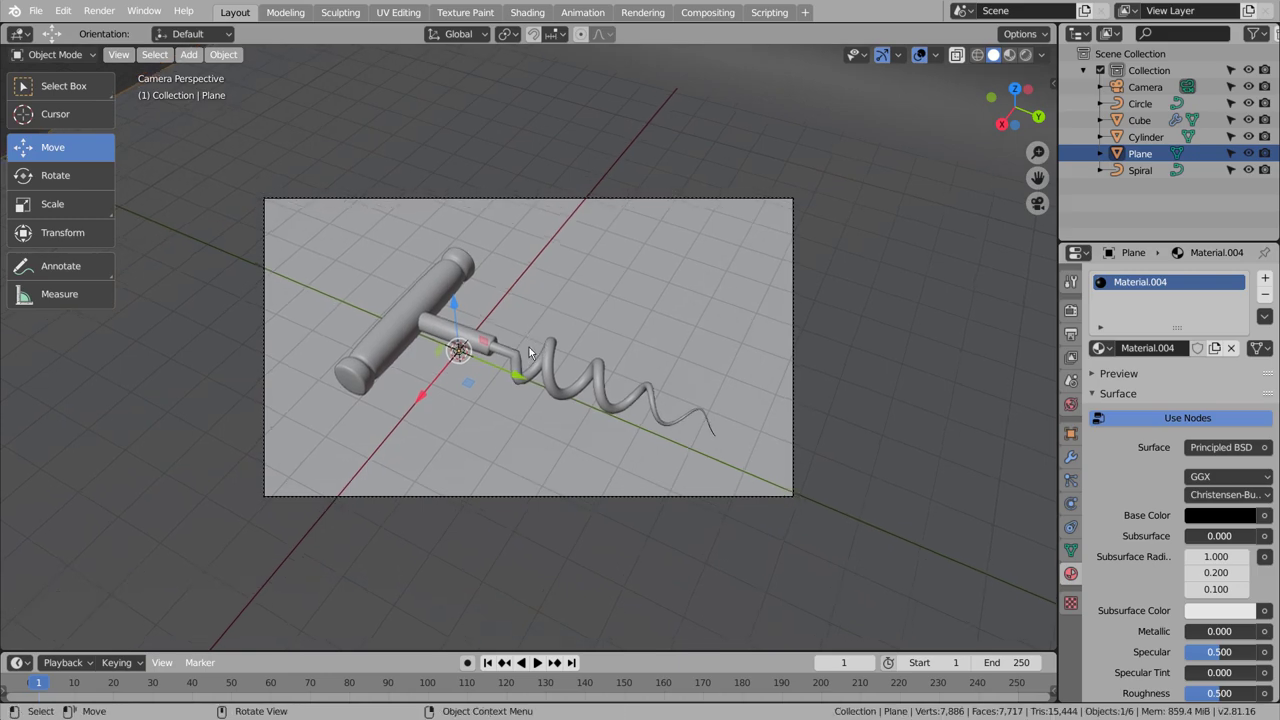
pyautogui.middleClick(595, 420)
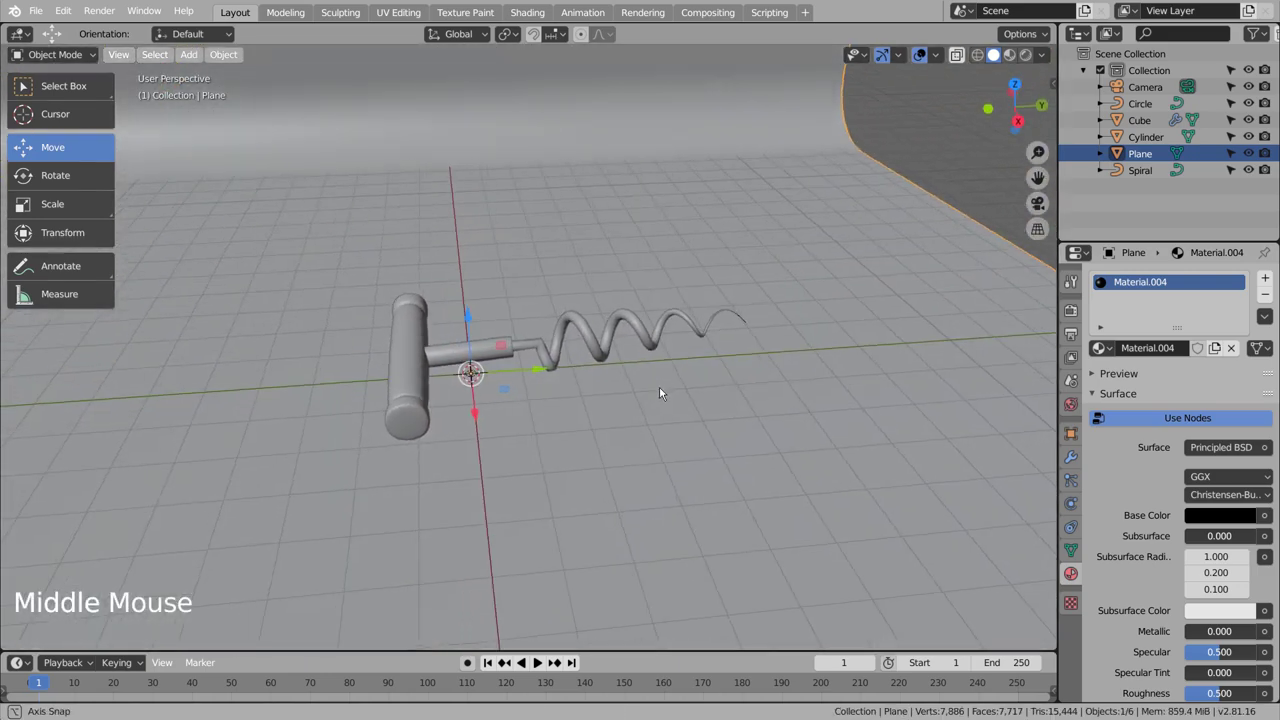
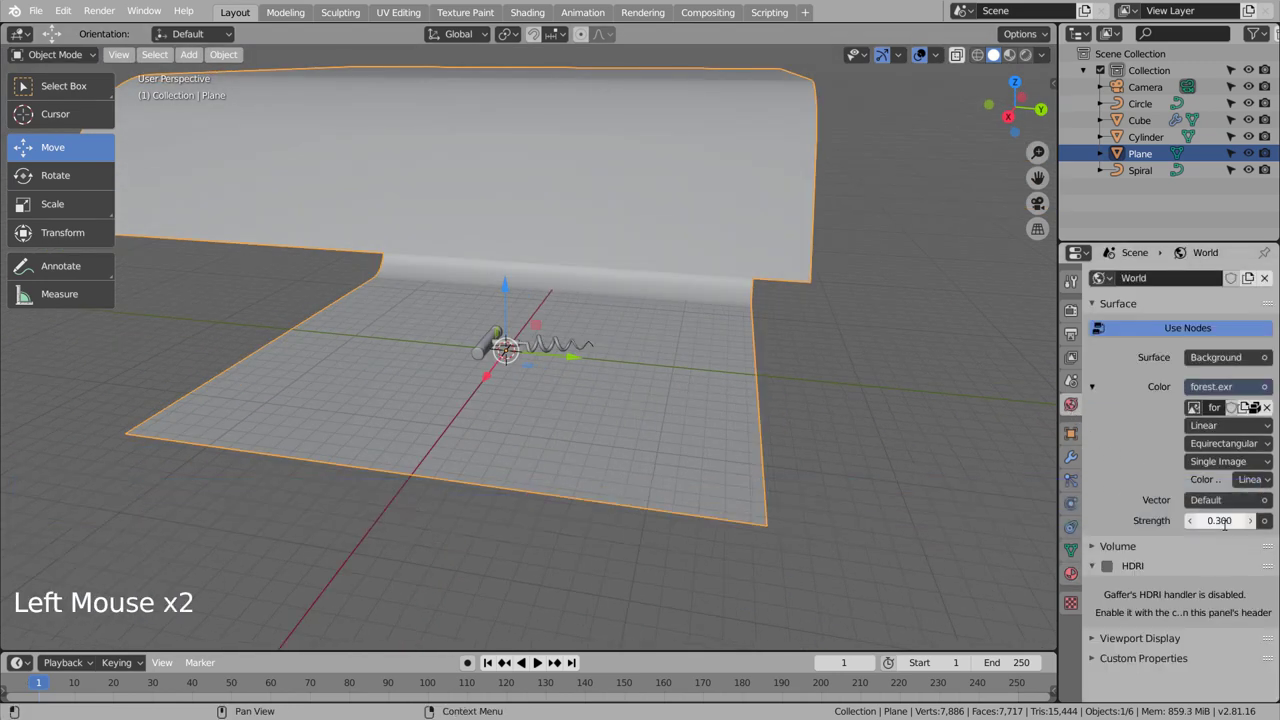
# Lower the world HDRI strength to 0.3 and bring up the Add > Mesh primitive list.
pyautogui.click(905, 446)
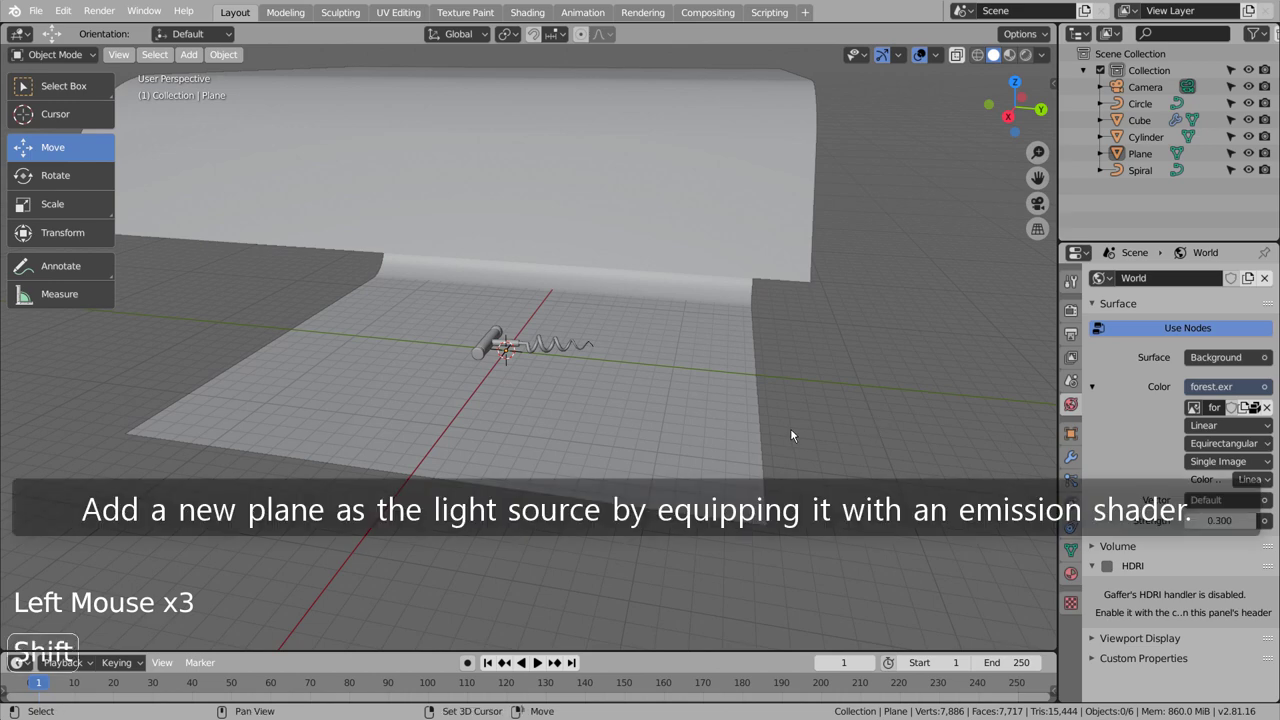
pyautogui.press('shift+a')
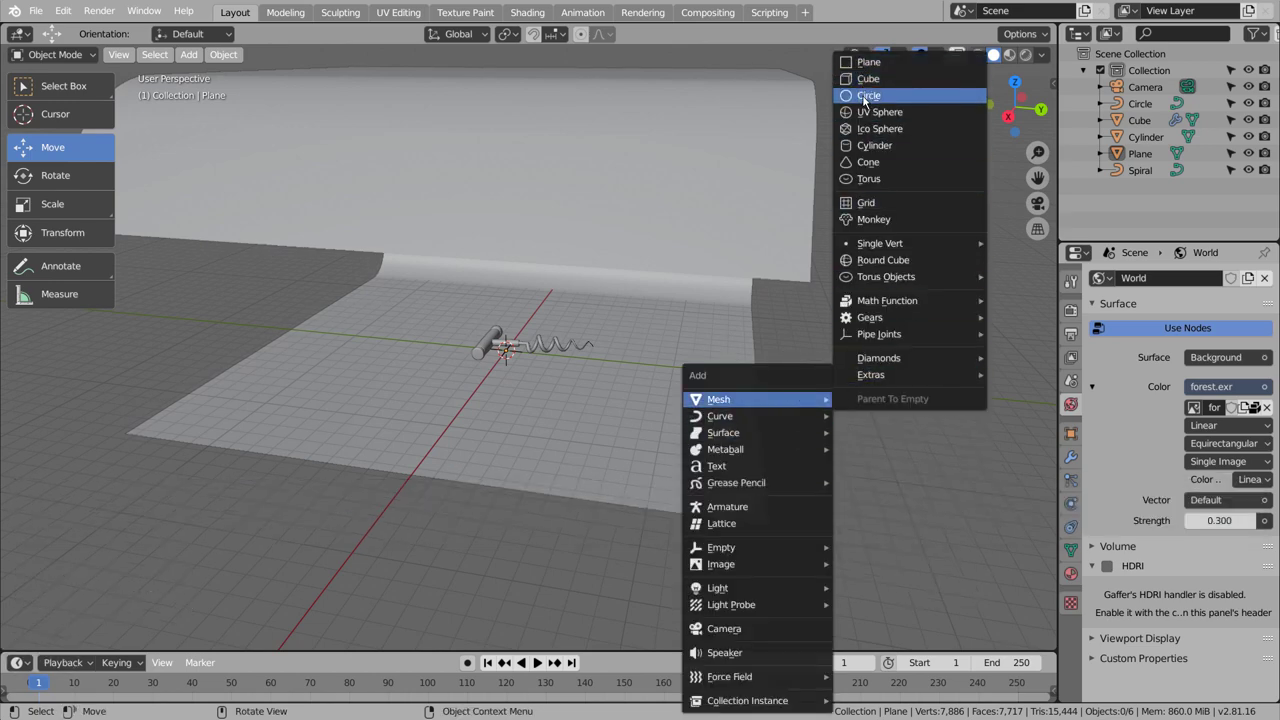
# Stand a scaled-up plane left of the backdrop with a white Emission material of strength 5, checked through the camera.
pyautogui.press('r')
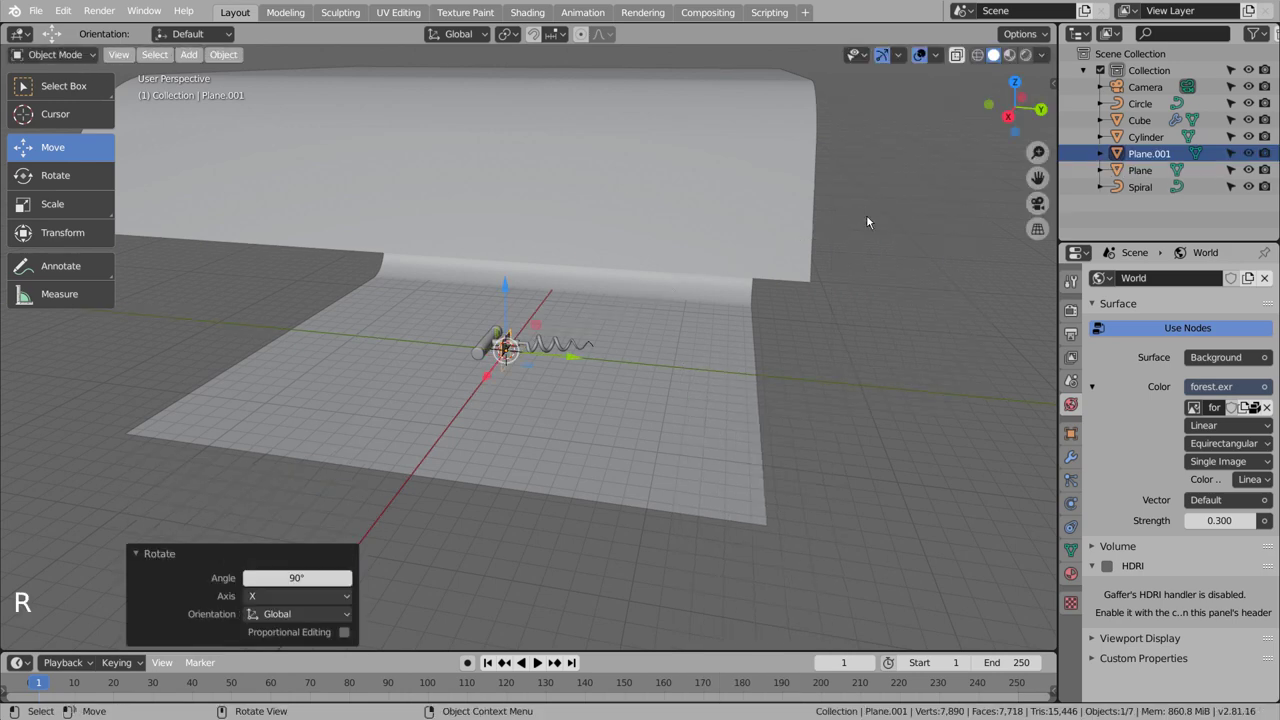
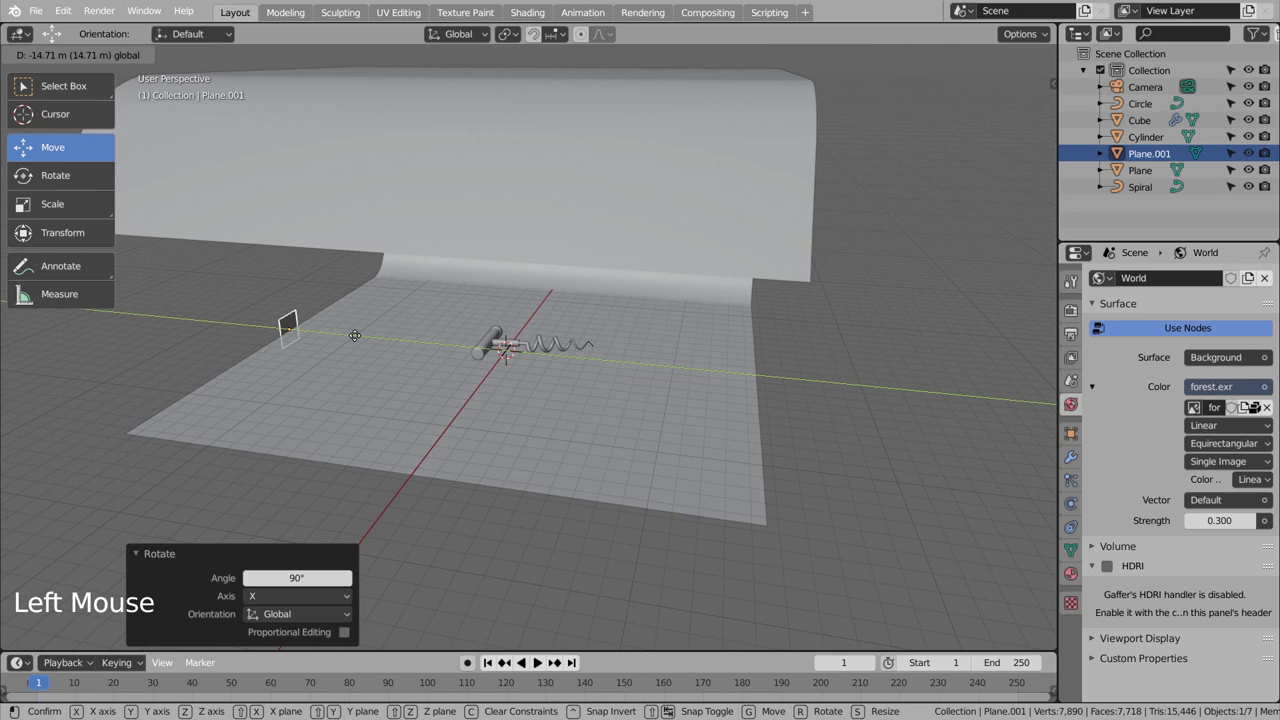
pyautogui.press('s')
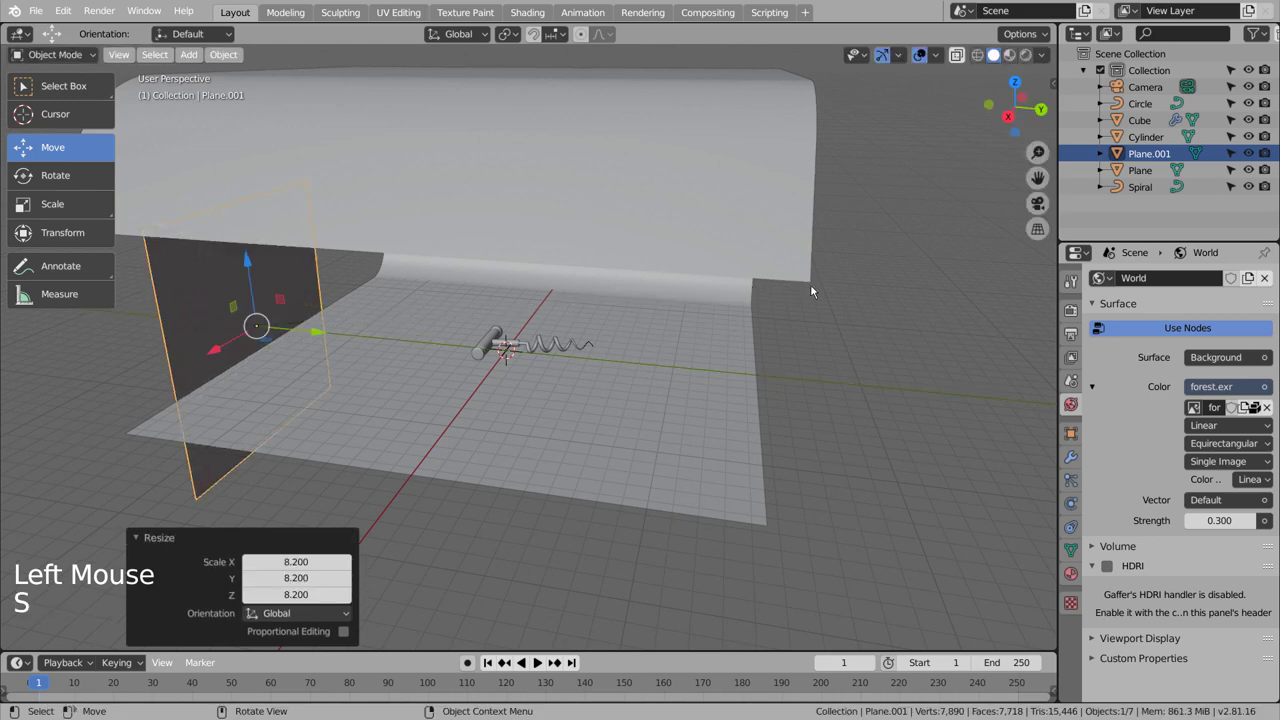
pyautogui.click(253, 264)
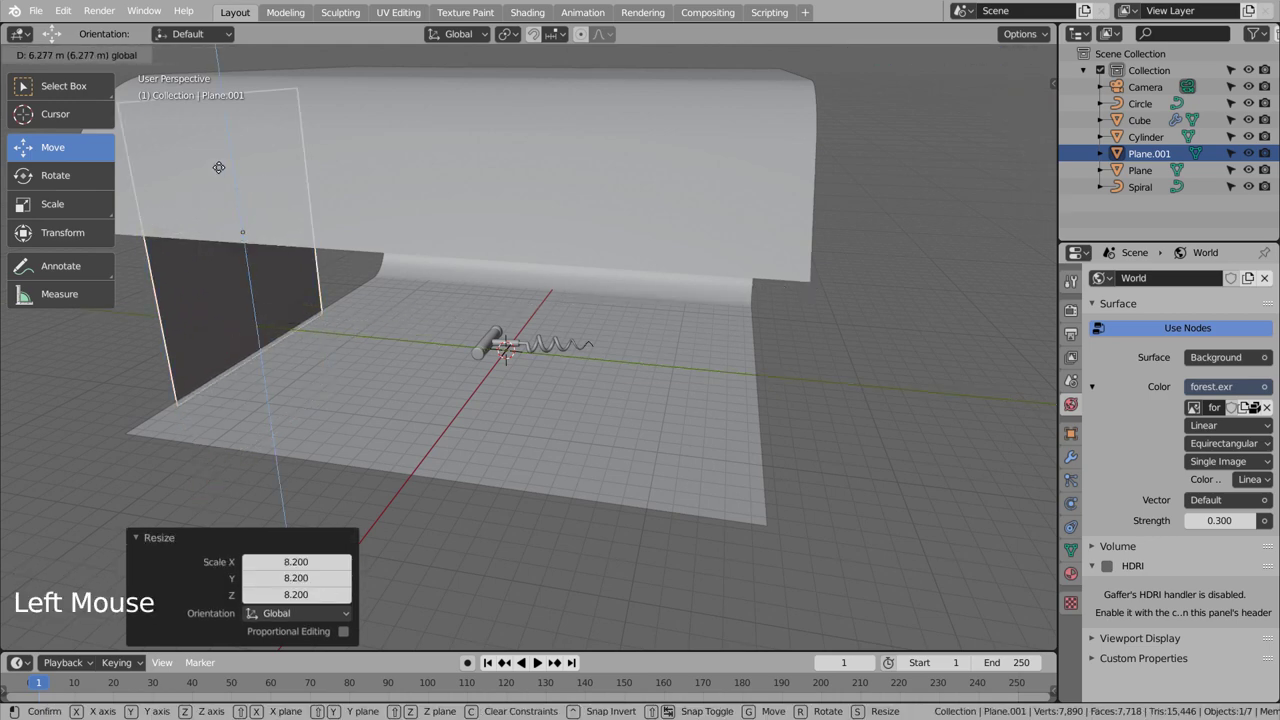
pyautogui.click(201, 253)
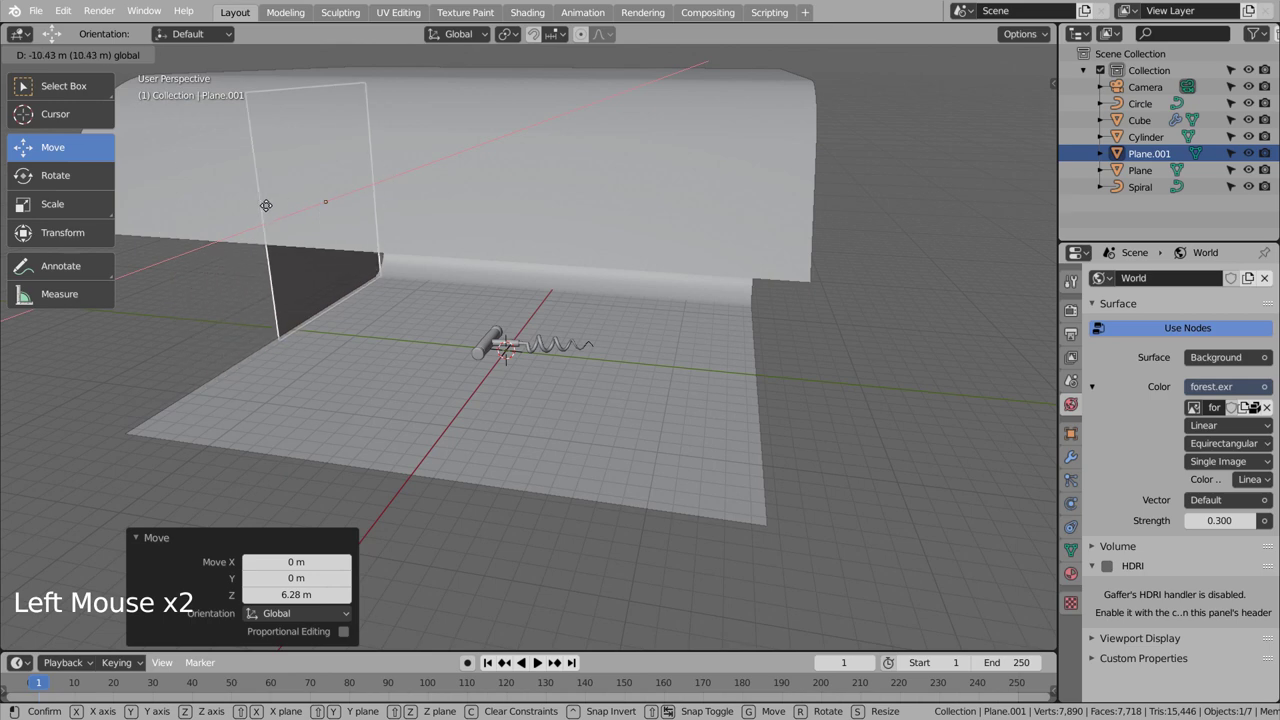
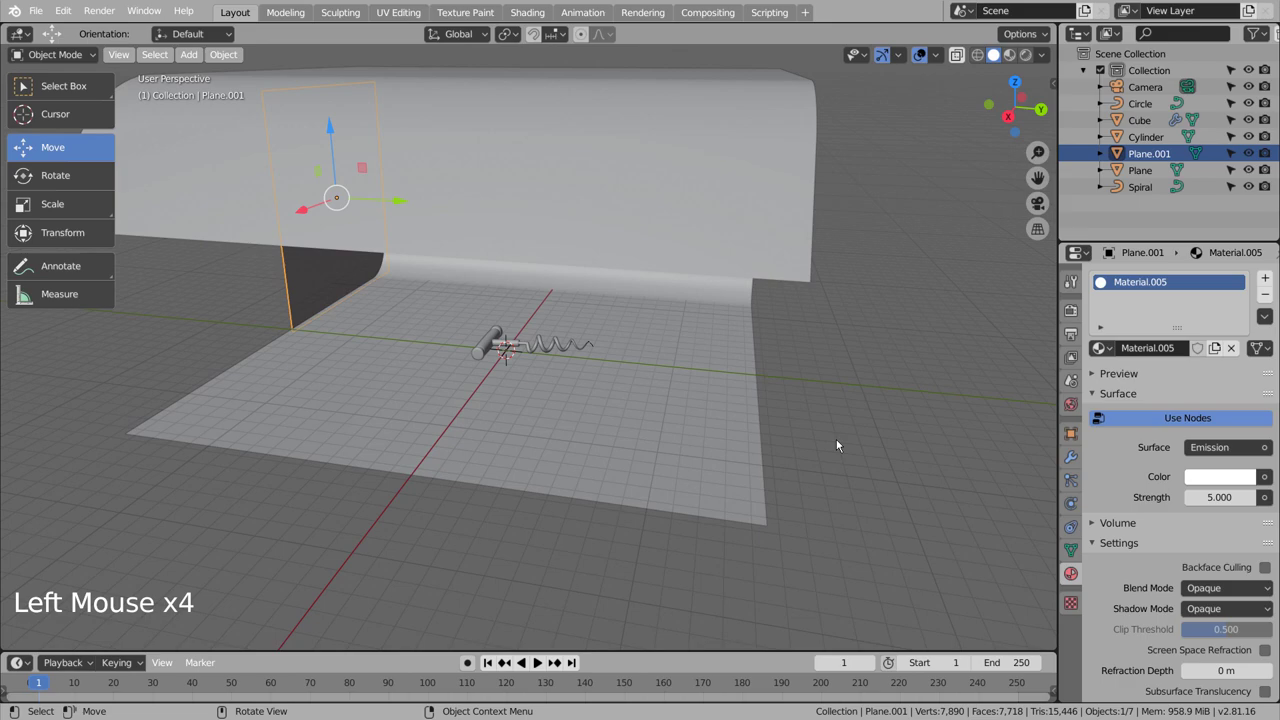
pyautogui.press('KP_0')
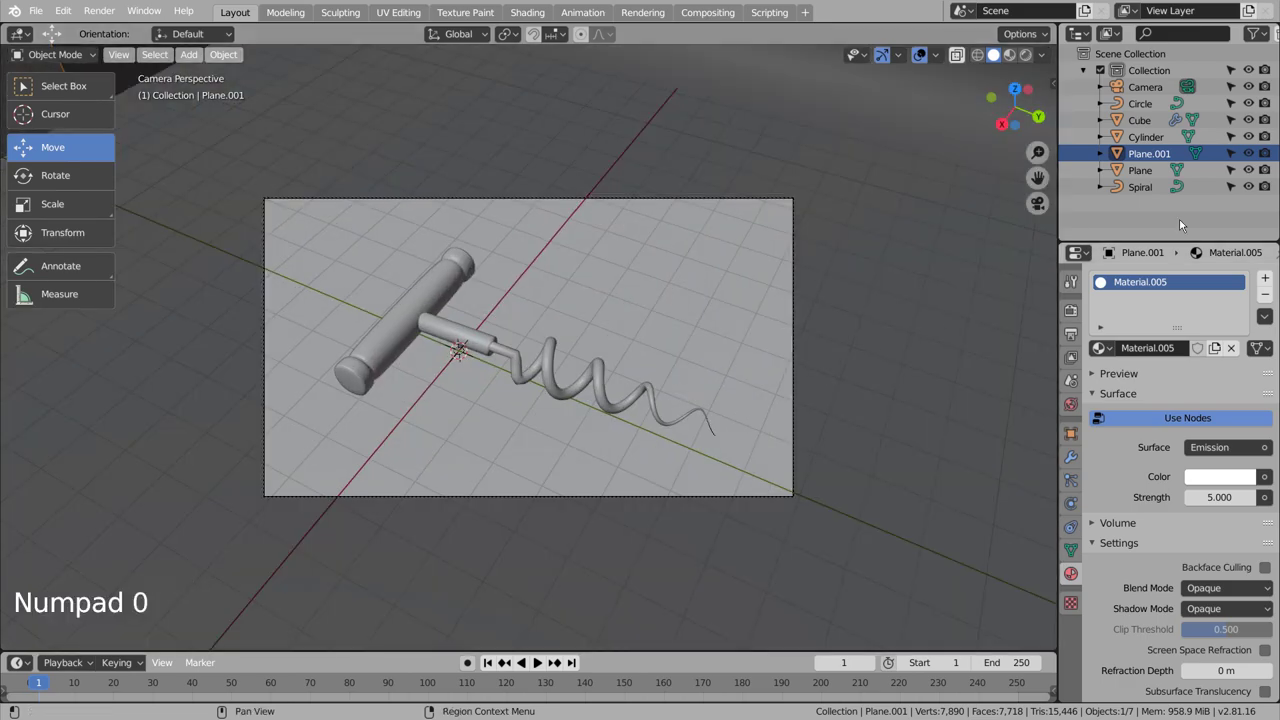
# Switch the render engine to Cycles and test-render the corkscrew in the viewport, then return to solid display.
pyautogui.click(1076, 322)
pyautogui.click(1214, 278)
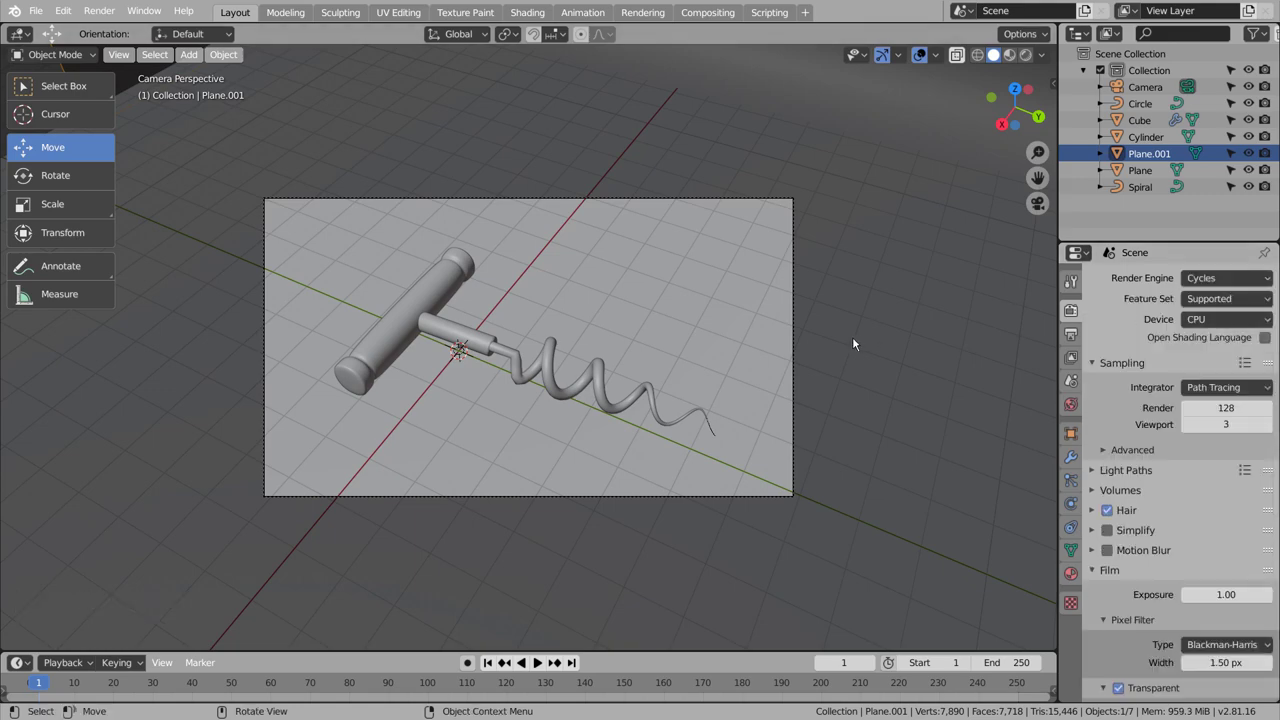
pyautogui.click(1027, 63)
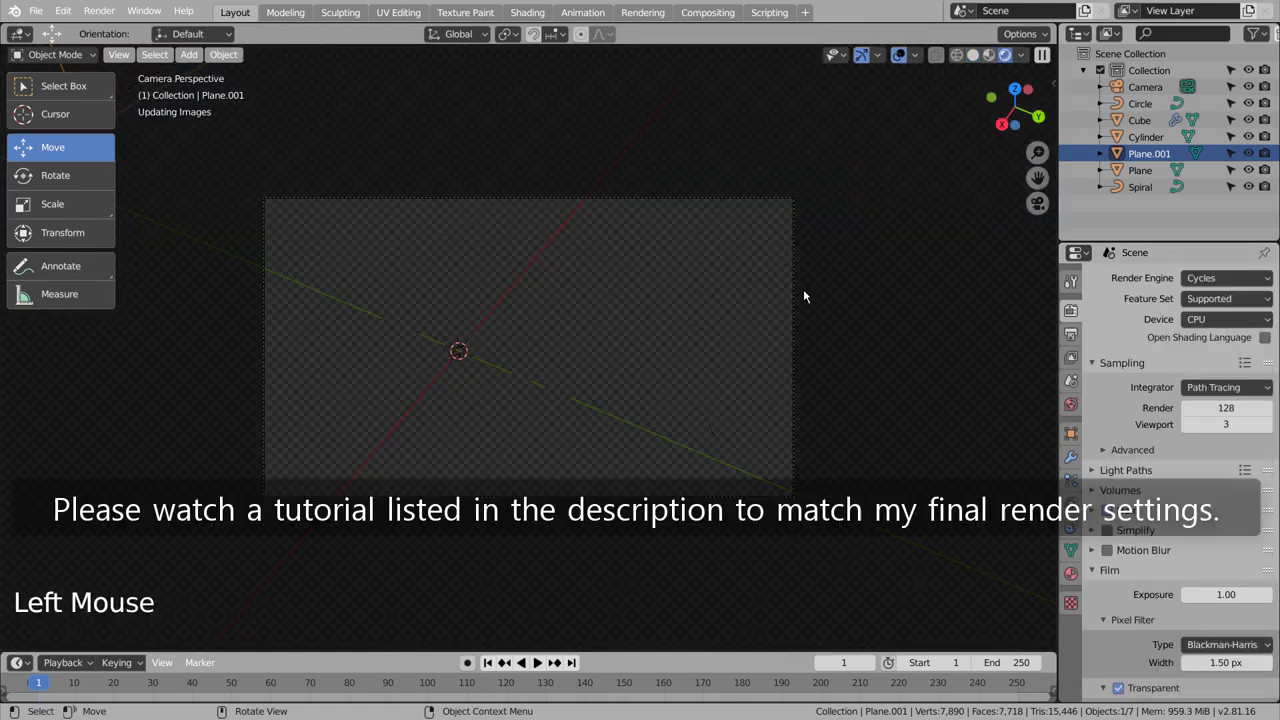
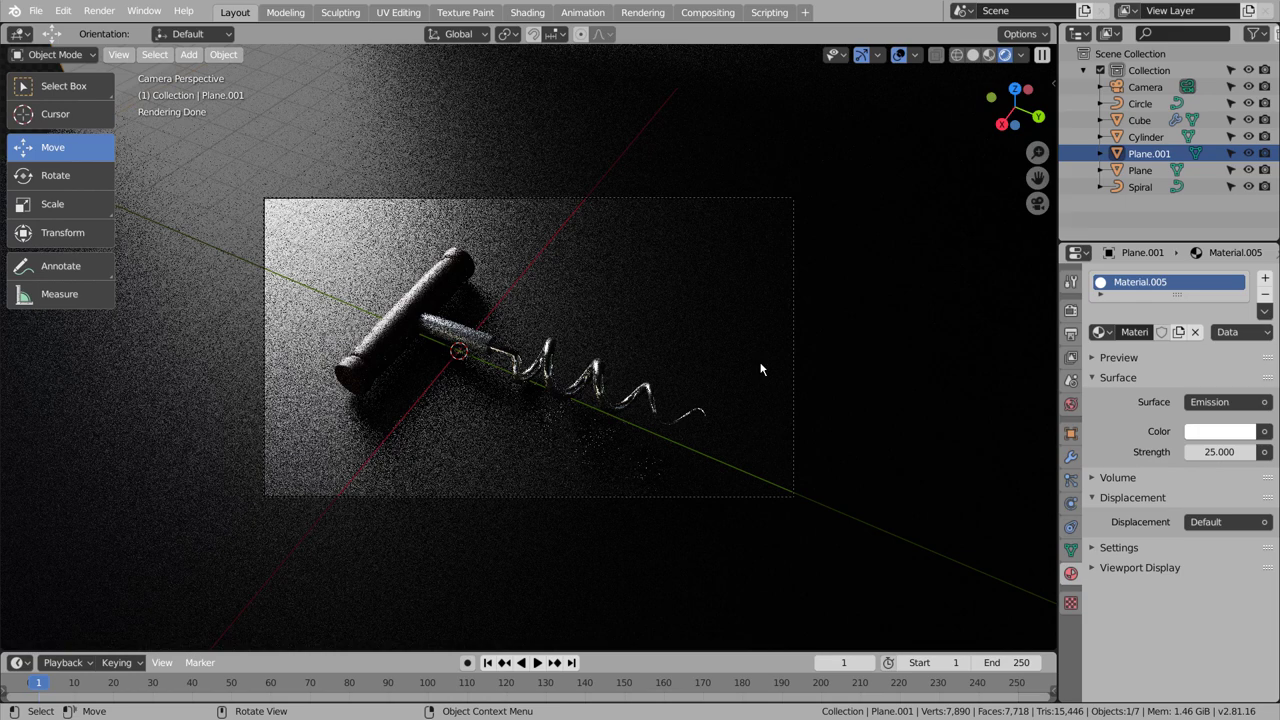
pyautogui.click(960, 56)
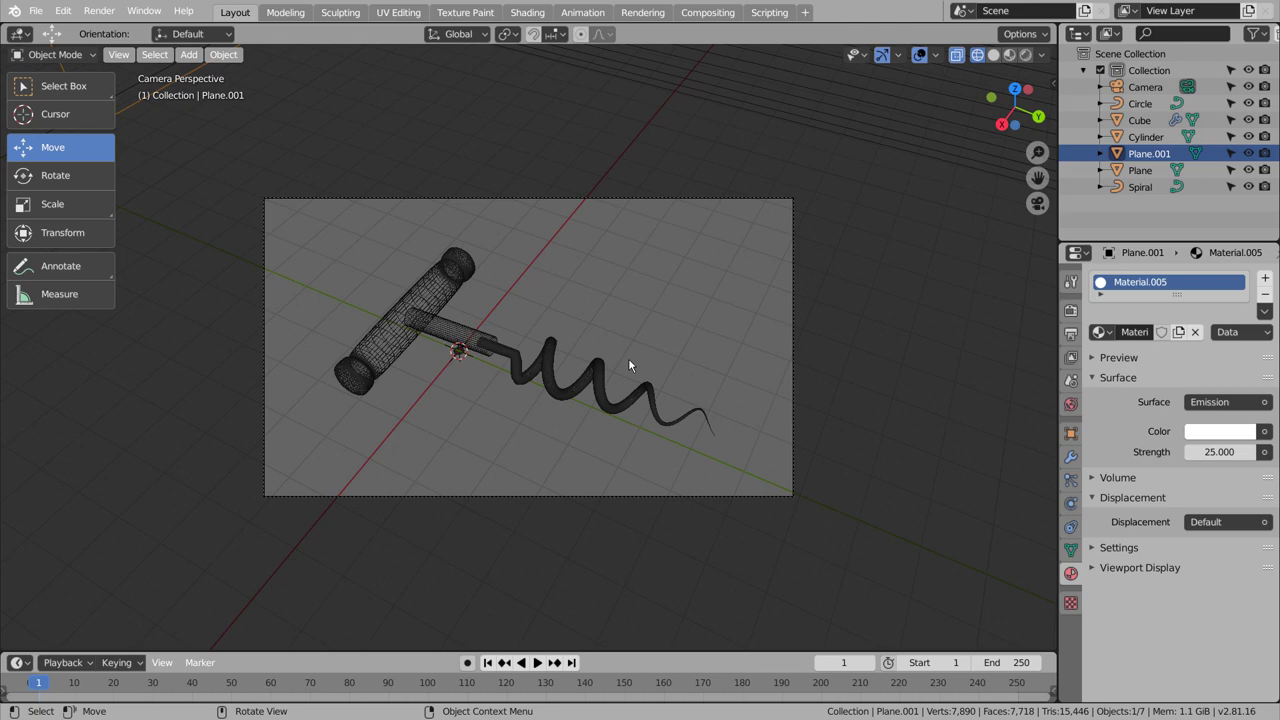
# Hide the Circle object from the scene via the Outliner.
pyautogui.click(465, 355)
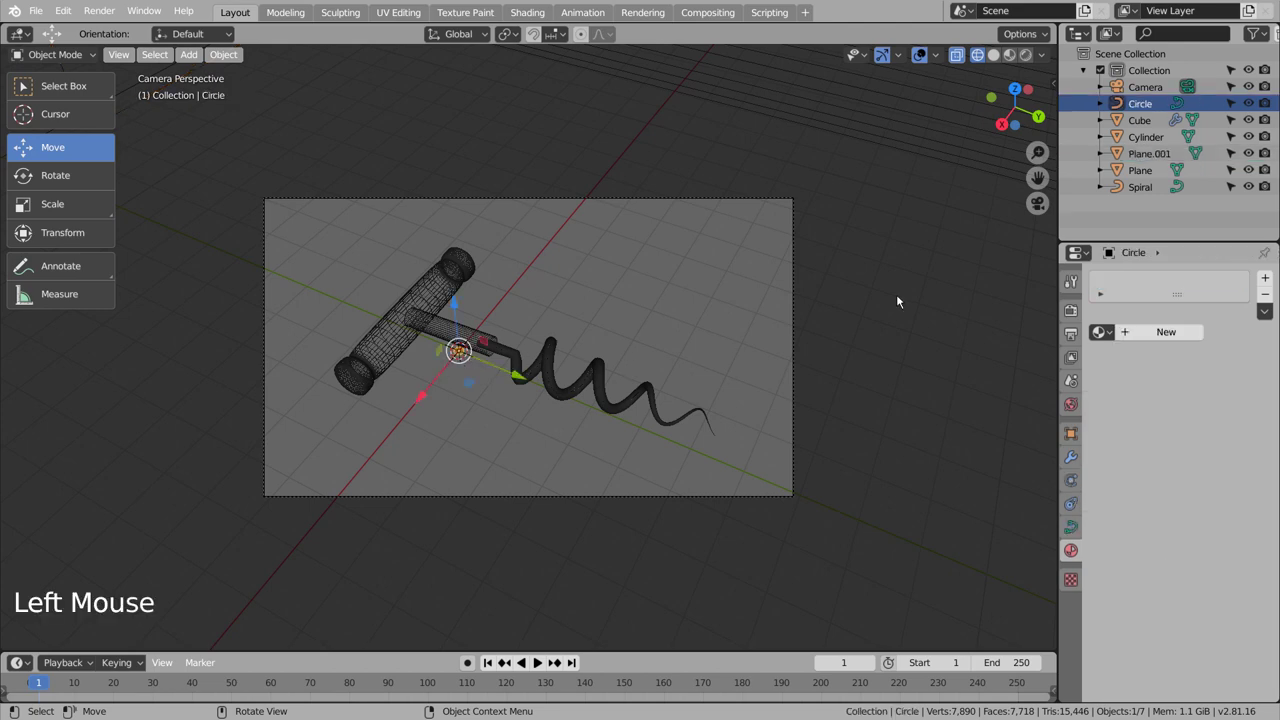
pyautogui.click(1264, 105)
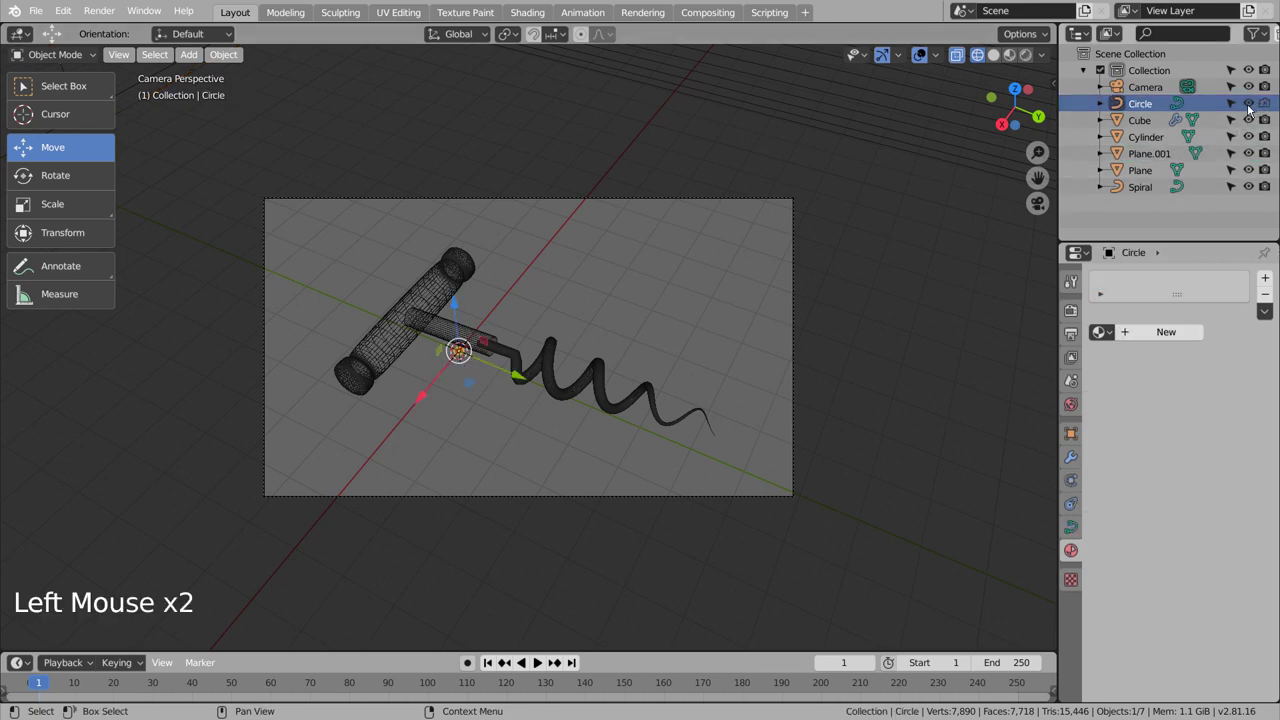
pyautogui.click(1234, 110)
pyautogui.click(595, 327)
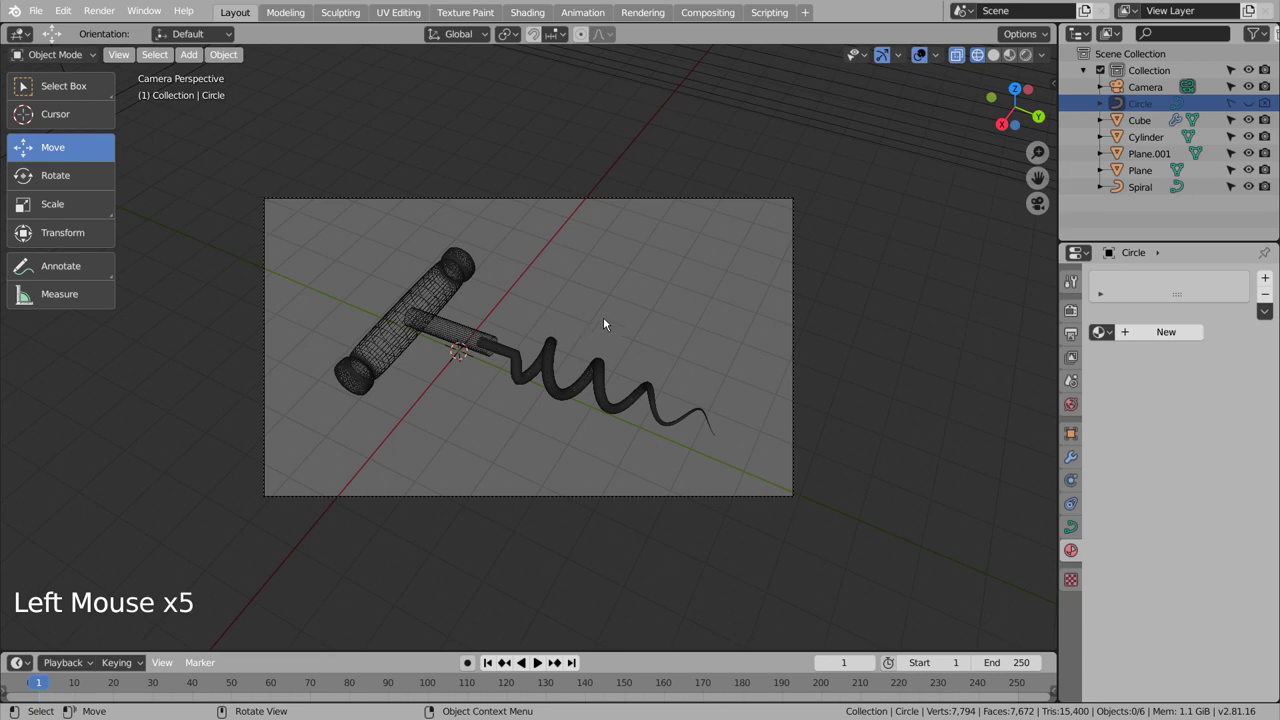
# Add a point light above the corkscrew and preview the lit result in rendered shading.
pyautogui.press('shift+a')
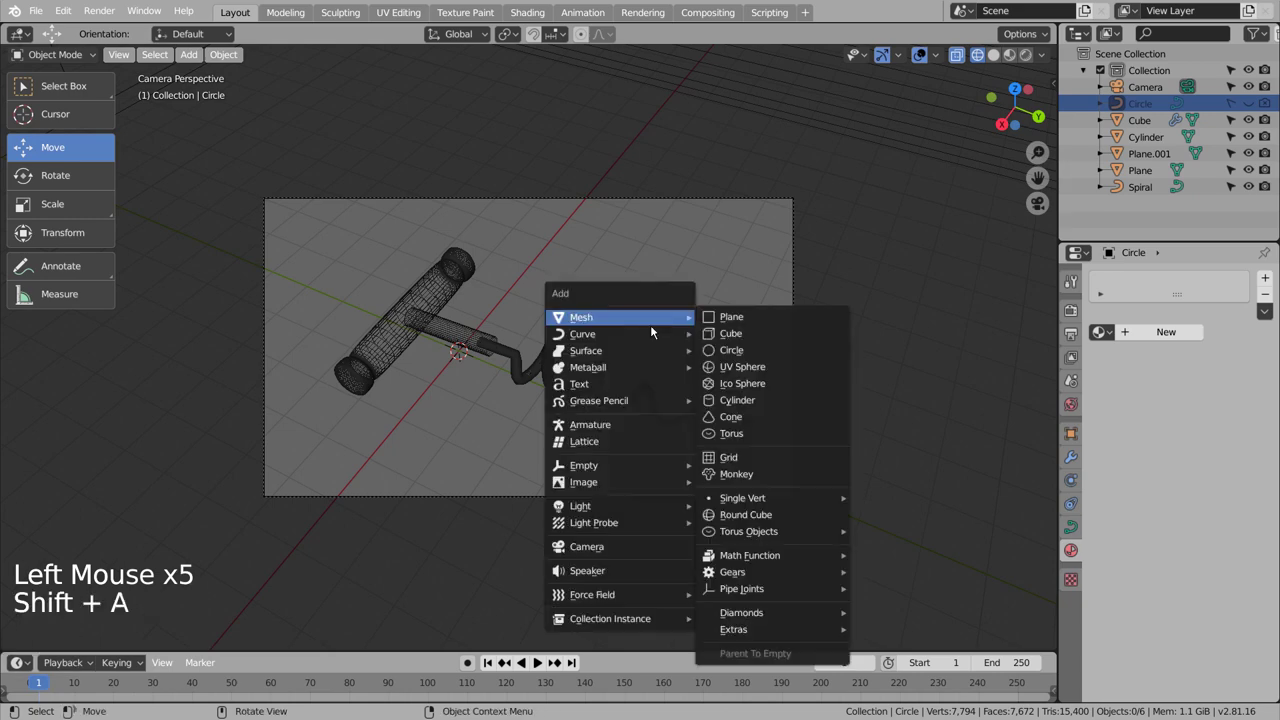
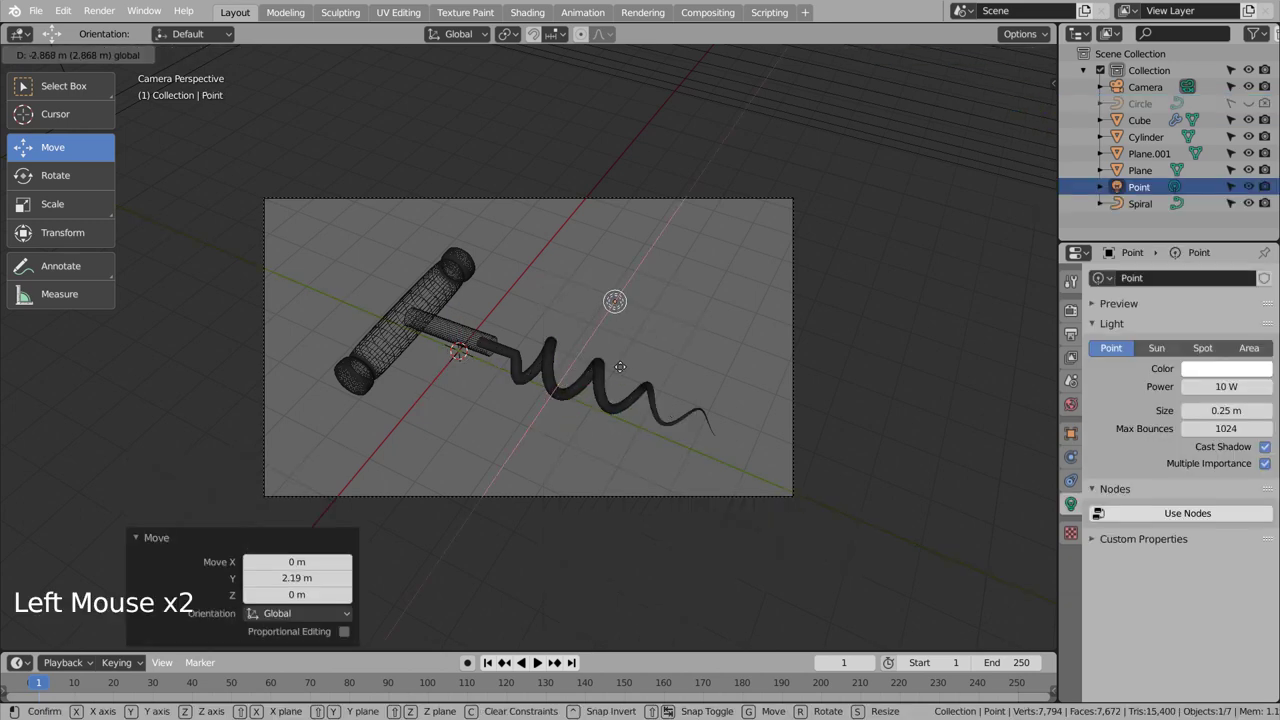
pyautogui.click(527, 328)
pyautogui.click(1032, 60)
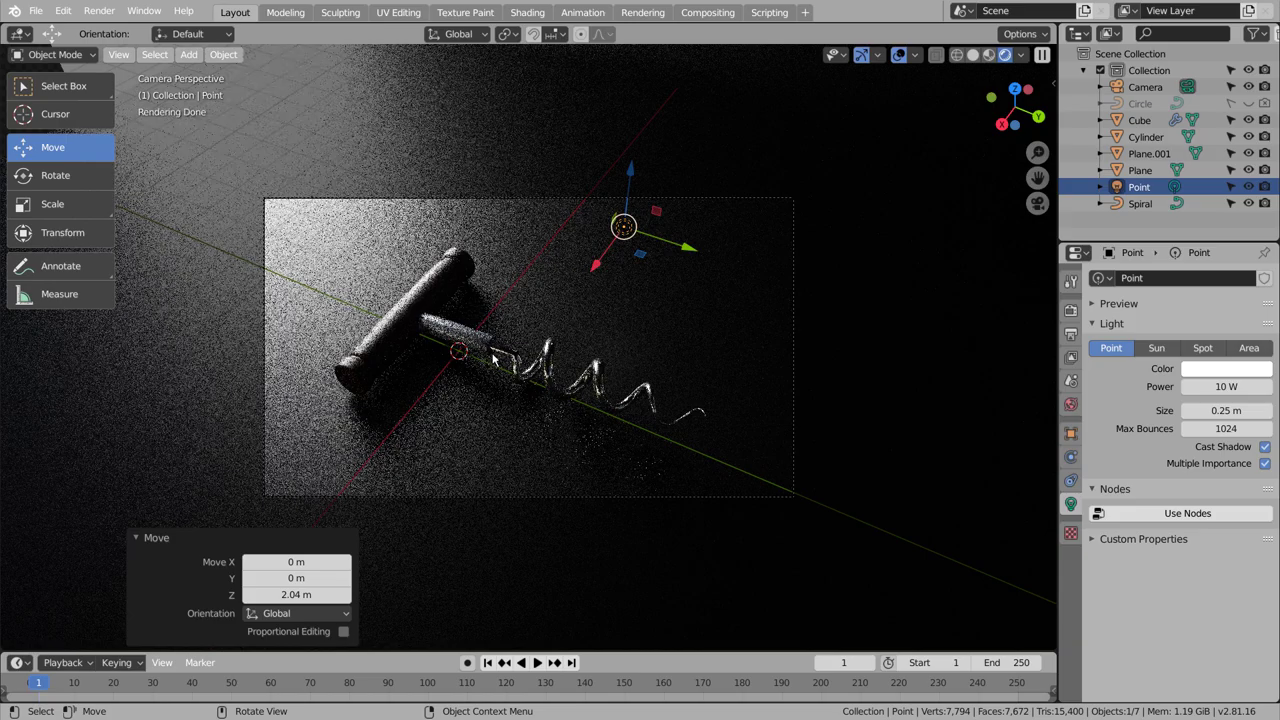
# Reposition the point light, set a render region and zoom in on the corkscrew.
pyautogui.click(698, 253)
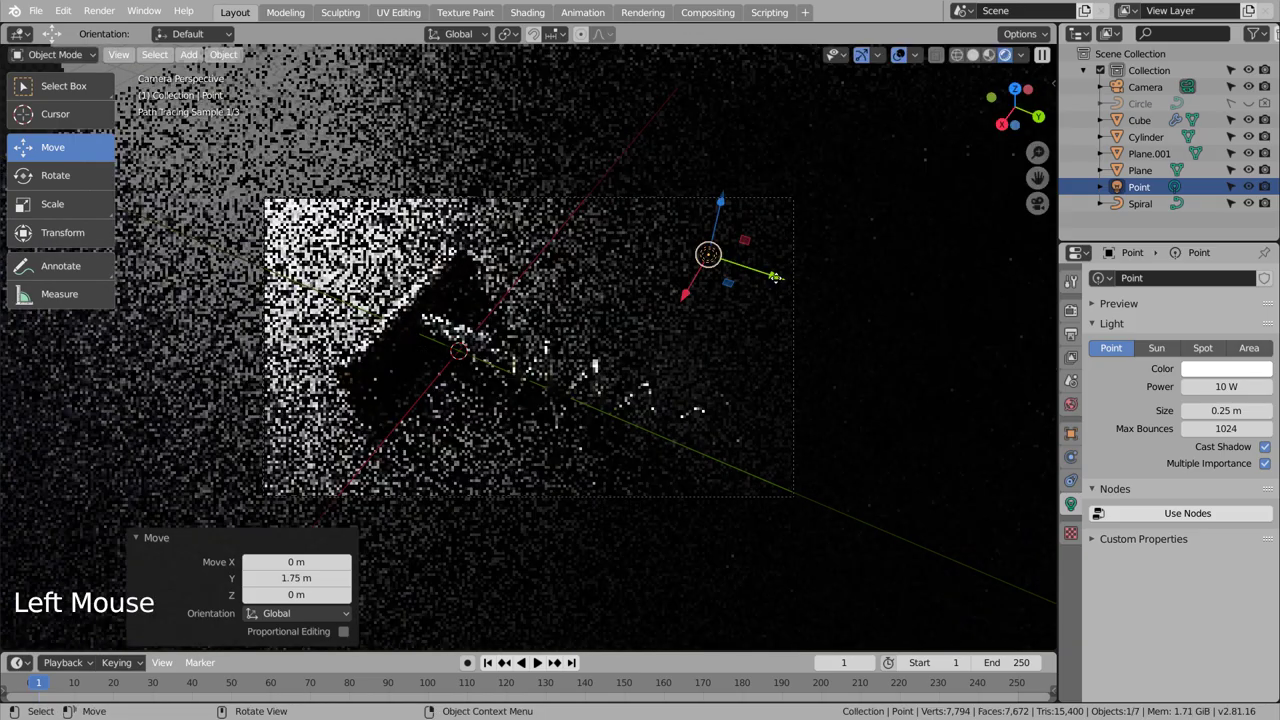
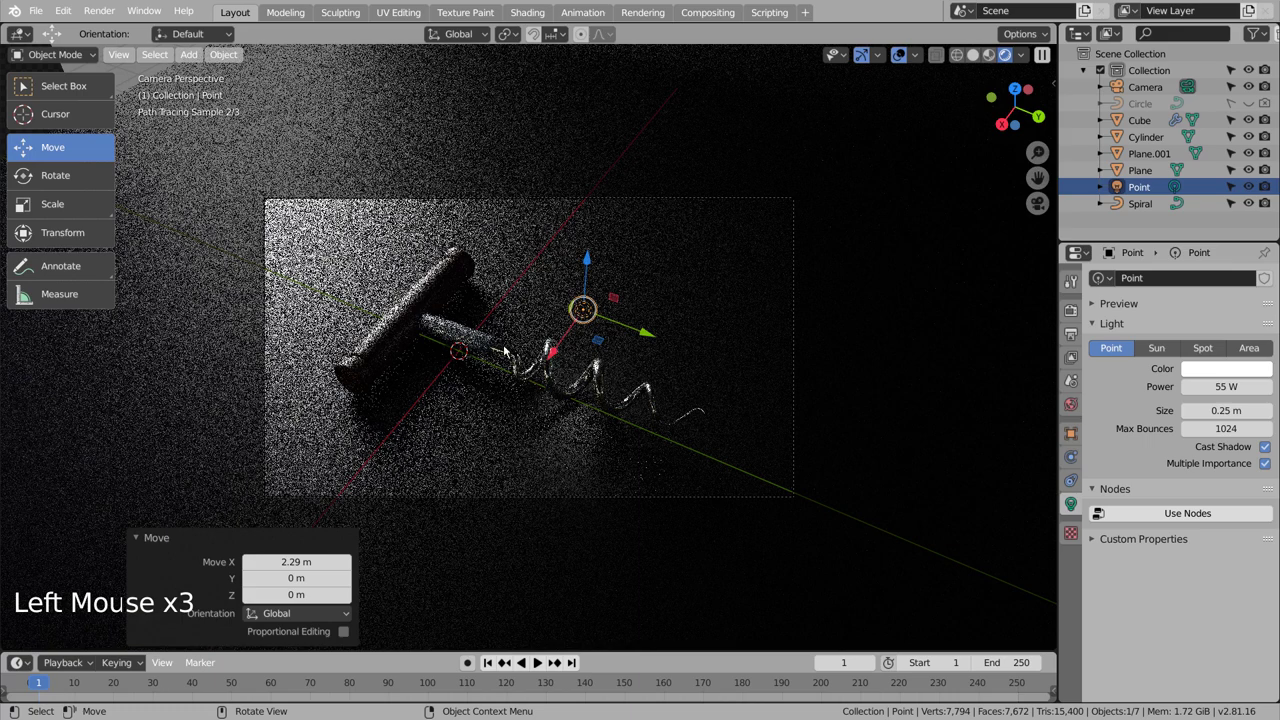
pyautogui.press('ctrl+b')
pyautogui.scroll(3)
pyautogui.scroll(3)
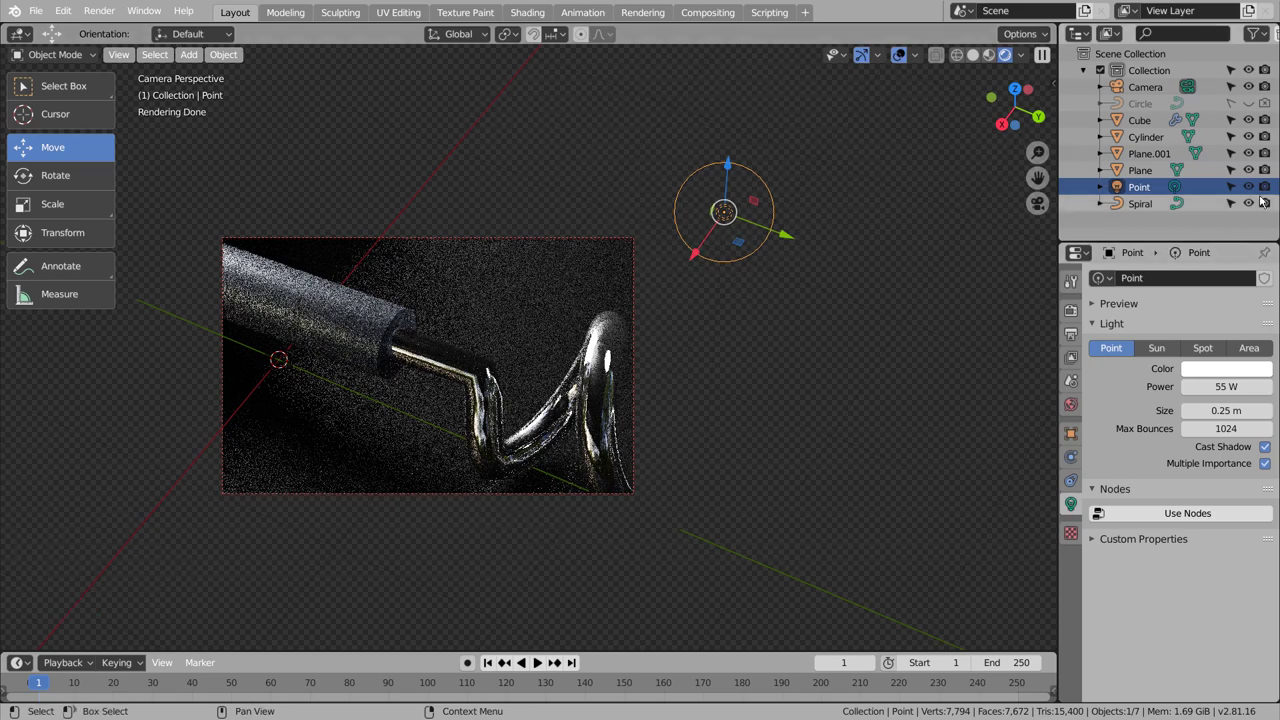
# Compare the scene with the point light hidden and shown, then clear the render region for a full render.
pyautogui.click(1256, 188)
pyautogui.click(1256, 188)
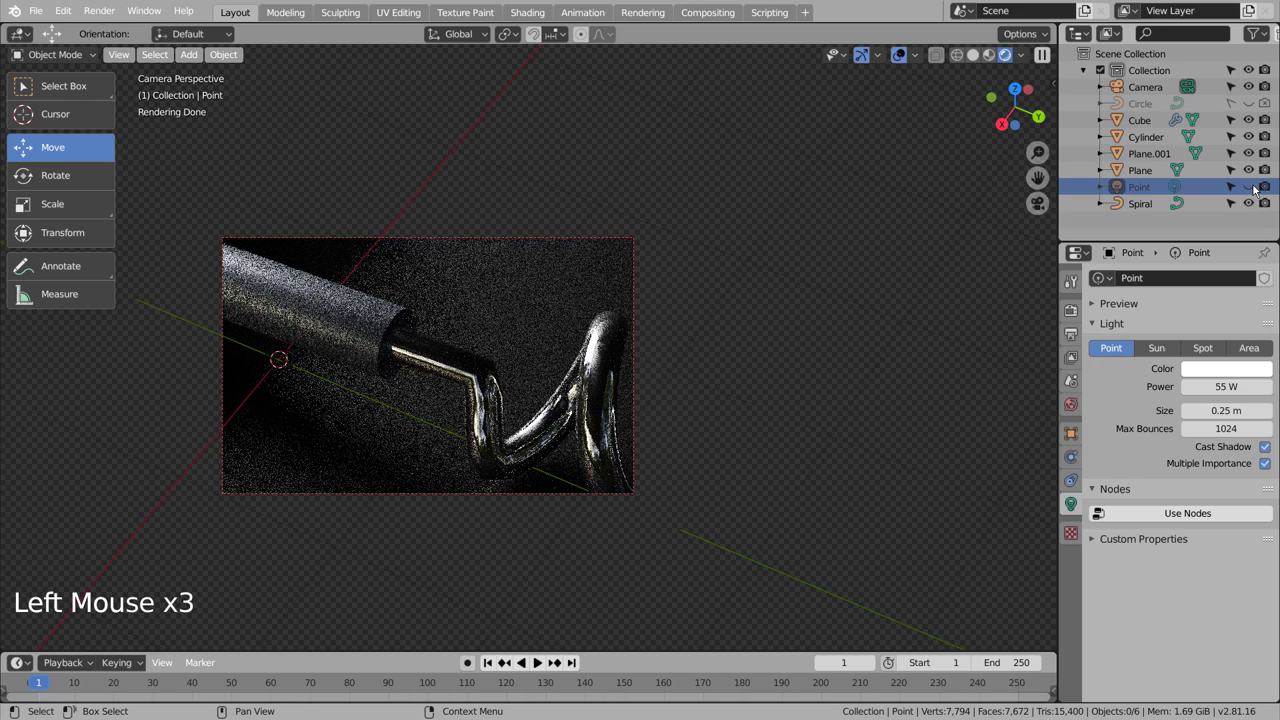
pyautogui.click(1256, 188)
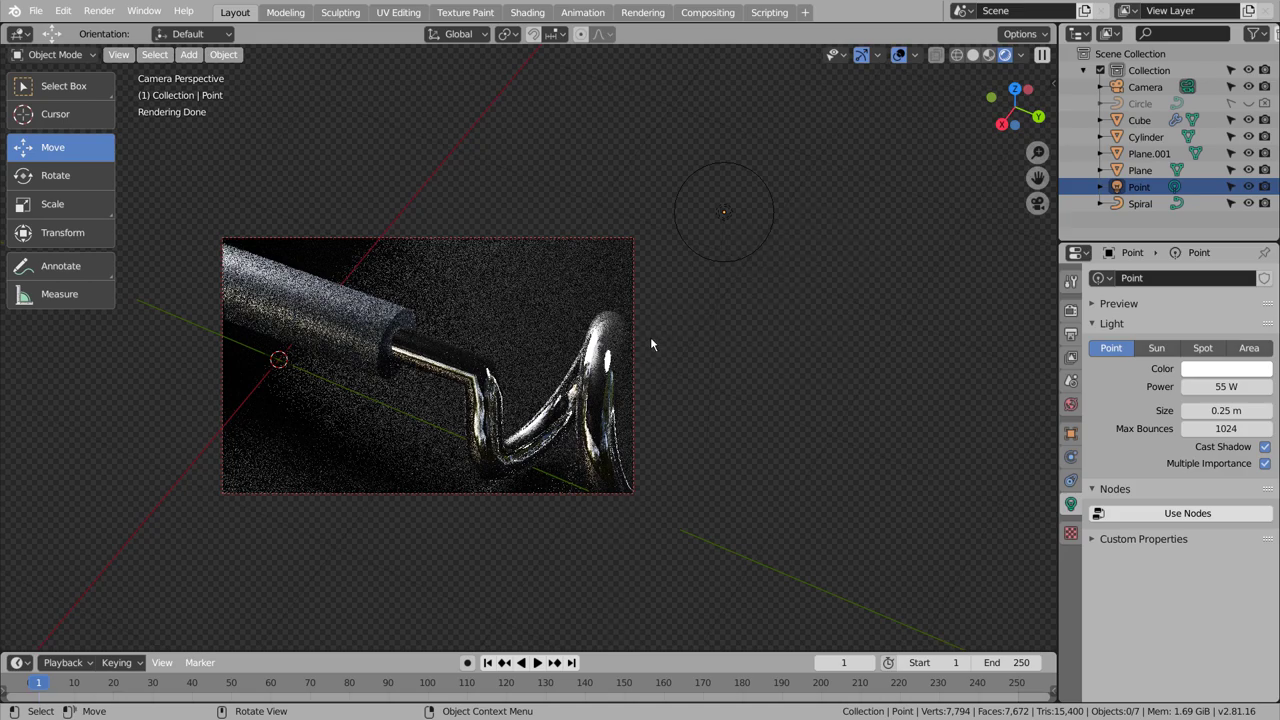
pyautogui.press('ctrl+alt+b')
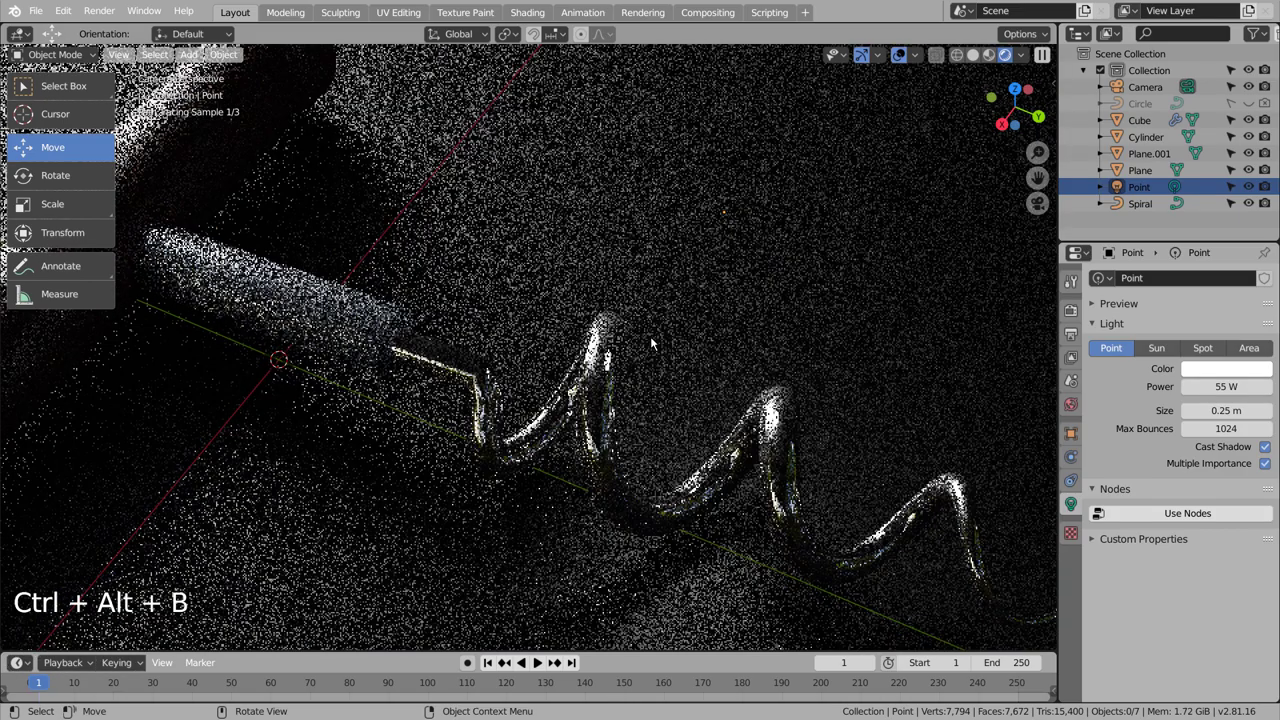